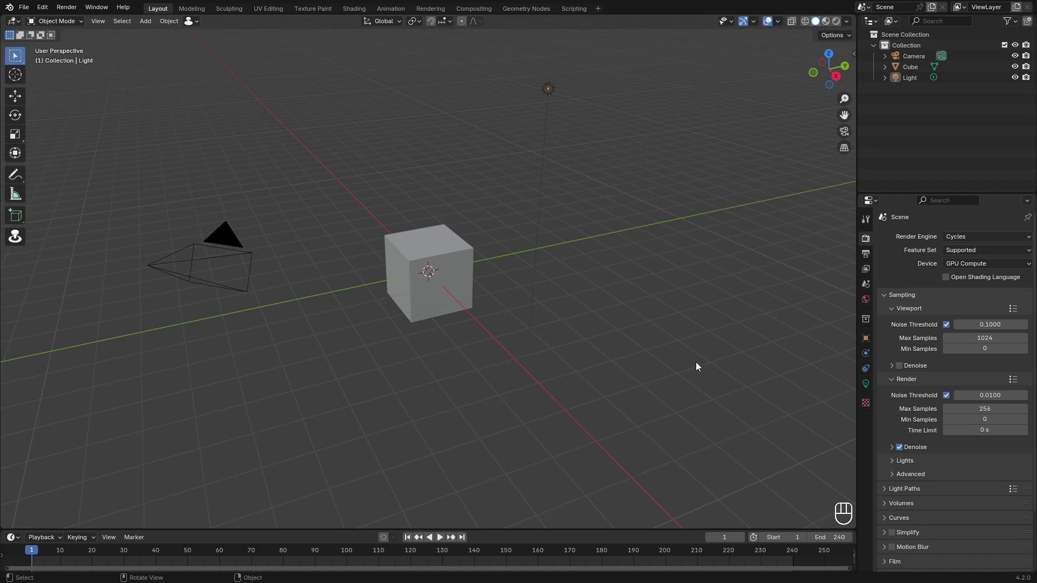
Delete the default camera, cube and light, then add the grass-blade photo as an image plane
right_click(738, 436)
key(x)
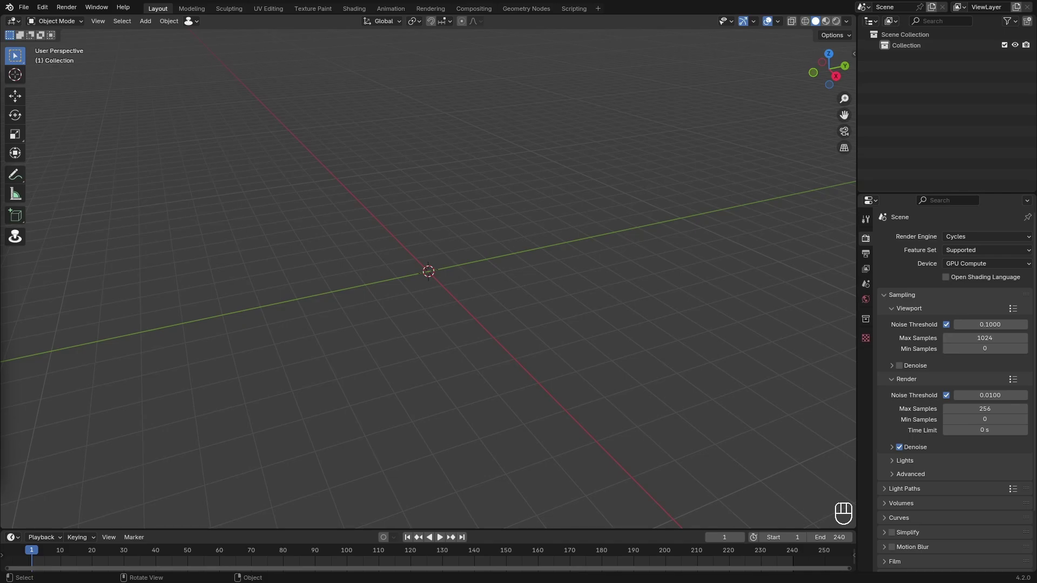
drag(445, 267, 490, 314)
middle_click(493, 310)
middle_click(563, 307)
key(shift+a)
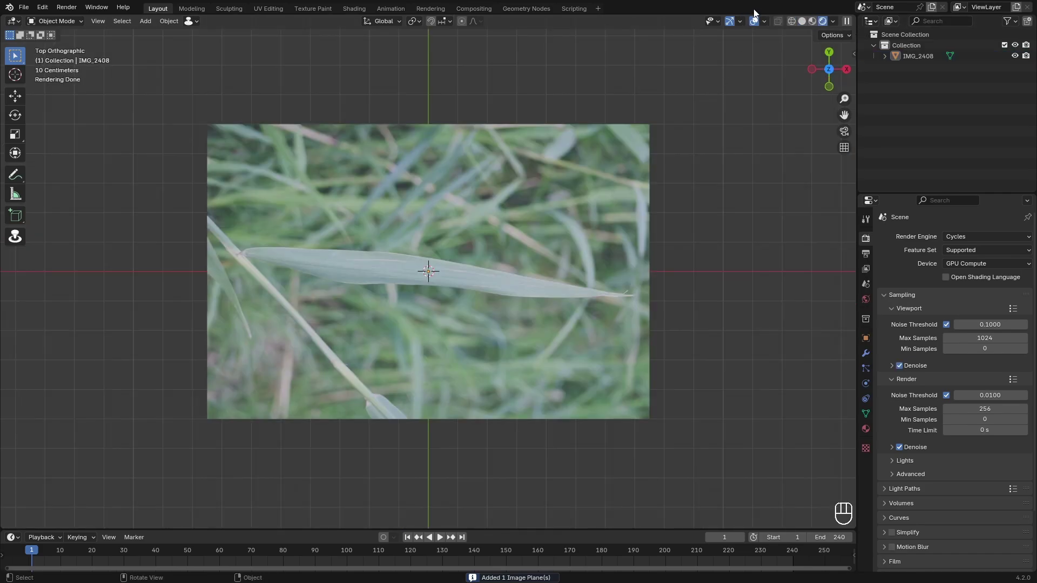
Switch to top view and select the grass photo plane to trace the leaf outline
click(757, 23)
click(481, 282)
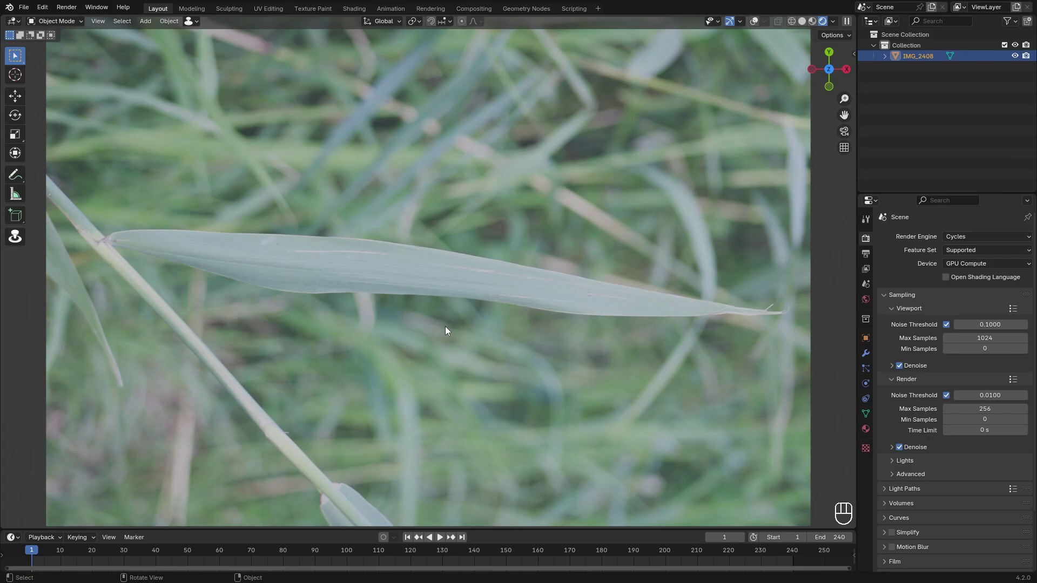
click(756, 25)
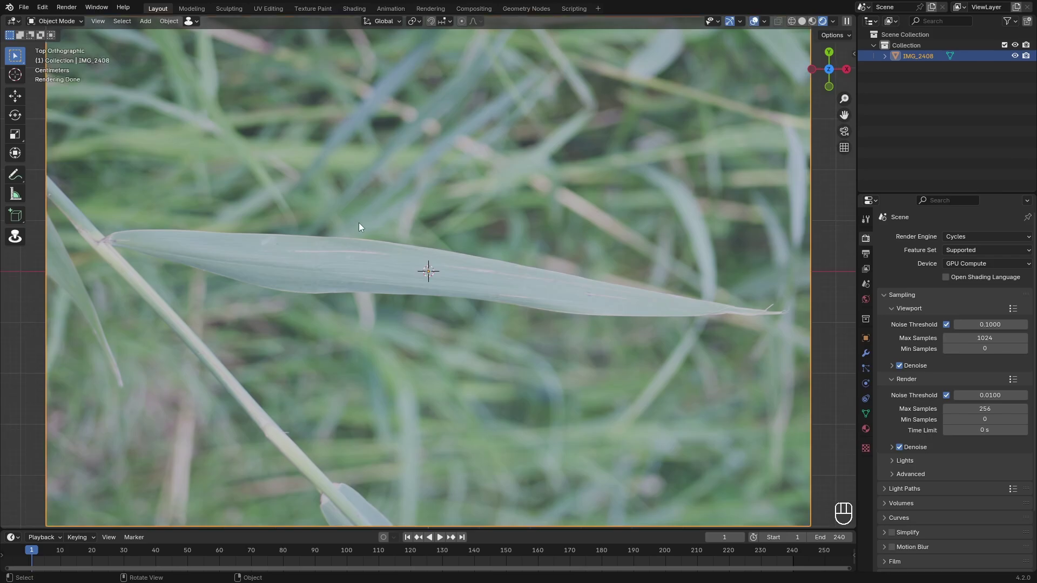
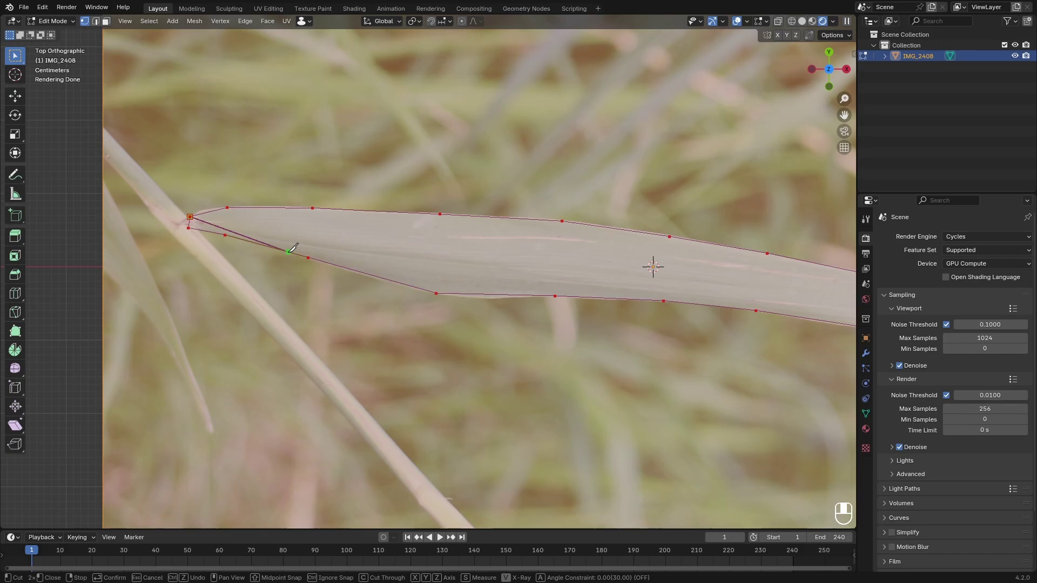
Close the knife cut around the leaf and delete the background faces outside it
drag(514, 258, 465, 258)
key(3)
click(423, 192)
click(408, 355)
key(x)
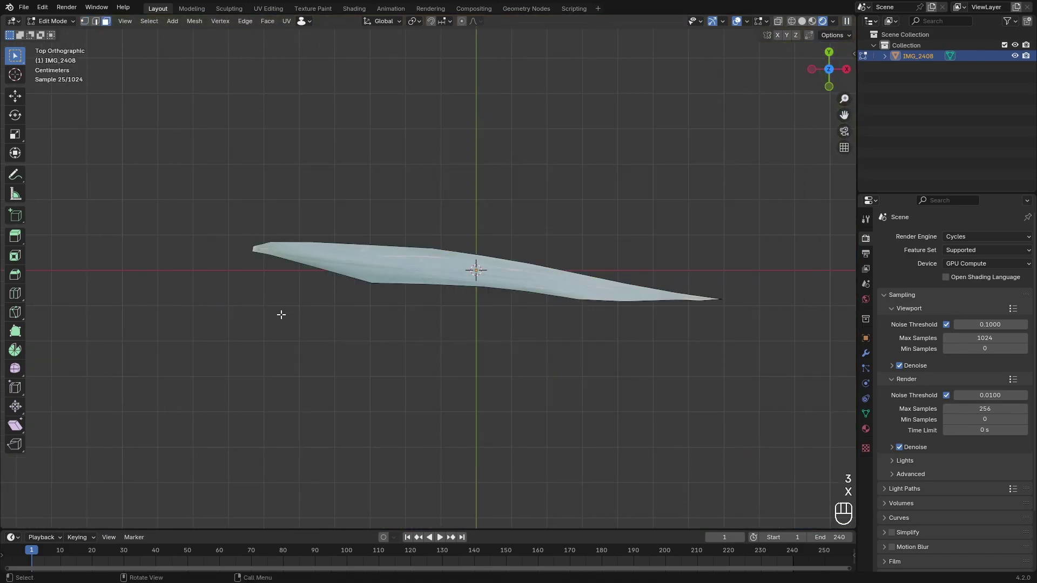
Select the whole leaf mesh and convert its triangles to quads via F3 search
key(1)
key(a)
key(ctrl+t)
key(F3)
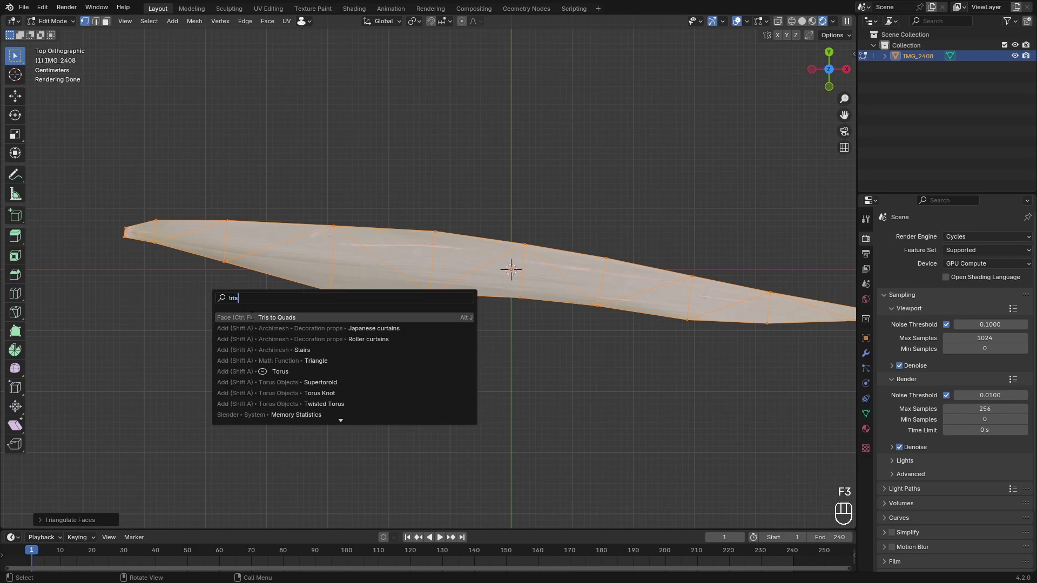
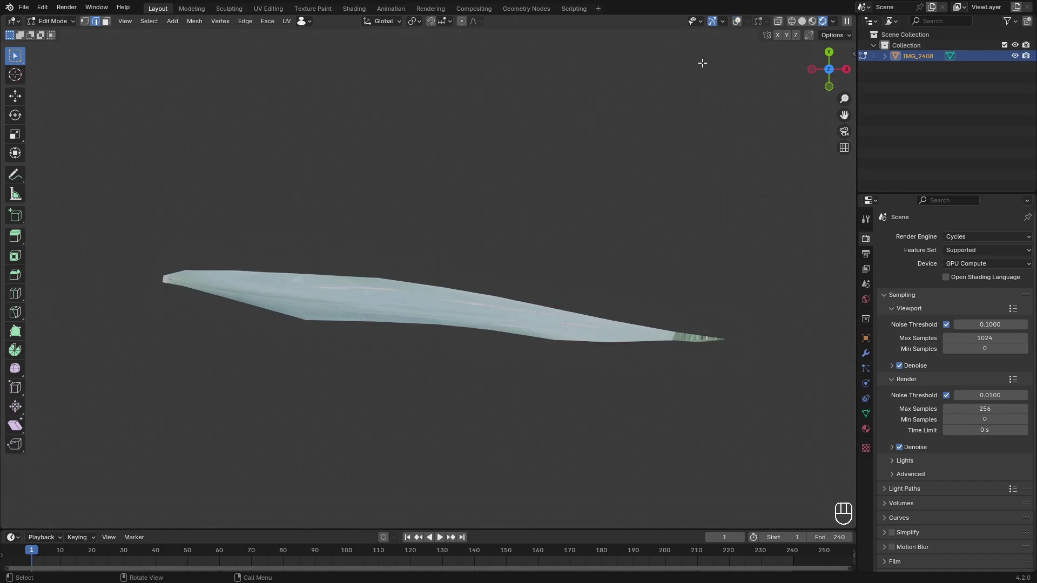
Rotate the leaf horizontal, clear its location to world origin and apply all transforms
key(Tab)
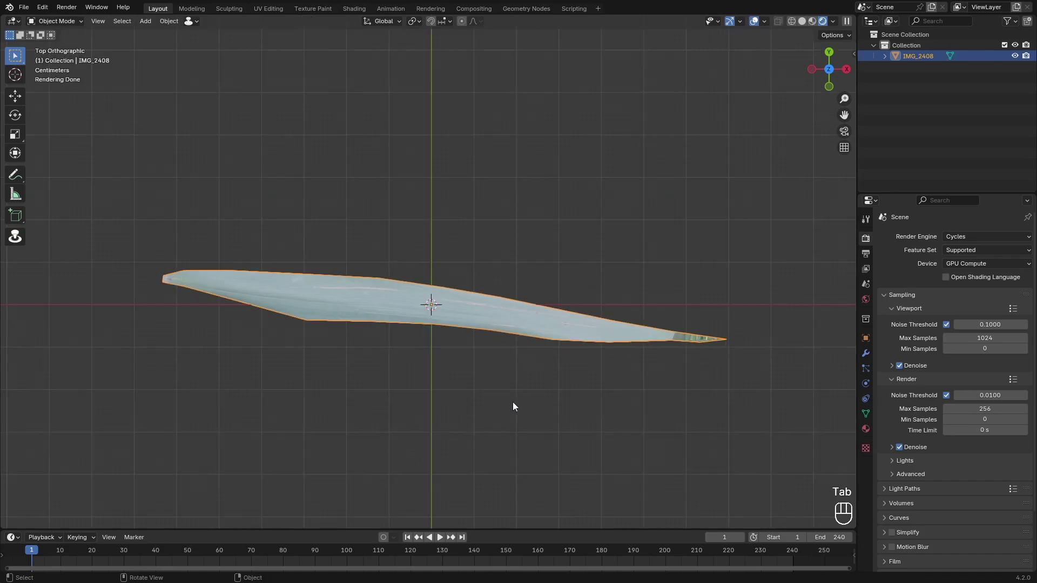
key(r)
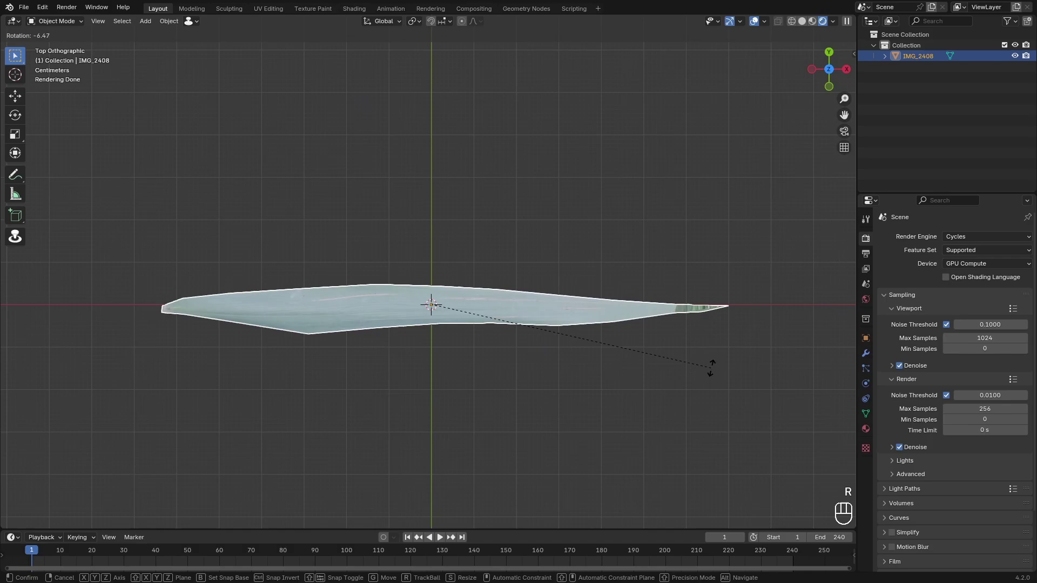
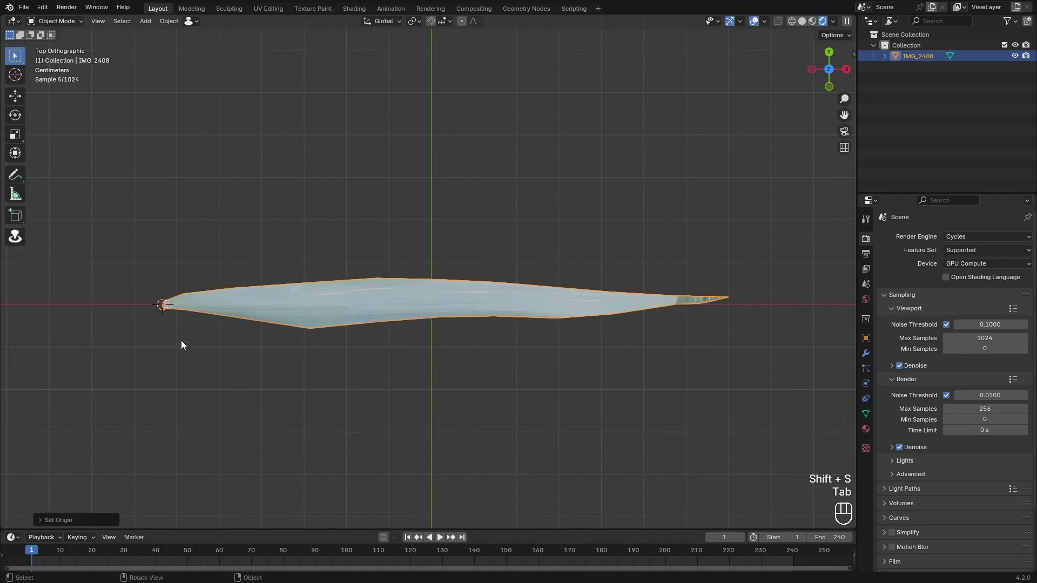
key(alt+g)
middle_click(632, 314)
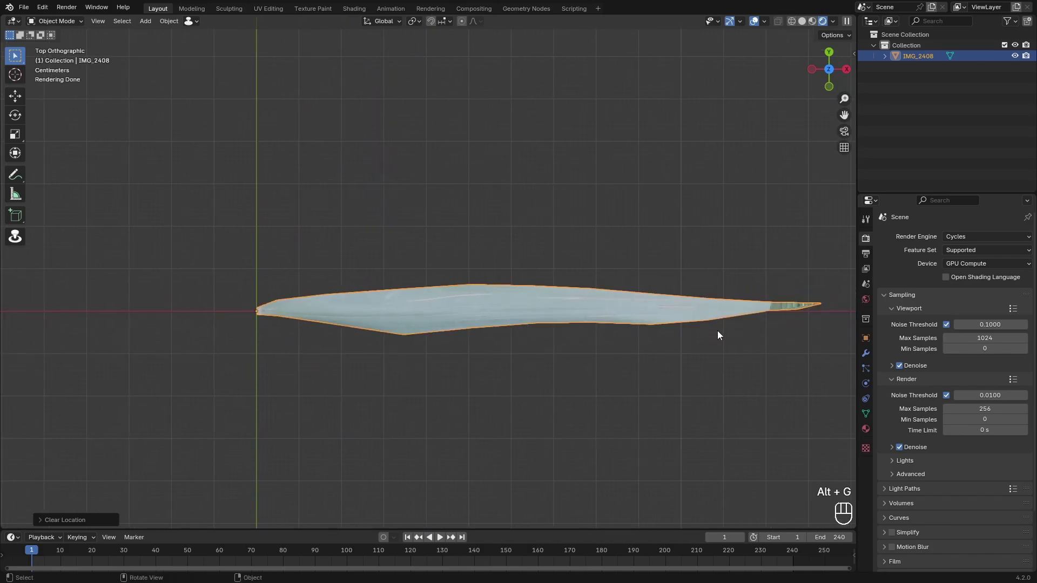
drag(544, 377, 590, 375)
key(shift+s)
key(ctrl+a)
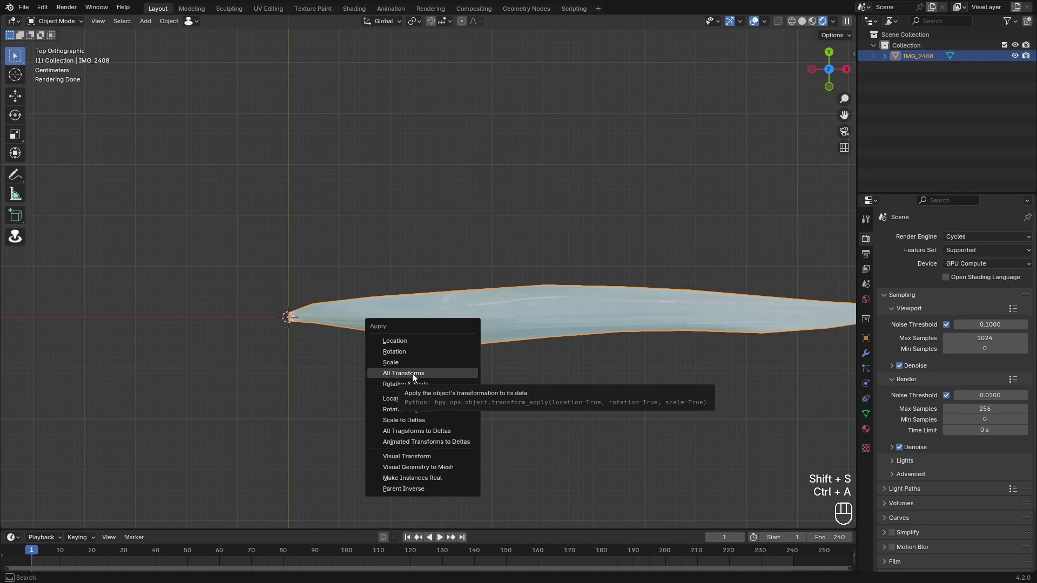
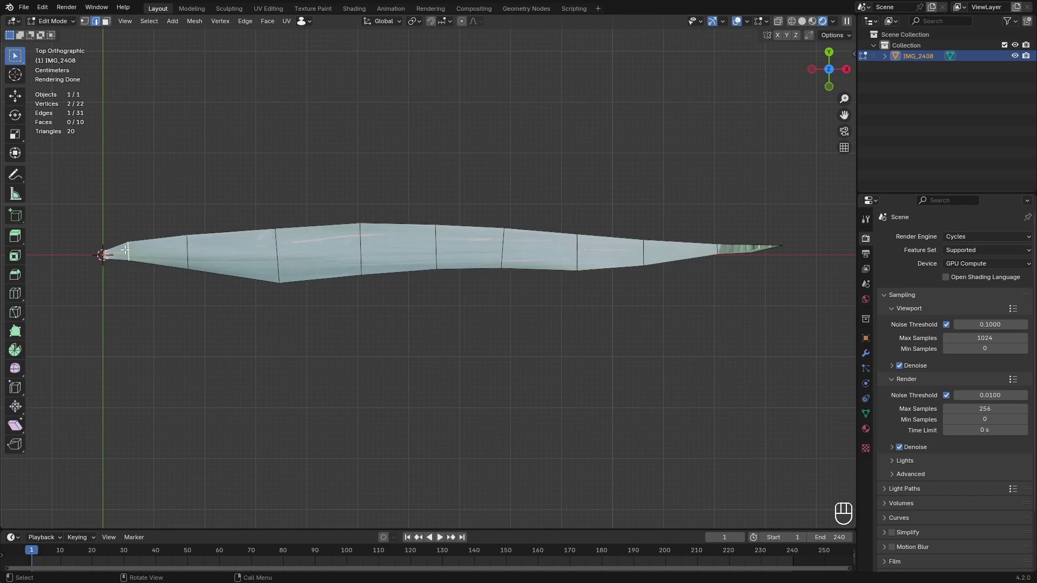
Dissolve several cross edges of the leaf and slide the remaining ones to even spacing
key(ctrl+x)
key(ctrl+z)
key(ctrl+x)
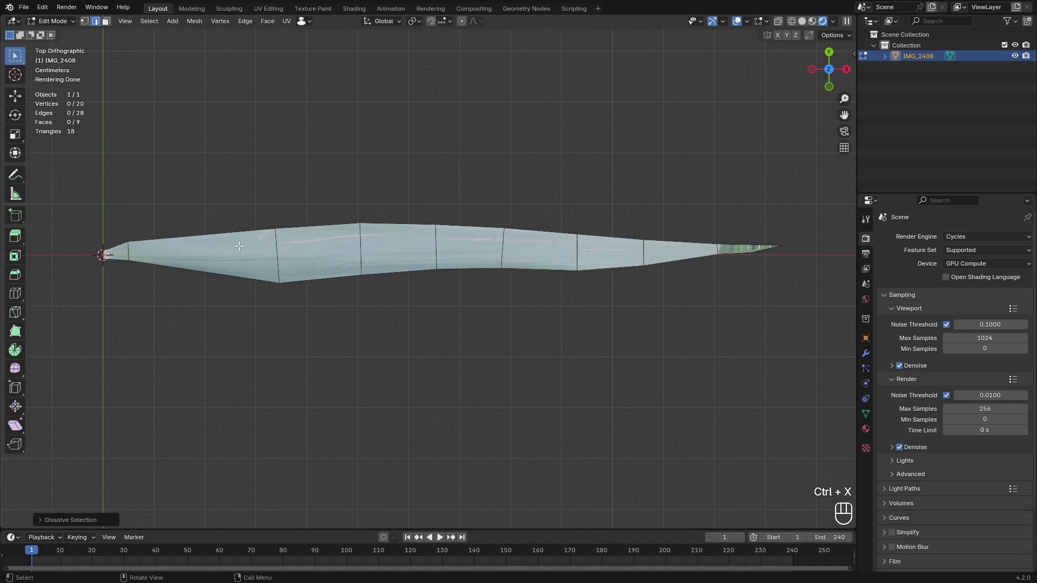
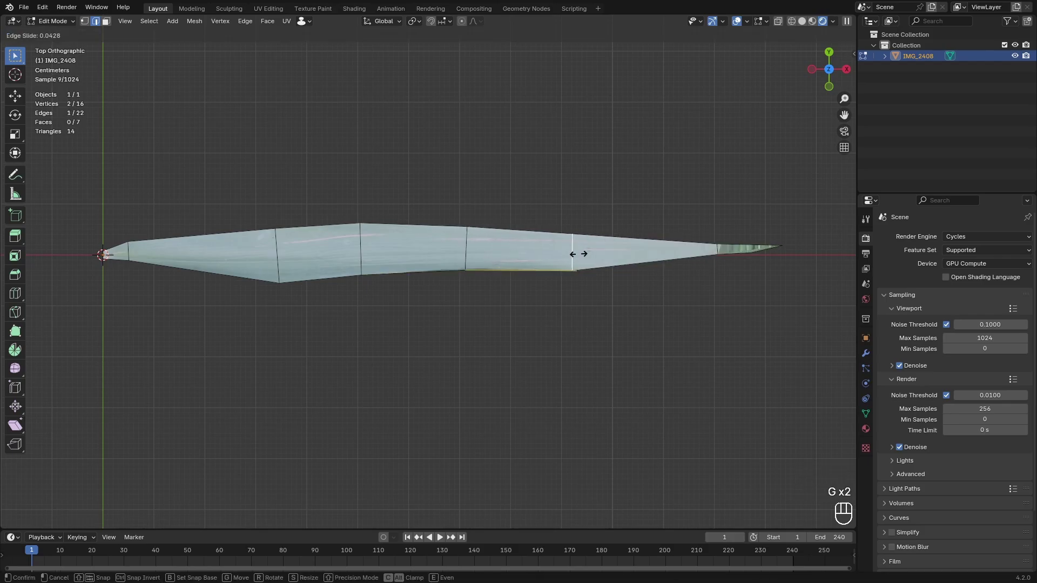
key(g)
key(g)
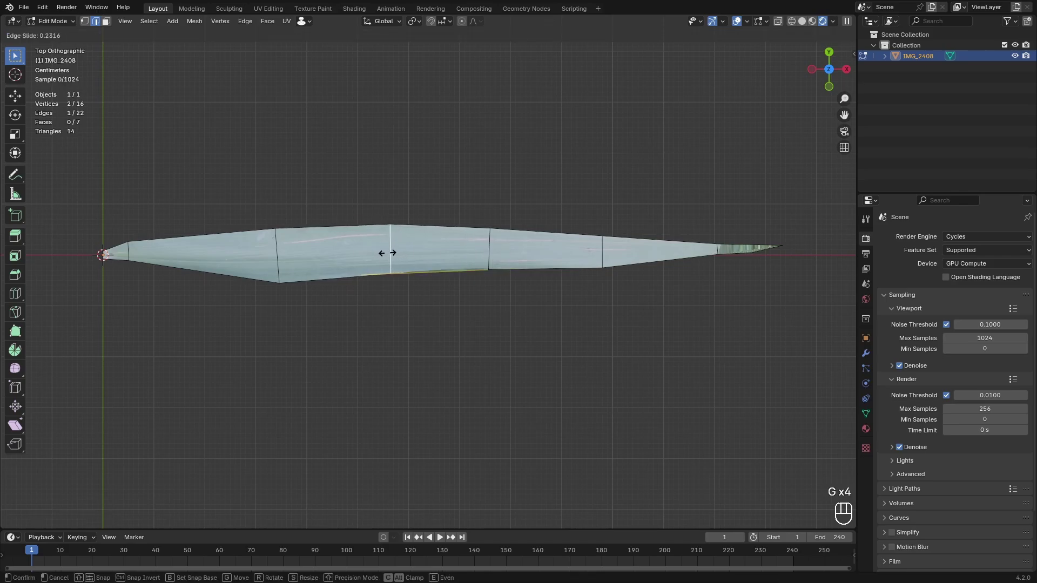
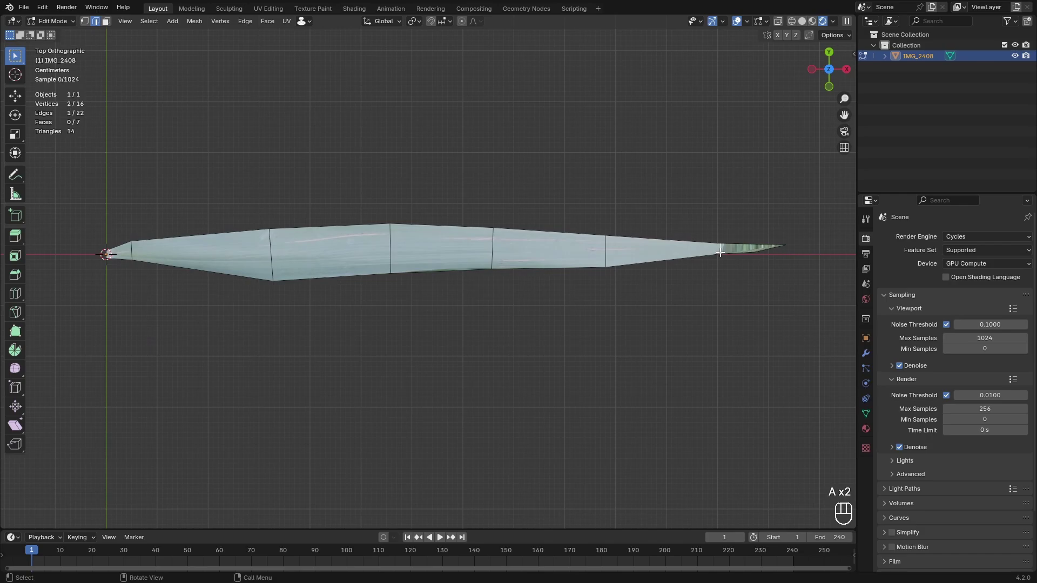
key(ctrl+x)
key(g)
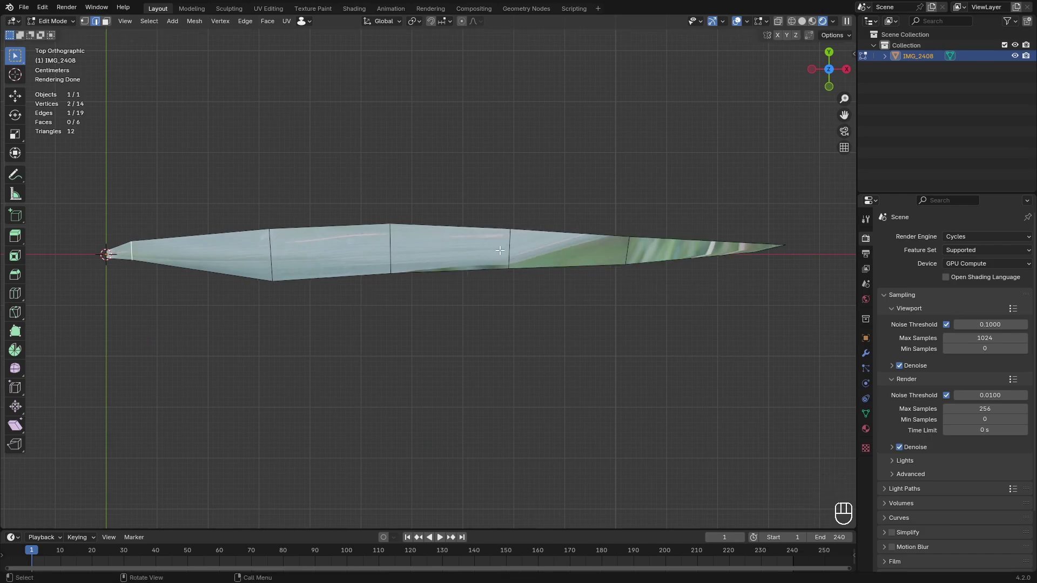
key(ctrl+x)
key(a)
Return to Object Mode and save the file as NatureAssets2.blend
key(Tab)
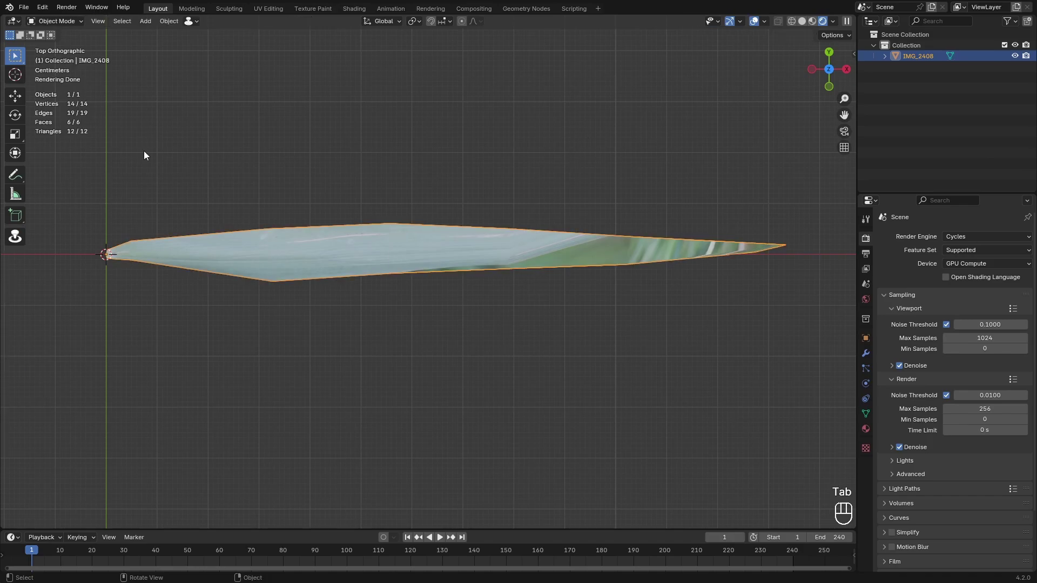
key(ctrl+s)
click(433, 412)
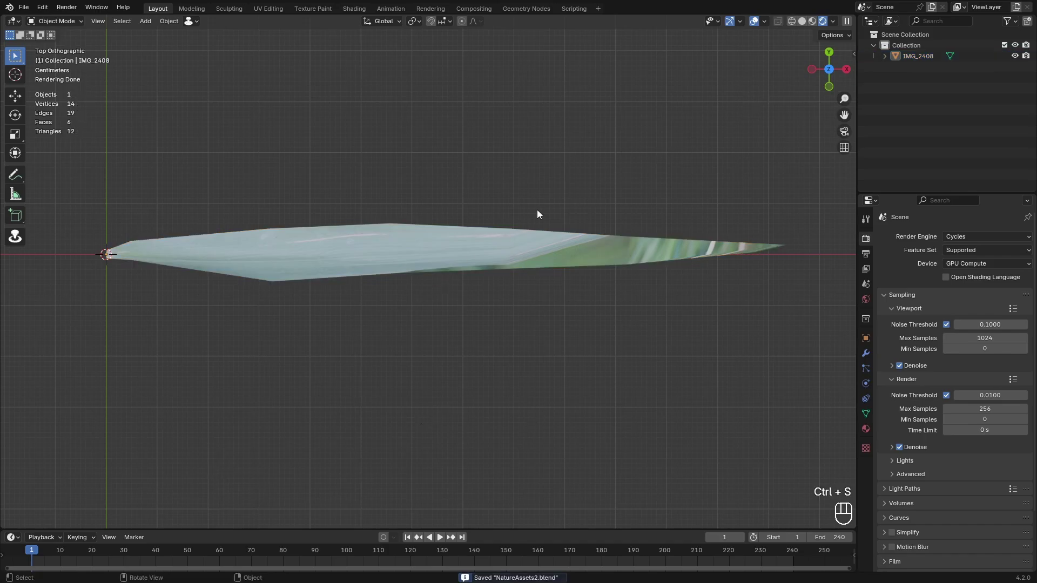
click(430, 257)
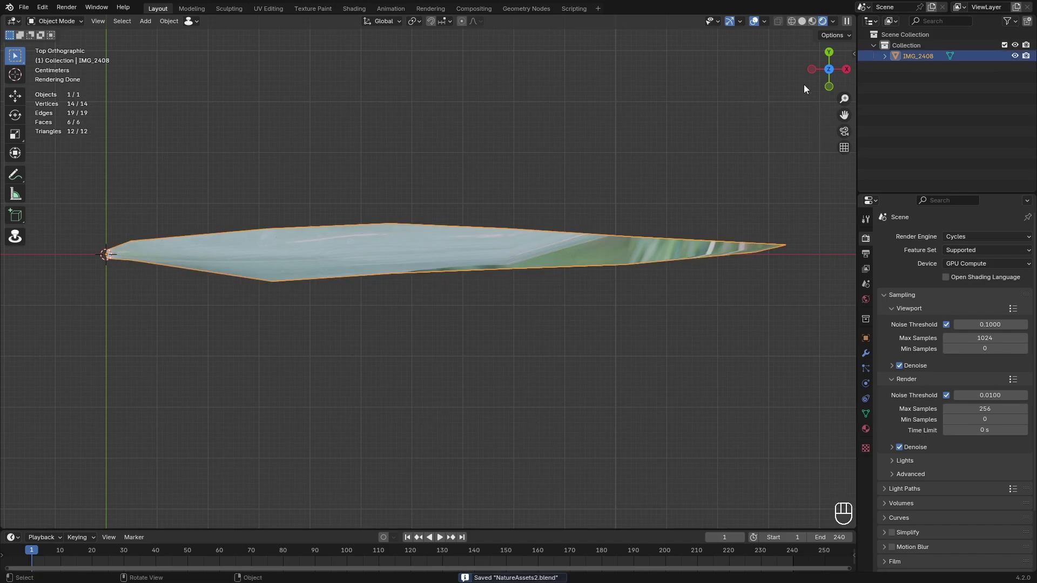
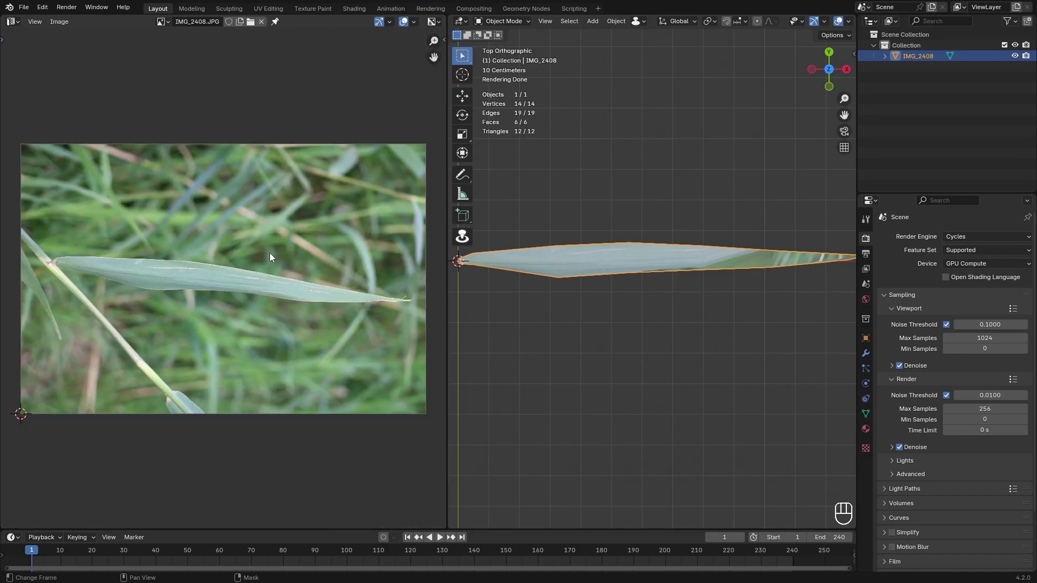
Rotate and scale the leaf's UV island onto the blade in the photo
middle_click(683, 275)
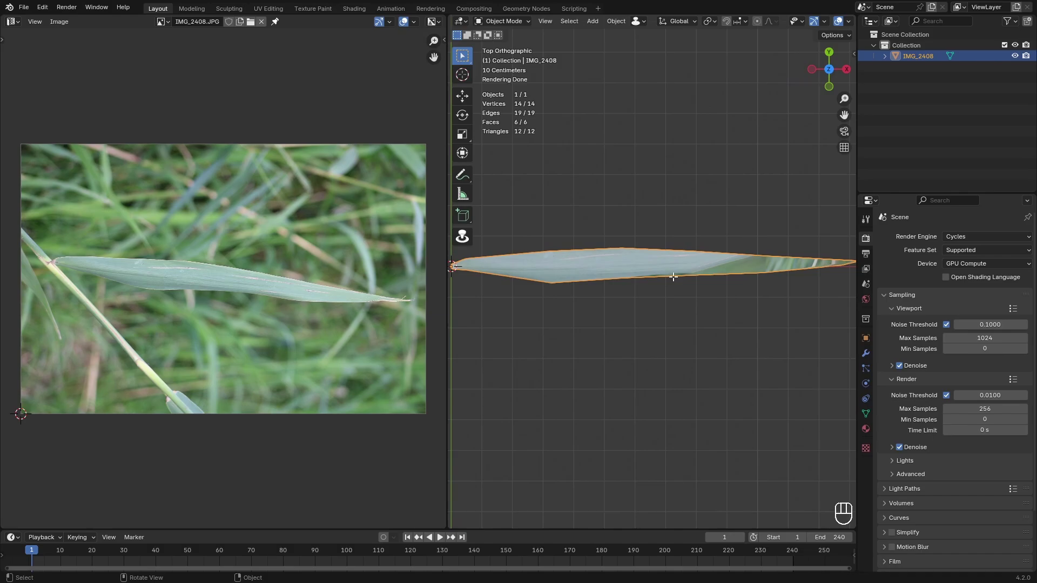
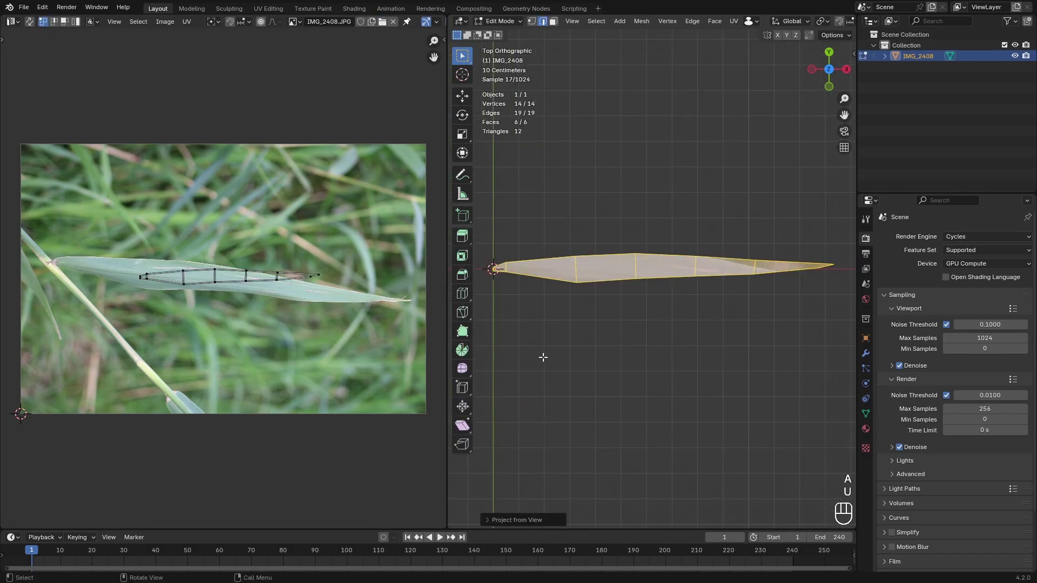
click(54, 363)
click(293, 315)
key(r)
key(s)
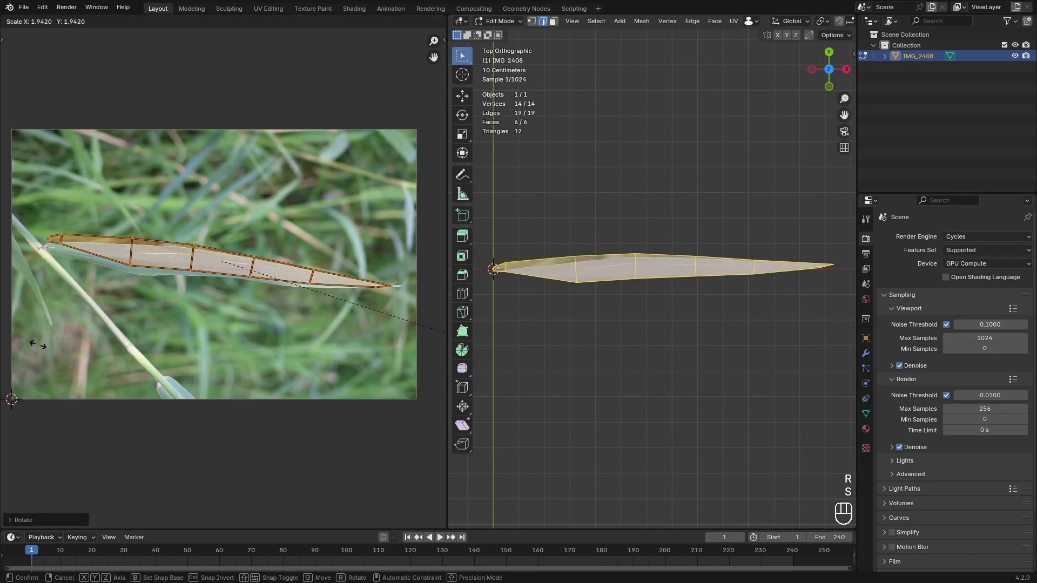
key(r)
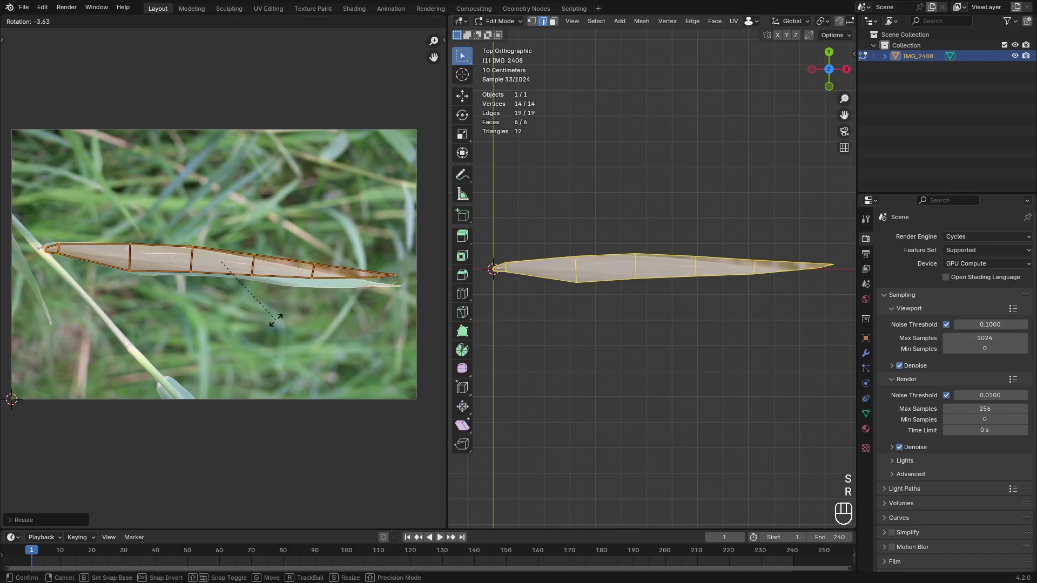
right_click(201, 331)
right_click(195, 350)
Grab and nudge the UV island points so they follow the photo leaf's edge
drag(259, 333, 220, 360)
key(g)
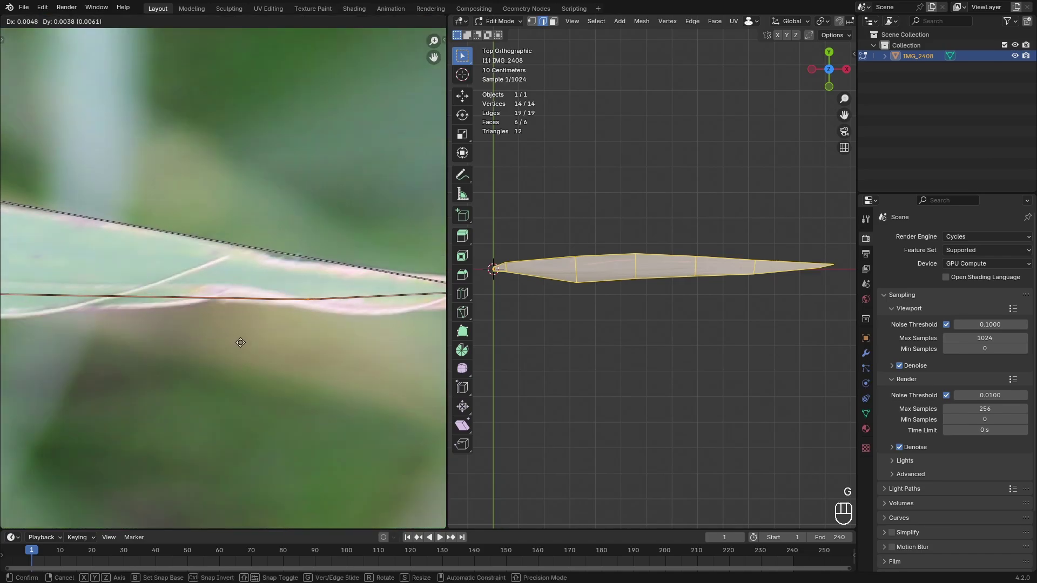
drag(196, 338, 322, 342)
drag(179, 300, 204, 290)
key(g)
click(176, 298)
click(235, 305)
key(g)
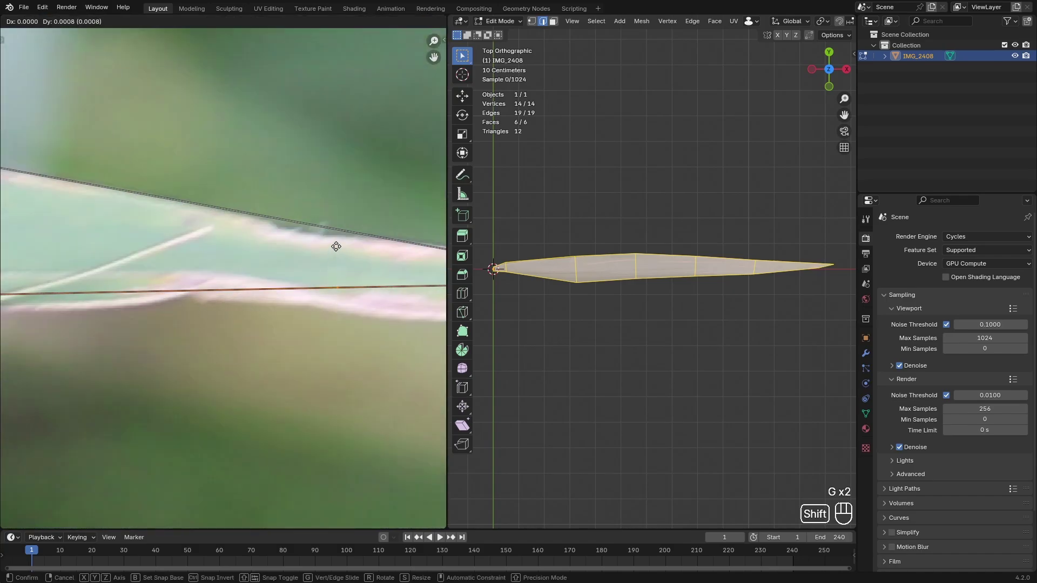
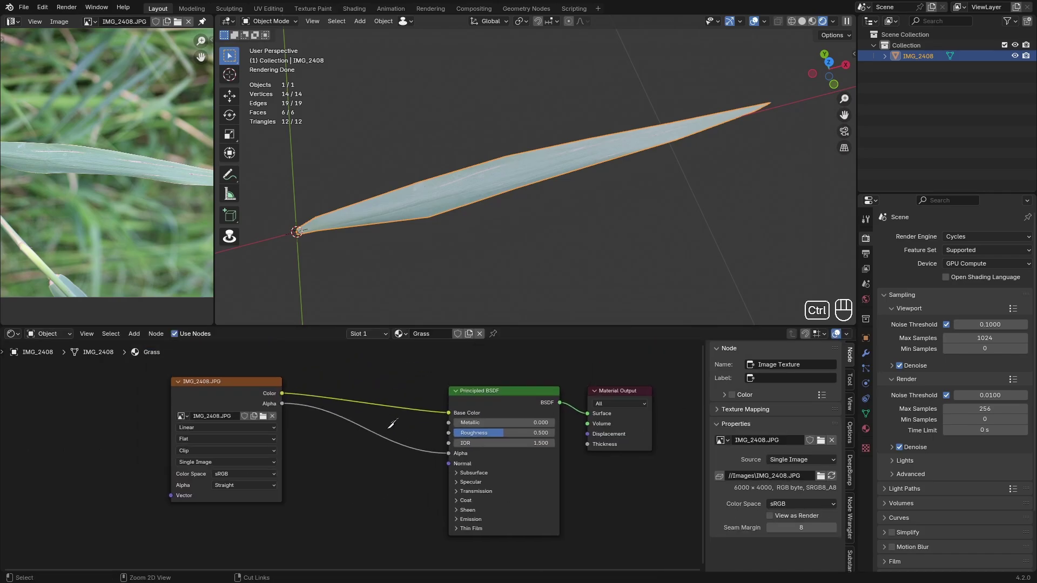
Add a Hue/Saturation/Value node before Base Color and a ColorRamp driving Roughness
click(705, 172)
key(shift+a)
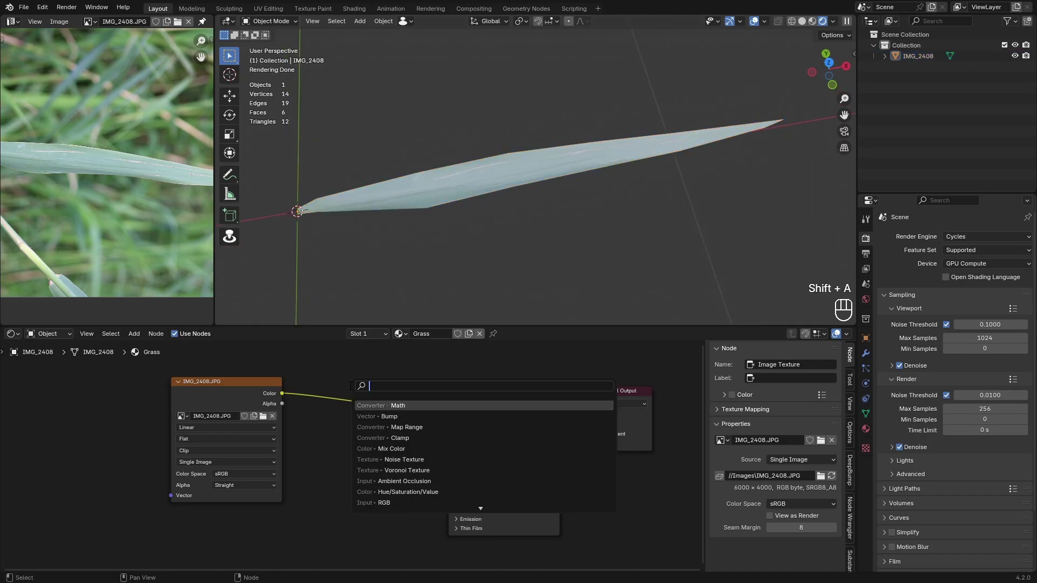
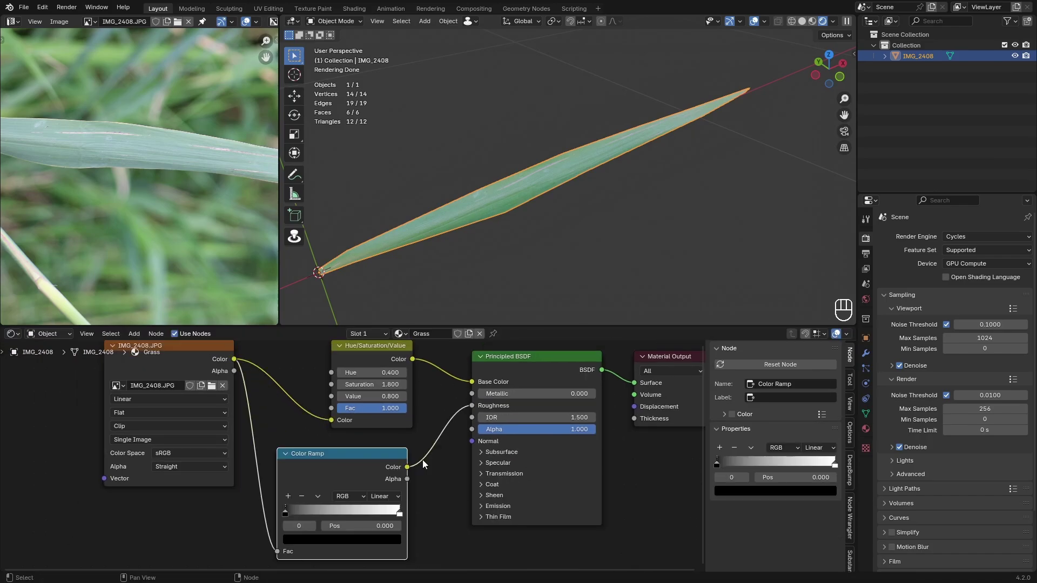
click(361, 469)
drag(541, 183, 530, 208)
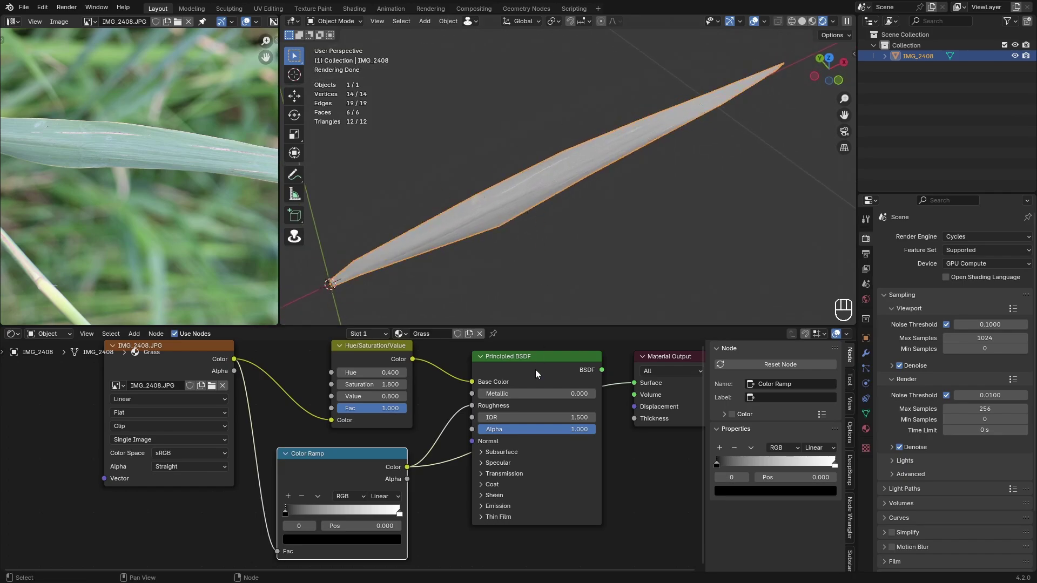
click(522, 362)
drag(586, 199, 641, 159)
click(635, 174)
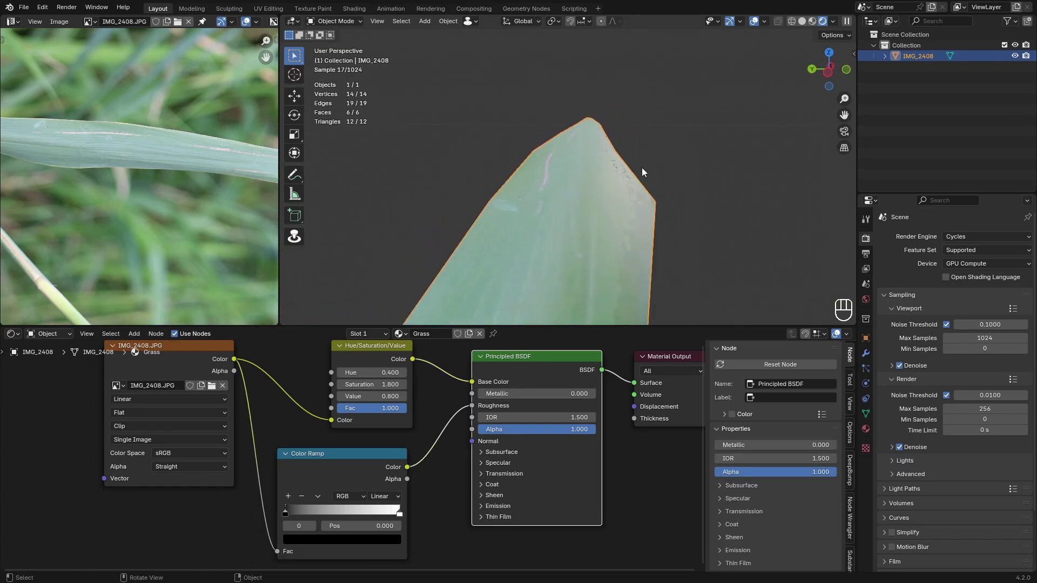
click(637, 195)
click(634, 209)
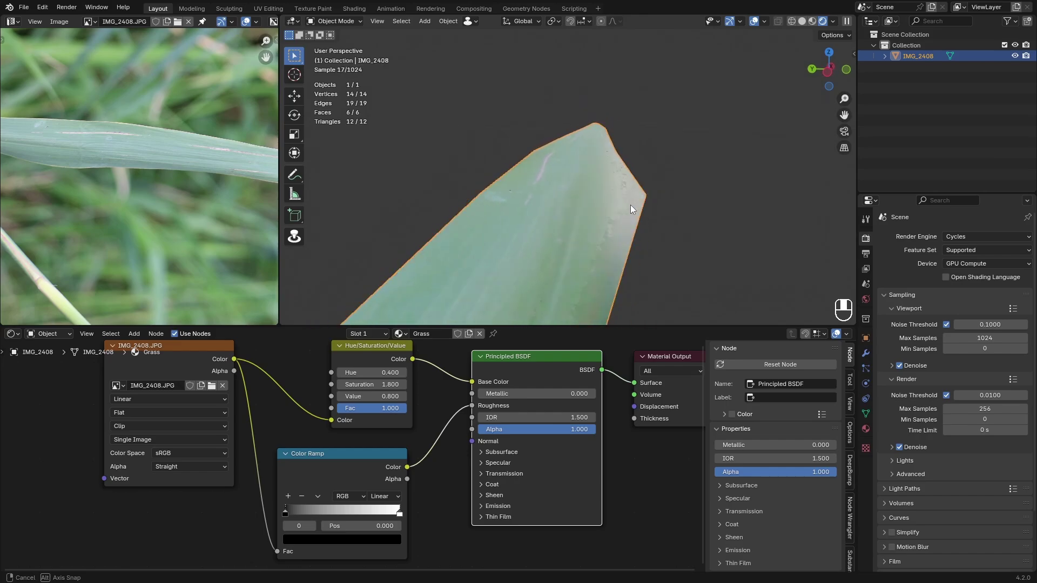
Shift the colour ramp's dark stop toward the middle and set it to a grey value, checking the leaf
click(332, 476)
drag(287, 515, 456, 457)
click(557, 367)
click(645, 230)
middle_click(654, 232)
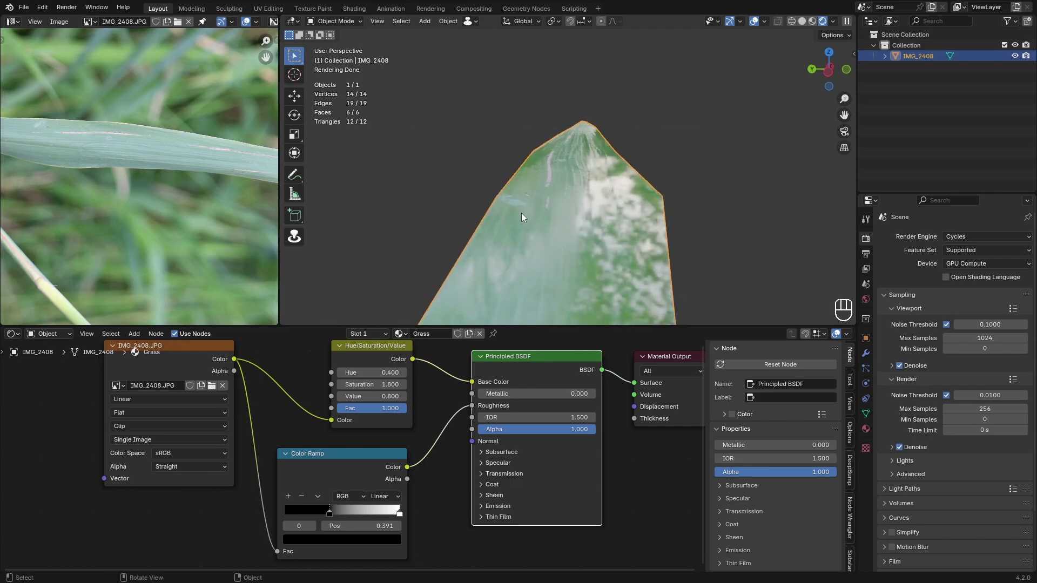
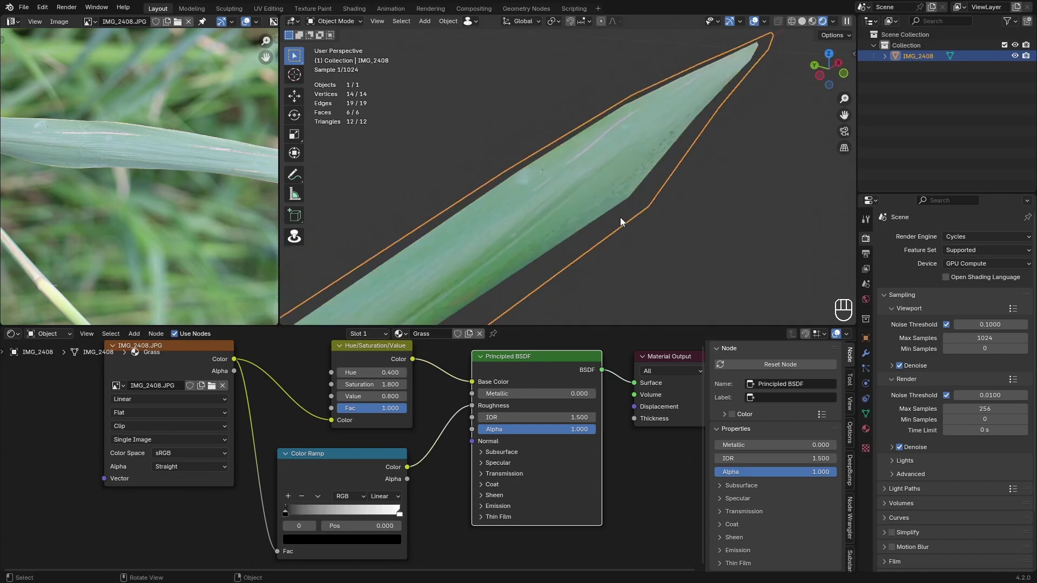
drag(626, 221, 703, 194)
drag(671, 207, 595, 243)
middle_click(636, 219)
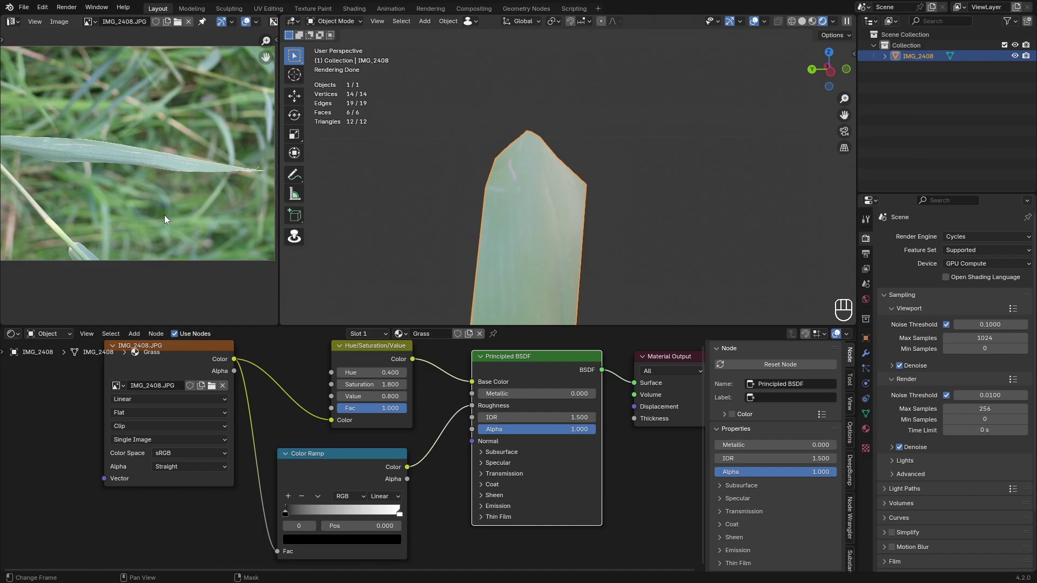
drag(125, 159, 96, 162)
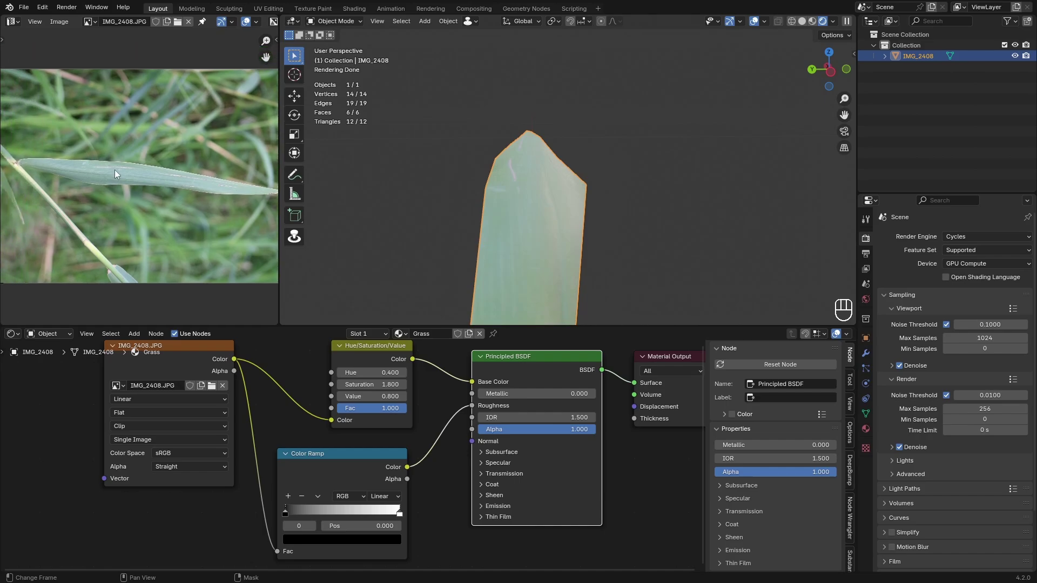
middle_click(481, 241)
middle_click(501, 246)
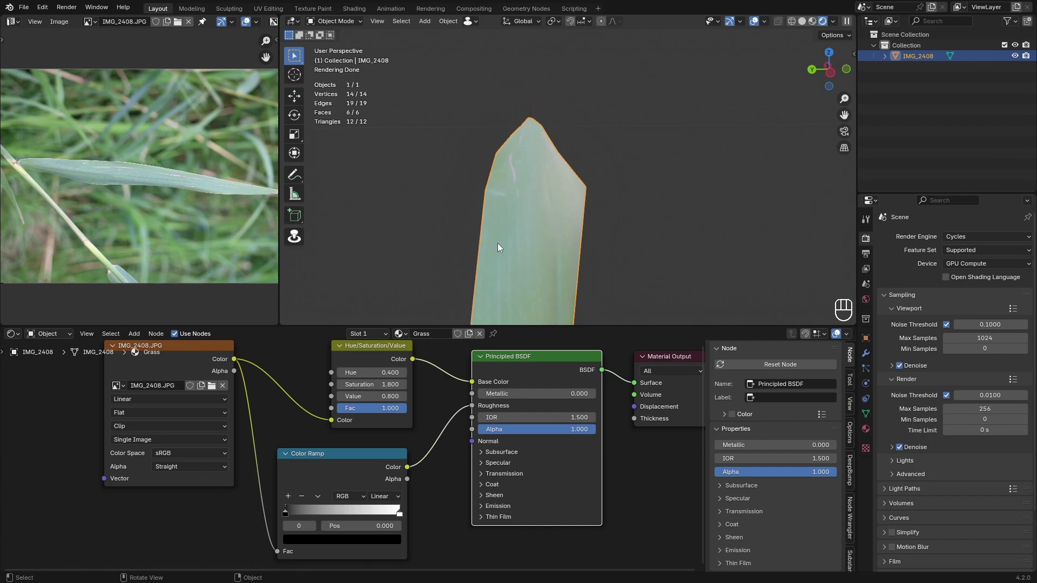
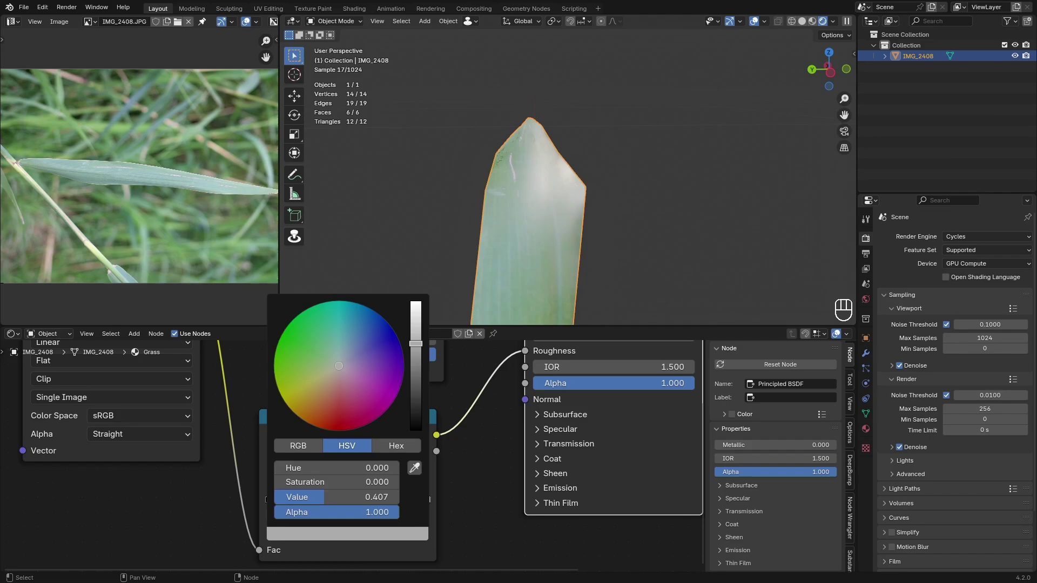
drag(603, 222, 603, 210)
drag(603, 211, 595, 231)
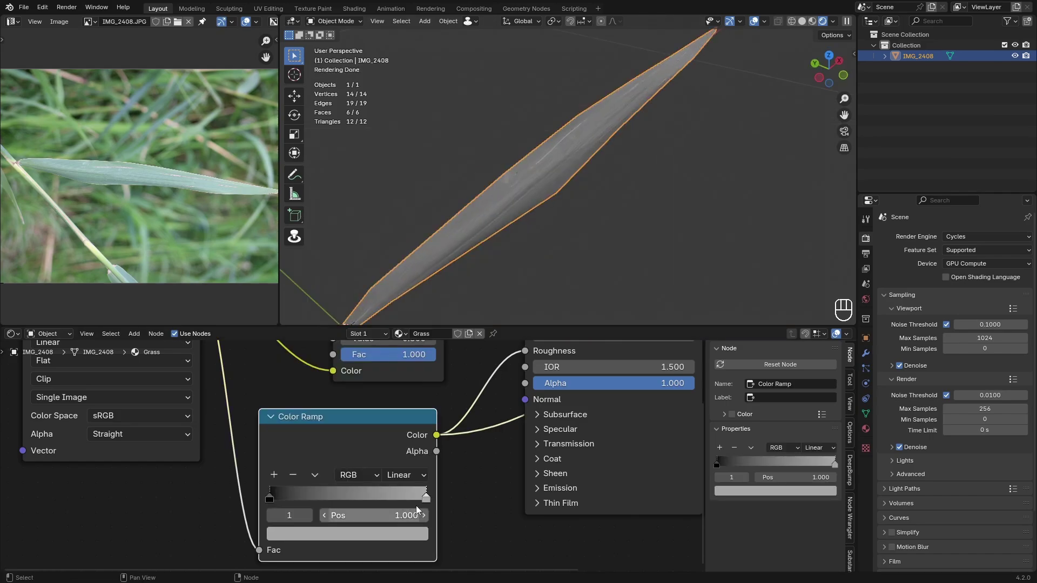
Add a Bump node fed by the photo texture and connect it to the shader Normal
click(394, 507)
click(439, 380)
click(606, 176)
key(shift+a)
click(274, 362)
drag(270, 452, 337, 531)
drag(402, 452, 435, 393)
drag(629, 141, 606, 157)
drag(595, 170, 643, 138)
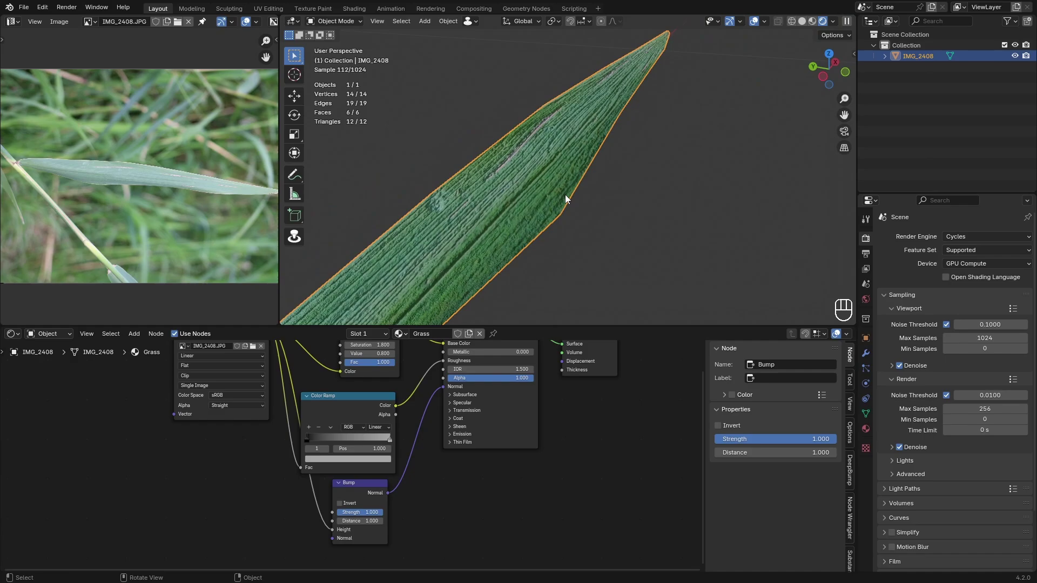
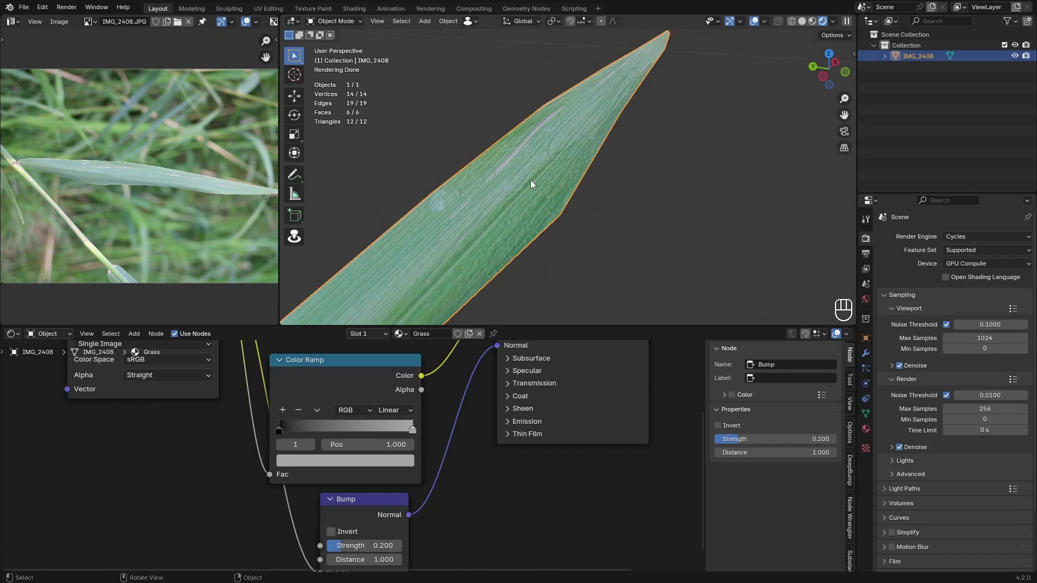
Lower the Bump node Strength to 0.2 and save the file again
middle_click(542, 186)
drag(665, 125, 688, 118)
drag(689, 135, 702, 124)
drag(679, 168, 614, 198)
key(ctrl+s)
Orbit the viewport to look down on the whole textured blade
drag(241, 381, 323, 372)
drag(325, 371, 386, 373)
drag(561, 182, 589, 161)
drag(797, 80, 226, 498)
middle_click(227, 499)
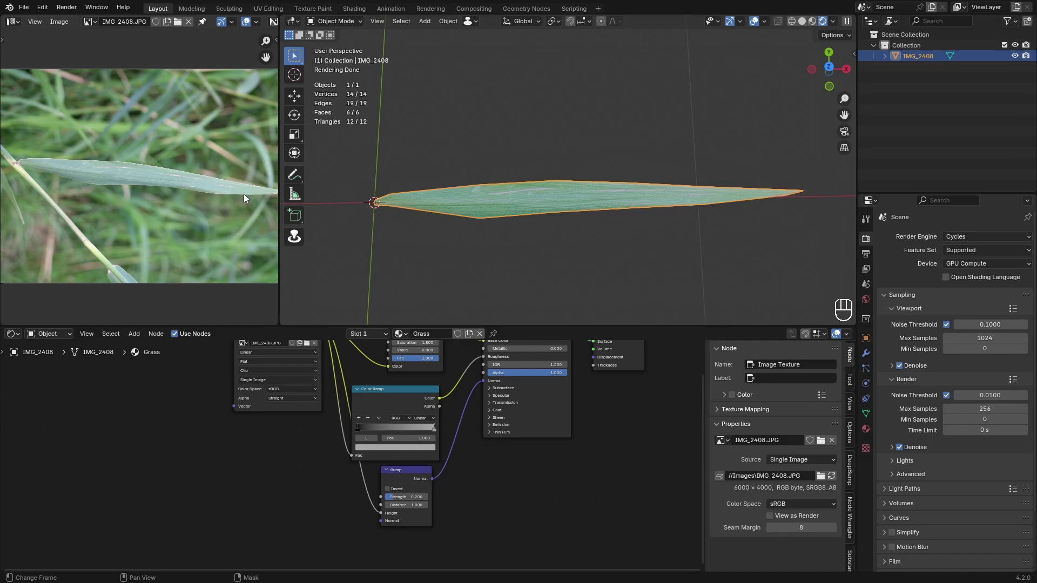
Inspect the blade's UV layout against the enlarged photo and return to Object Mode
key(Tab)
middle_click(178, 227)
middle_click(163, 193)
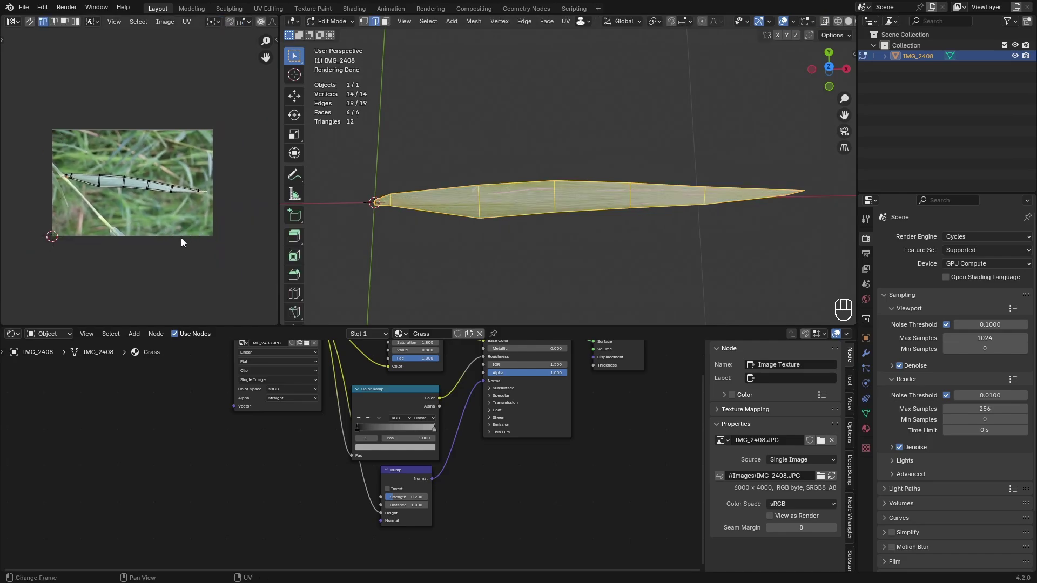
drag(138, 173, 131, 193)
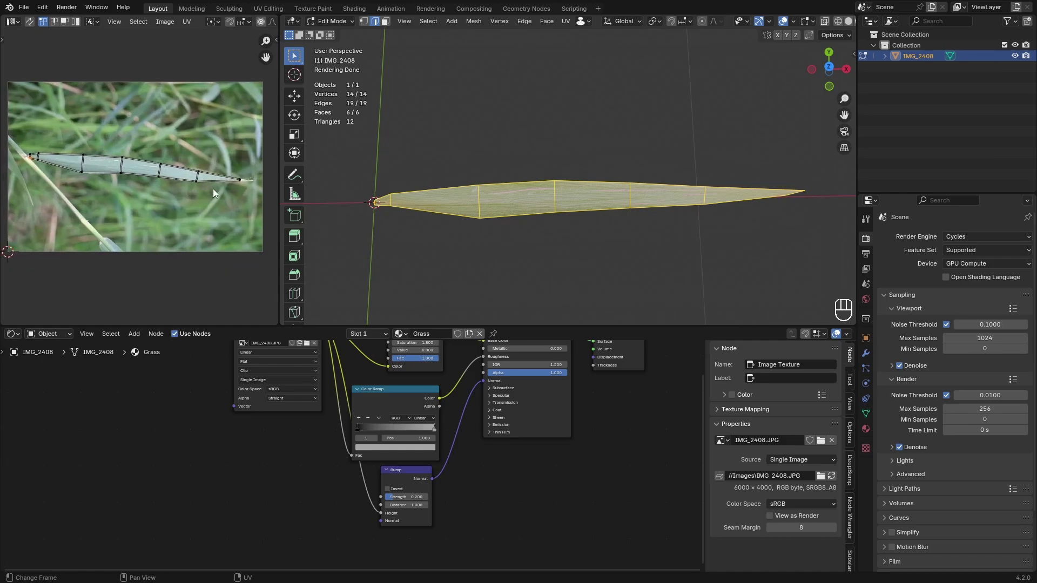
click(83, 112)
key(Tab)
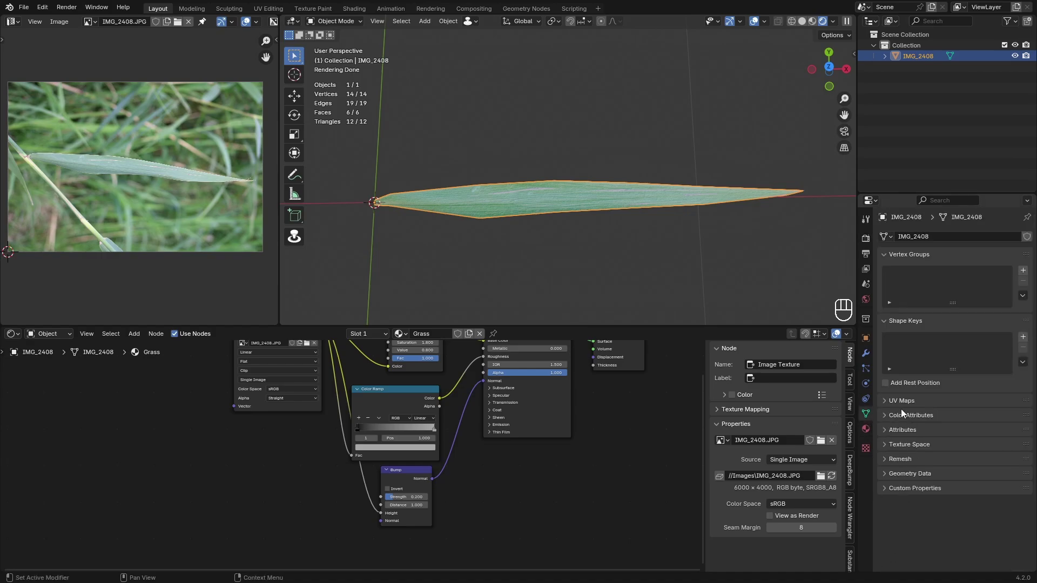
Add a second UV map in the blade's Object Data properties and re-enter Edit Mode
click(904, 406)
click(1027, 423)
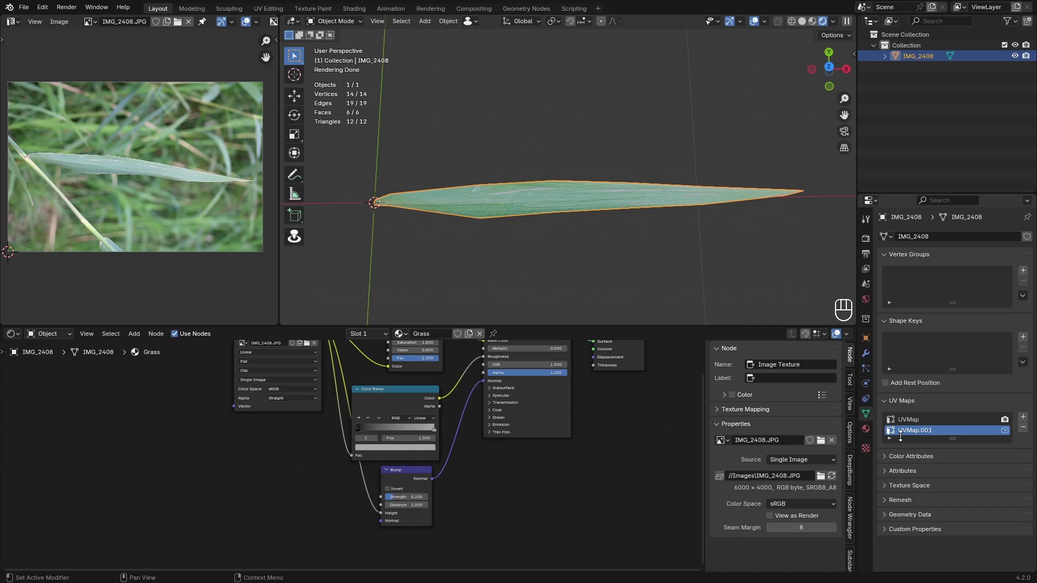
key(Tab)
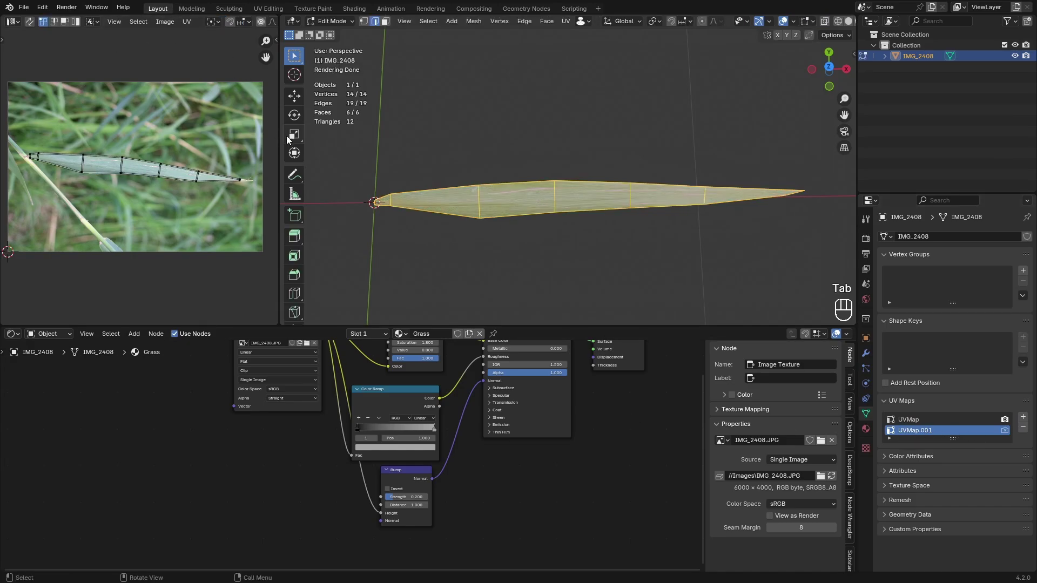
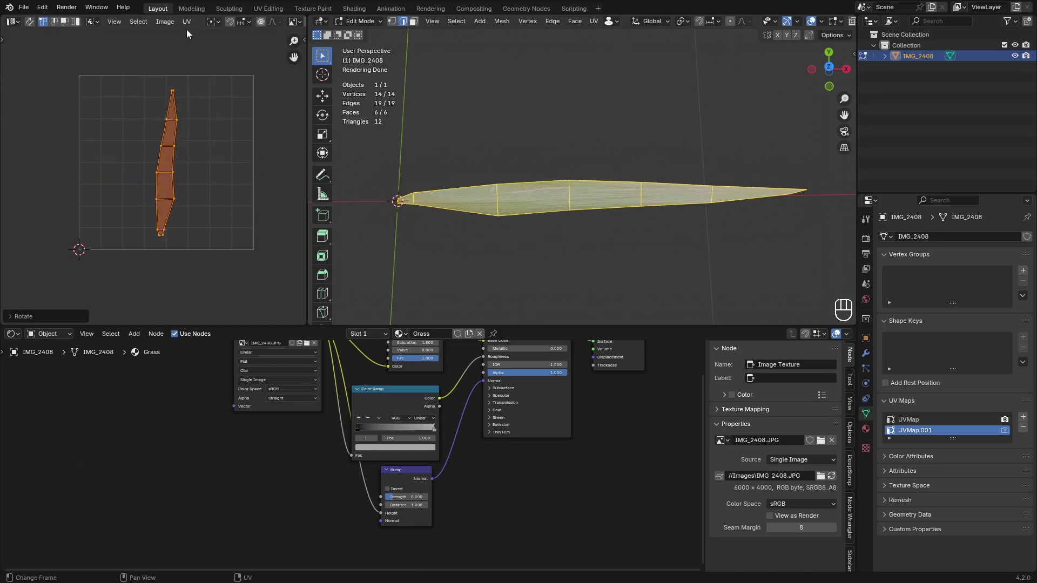
Rotate the UV island upright and move it against the left edge of the UV space
drag(188, 28, 204, 93)
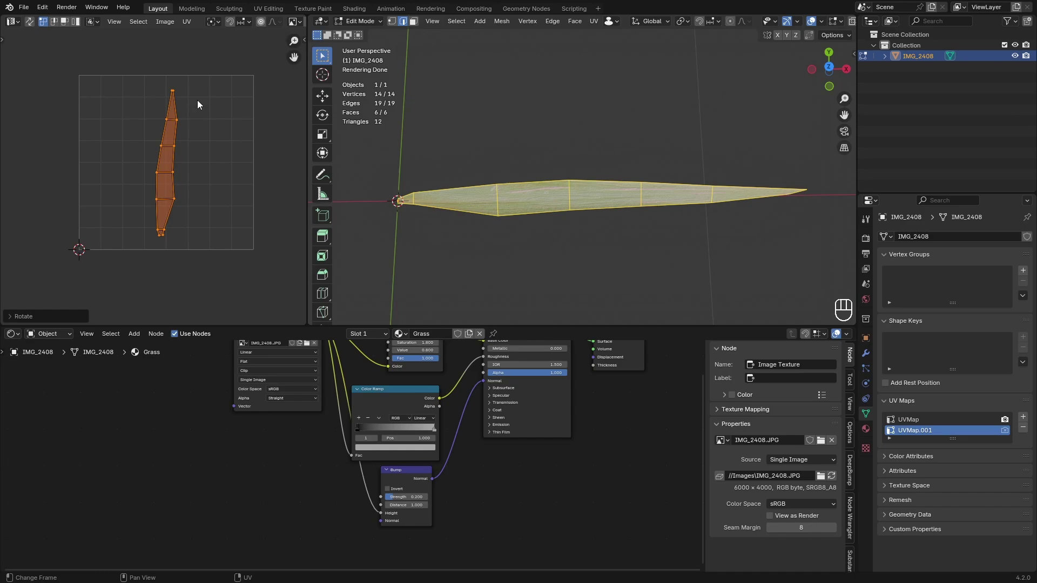
key(g)
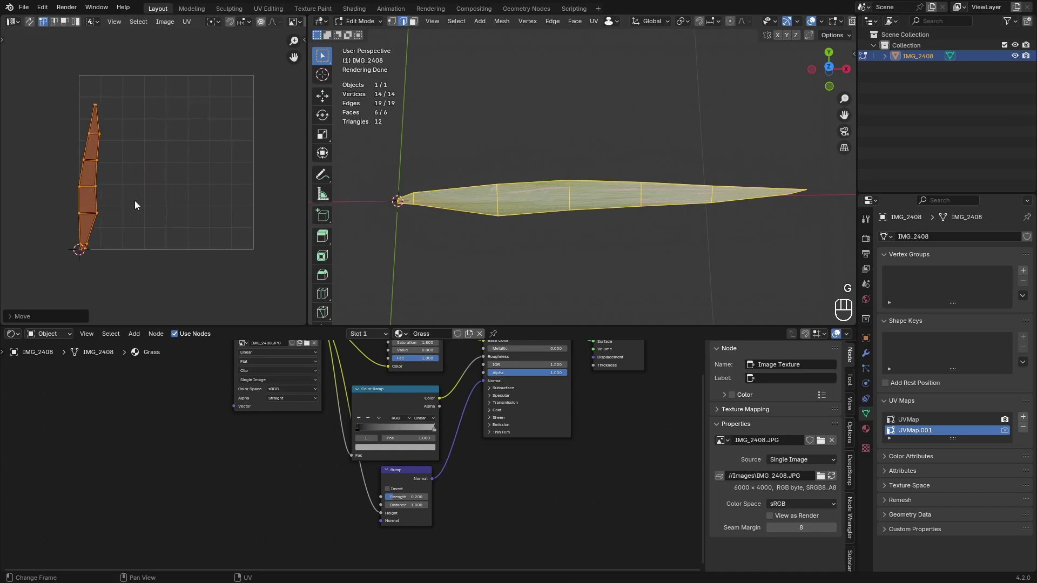
drag(165, 93, 38, 313)
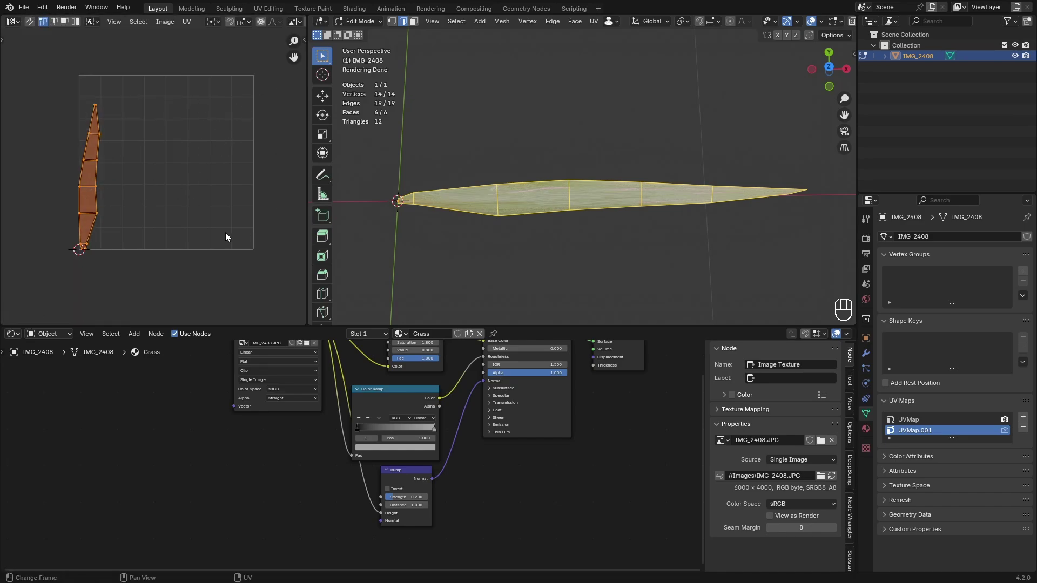
click(189, 200)
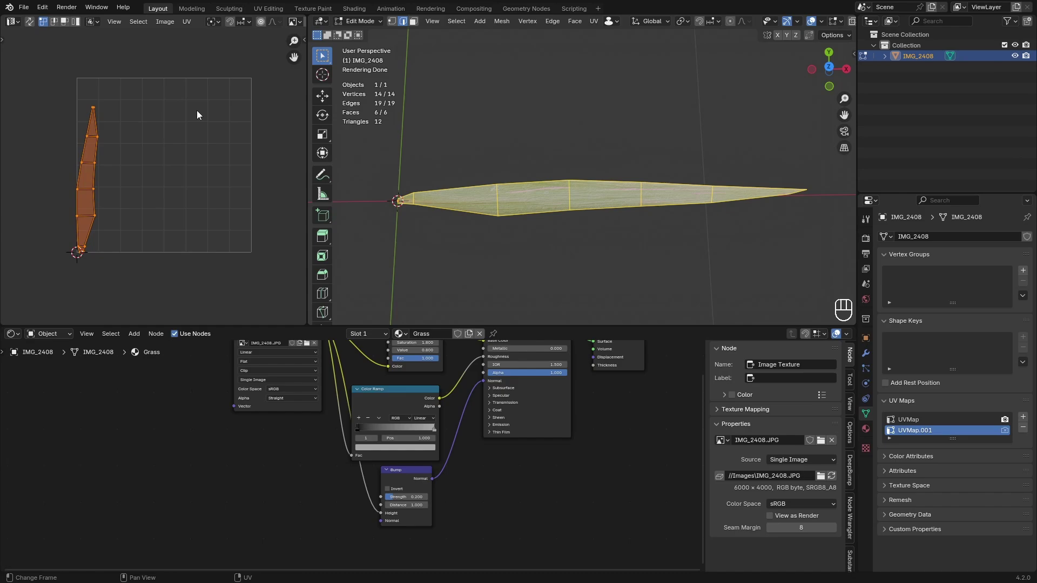
key(r)
drag(162, 178, 164, 120)
key(g)
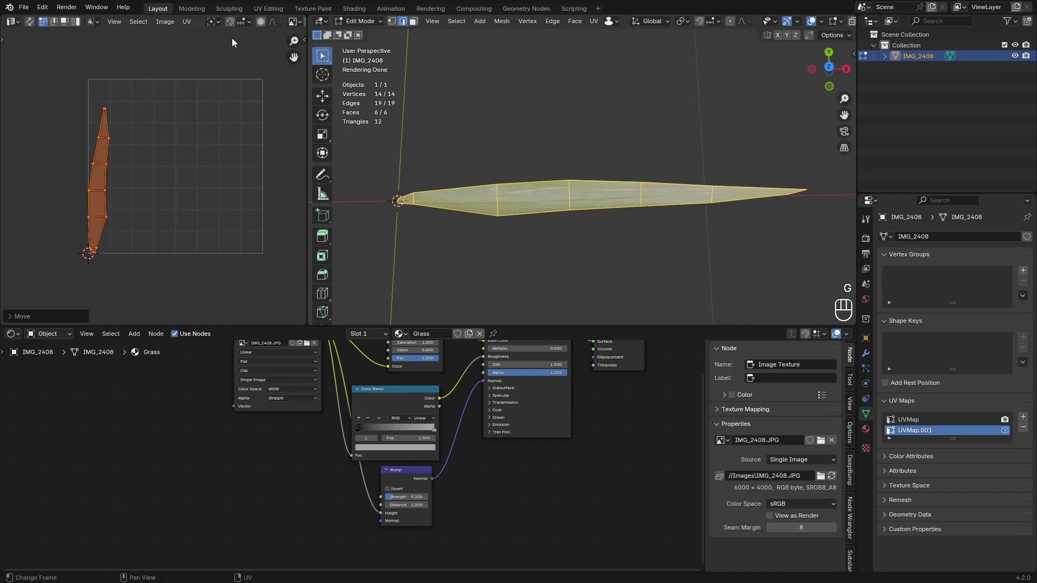
drag(217, 28, 213, 87)
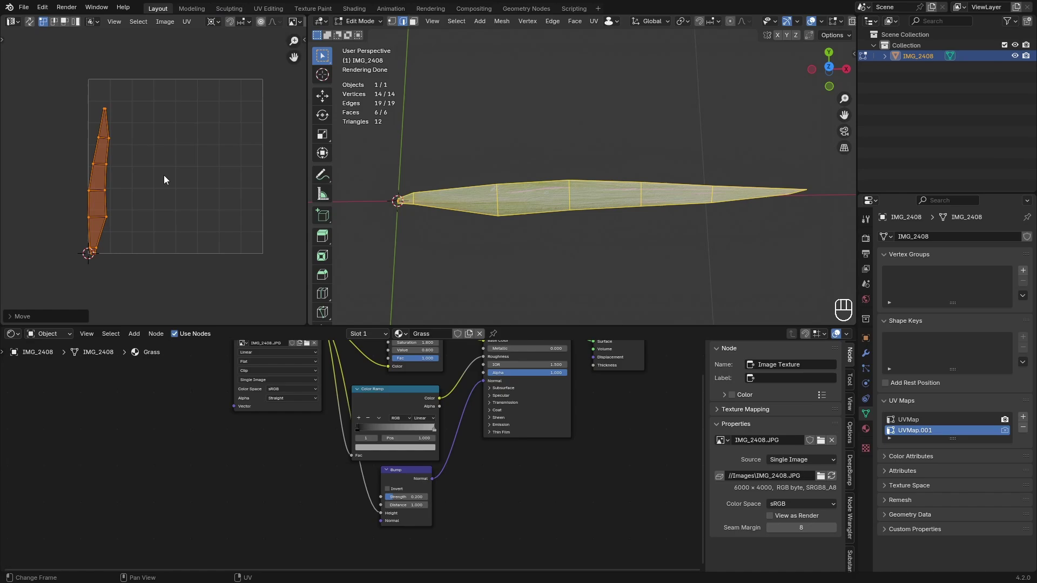
key(r)
Scale the island and pull its tip to the top edge so it spans the full UV height
drag(171, 130, 193, 115)
key(r)
key(s)
click(163, 192)
key(s)
drag(73, 67, 102, 81)
click(150, 68)
drag(139, 118, 197, 166)
click(142, 70)
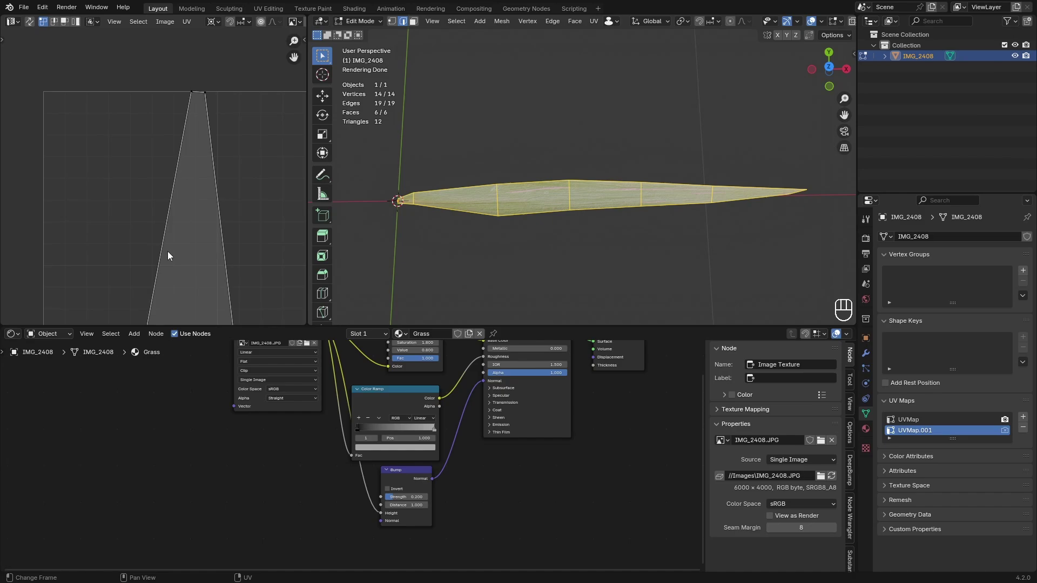
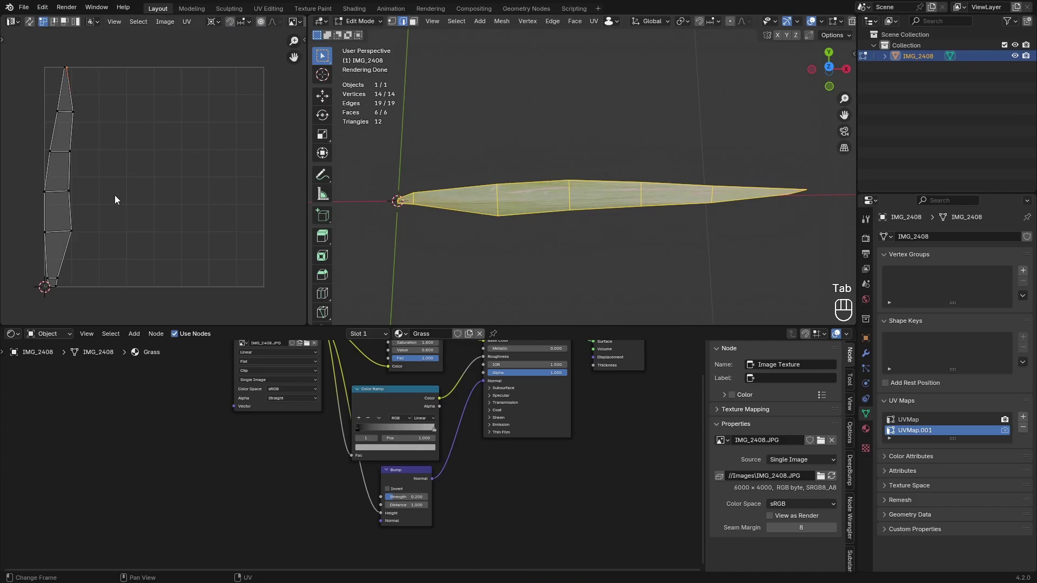
Box-select the whole stretched UV island to review its placement
drag(81, 69, 264, 288)
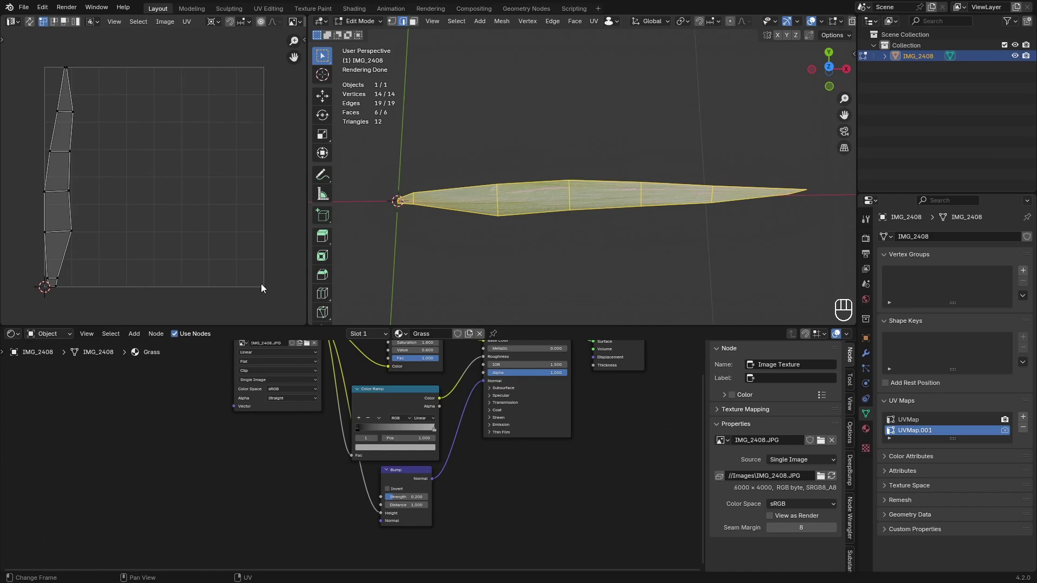
drag(49, 72, 270, 298)
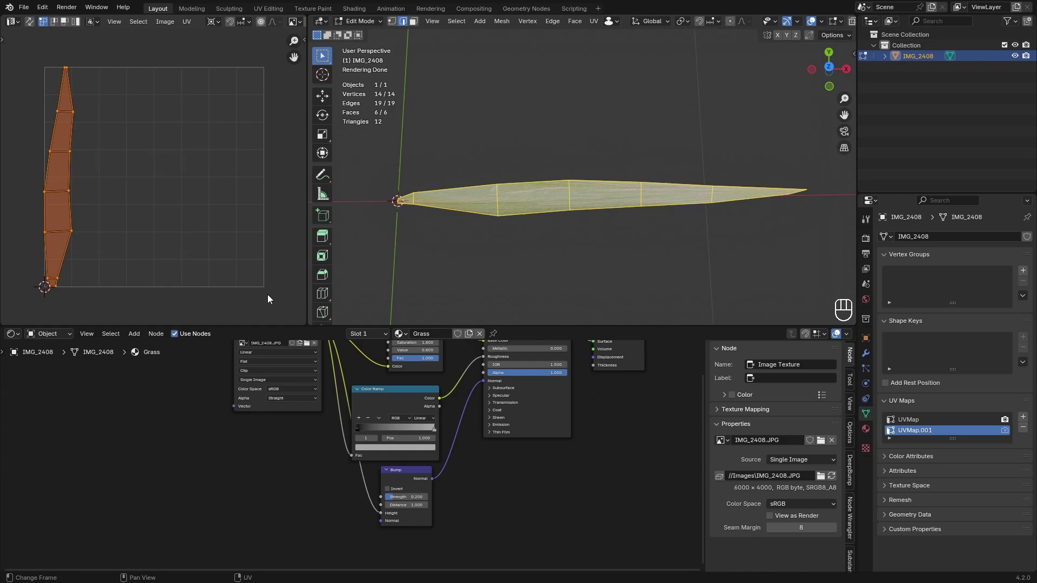
drag(278, 296, 181, 145)
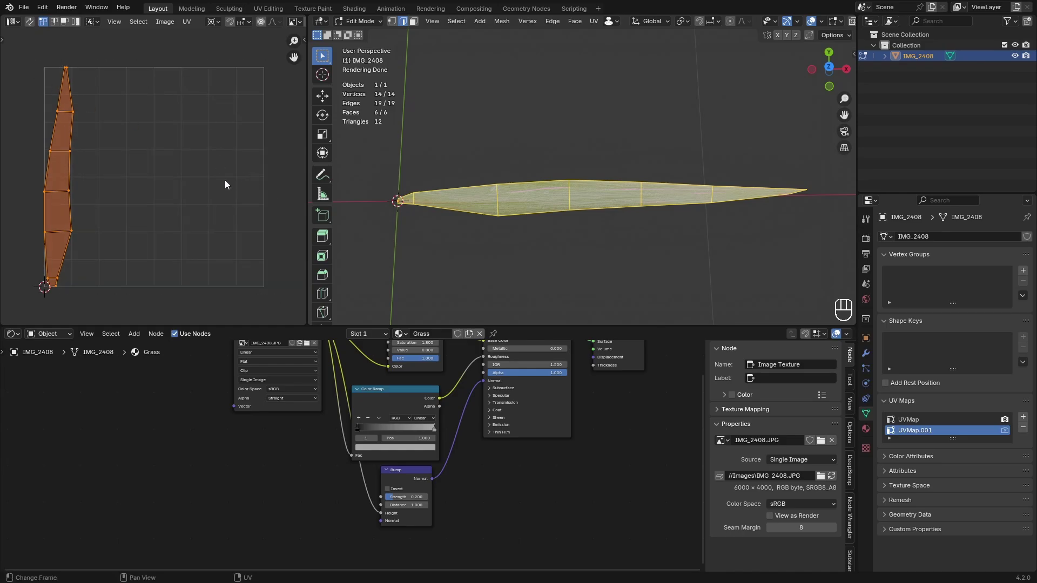
drag(41, 63, 272, 296)
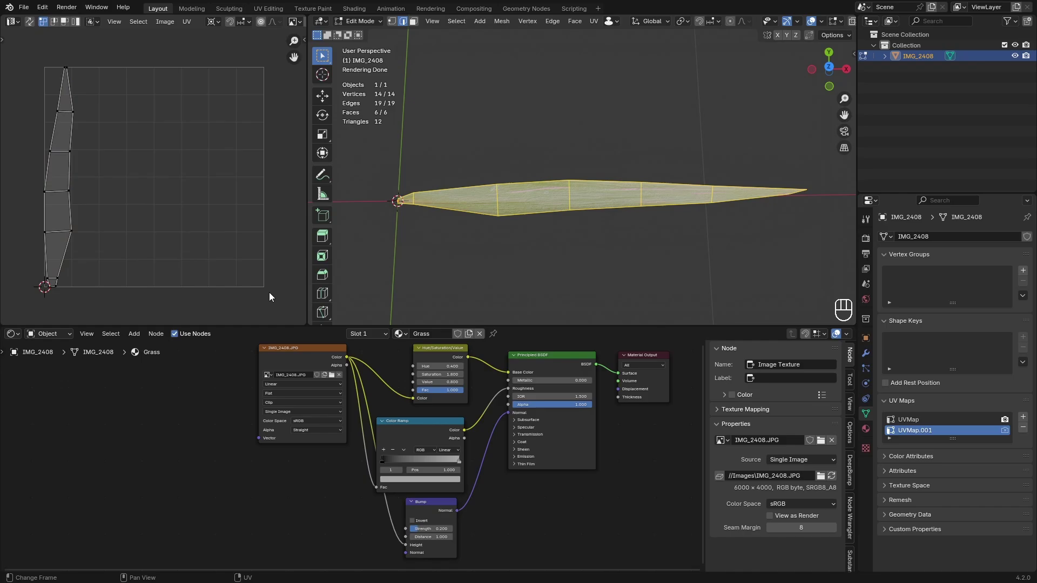
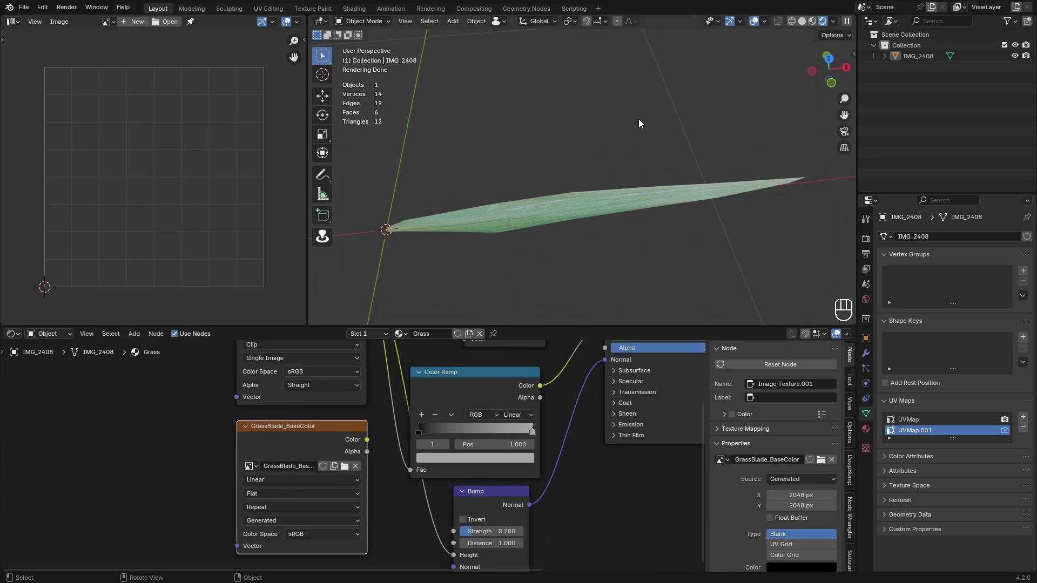
Bake the blade's Diffuse colour, Color only, into the GrassBlade_BaseColor image node
click(574, 213)
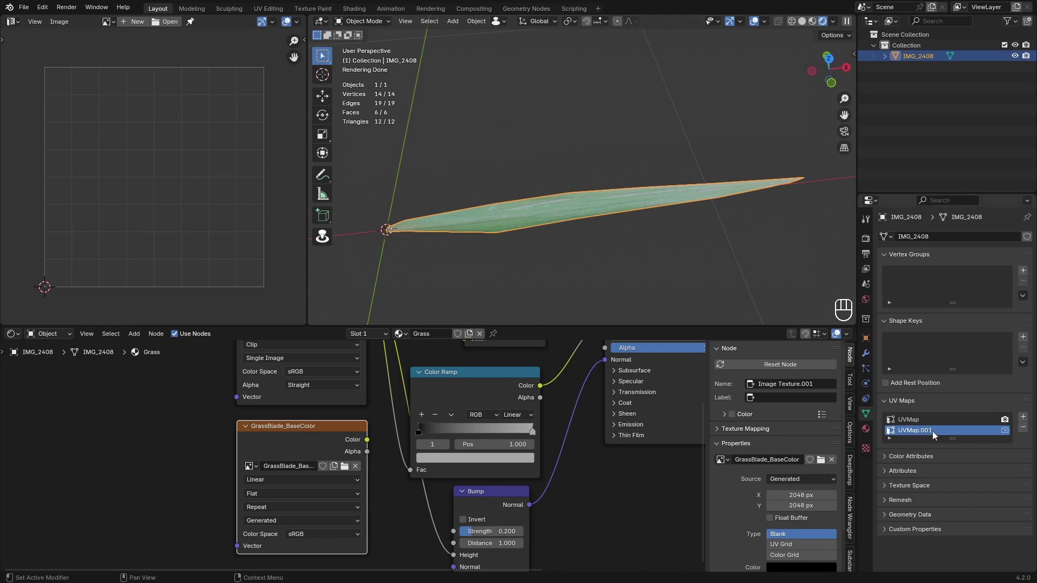
click(872, 244)
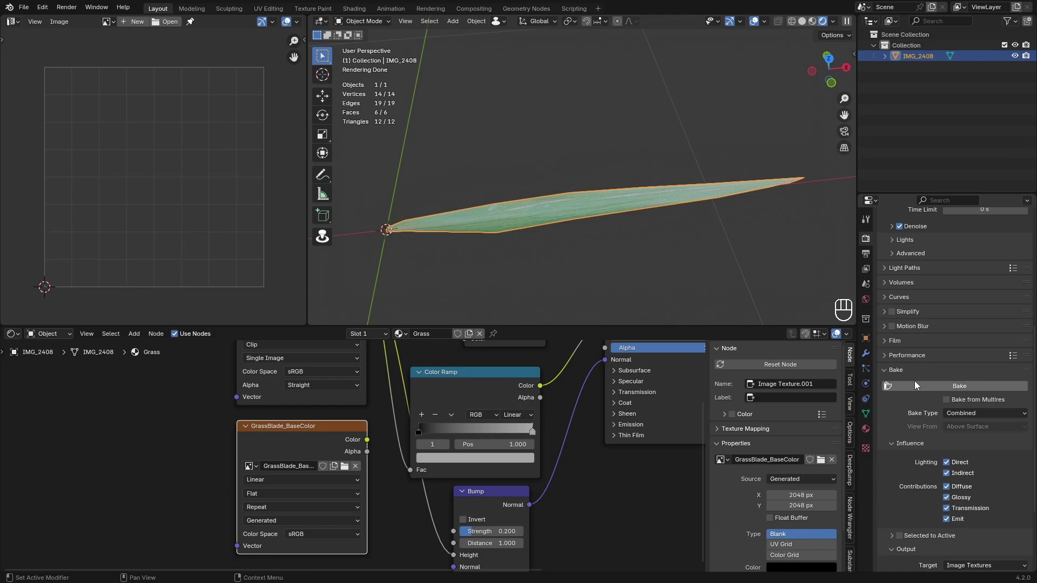
drag(952, 353, 965, 454)
click(952, 403)
click(953, 411)
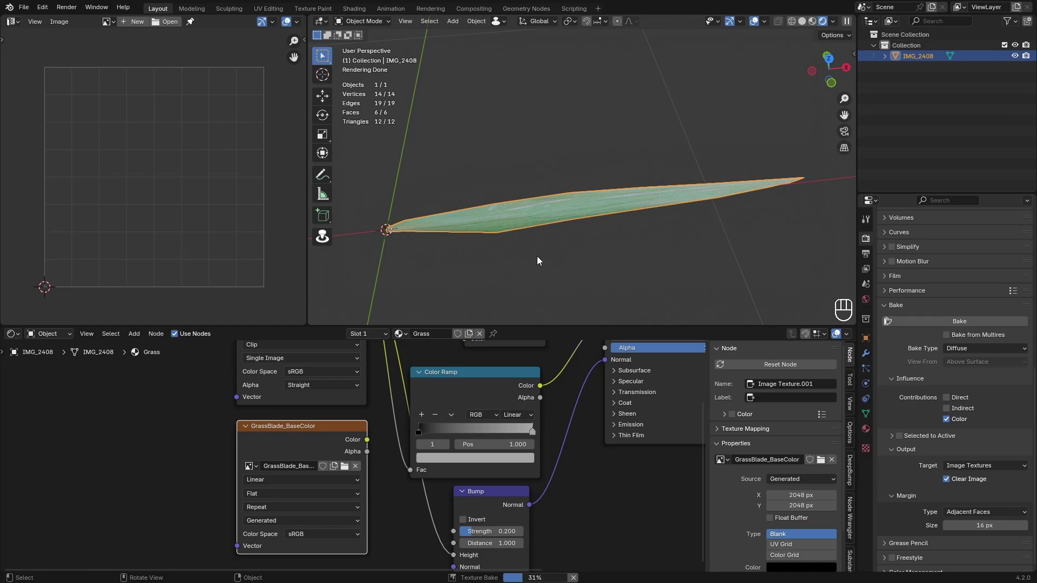
drag(123, 168, 169, 172)
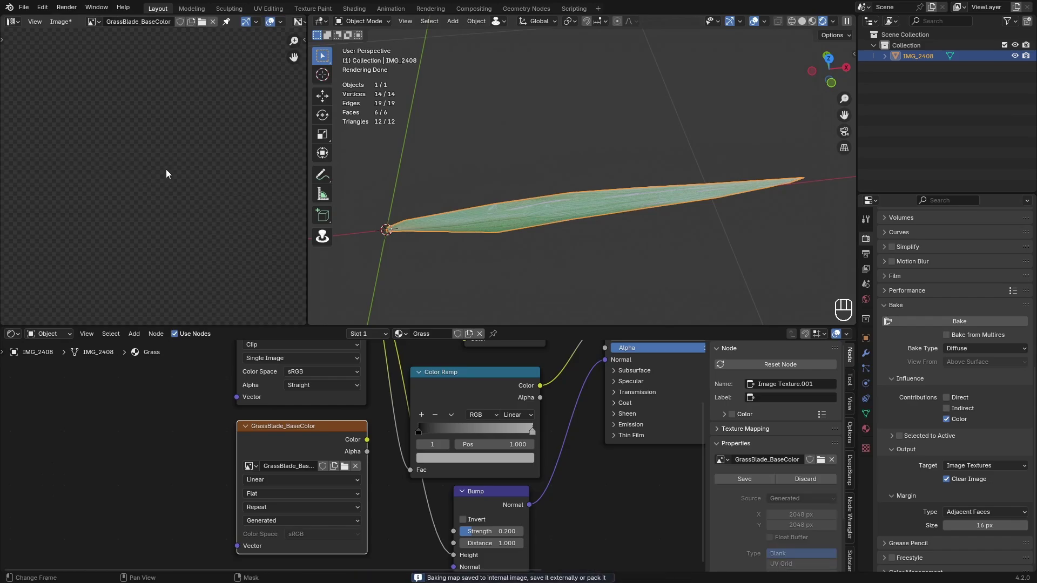
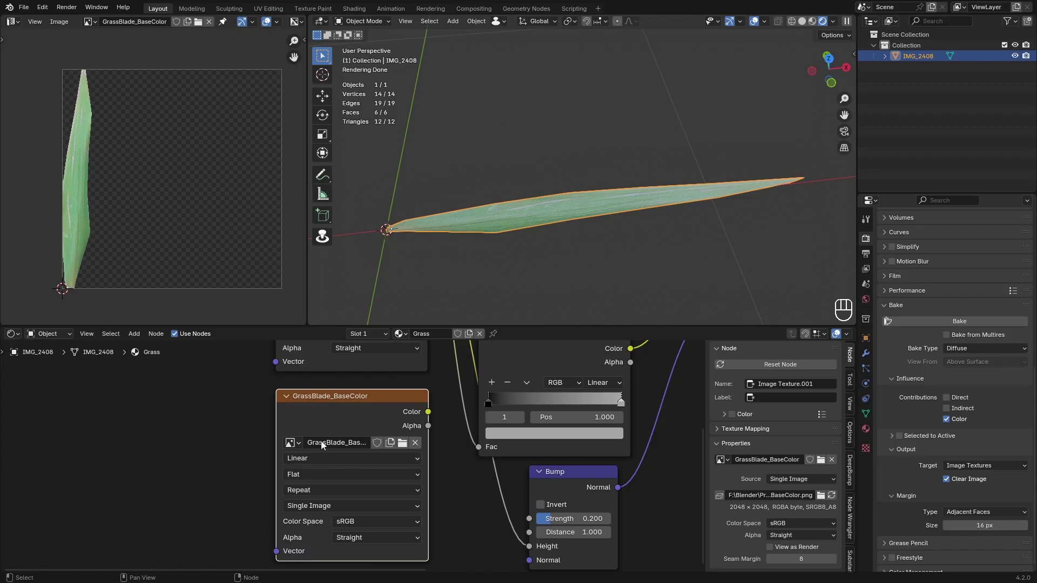
click(470, 445)
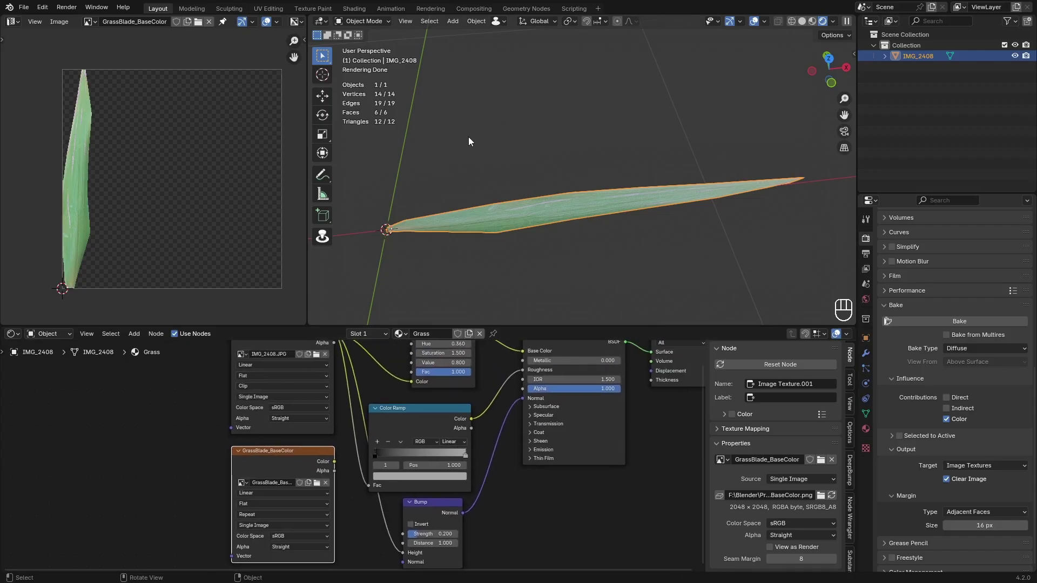
Bake a Roughness map and then a tangent-space Normal map for the blade
drag(969, 347, 963, 426)
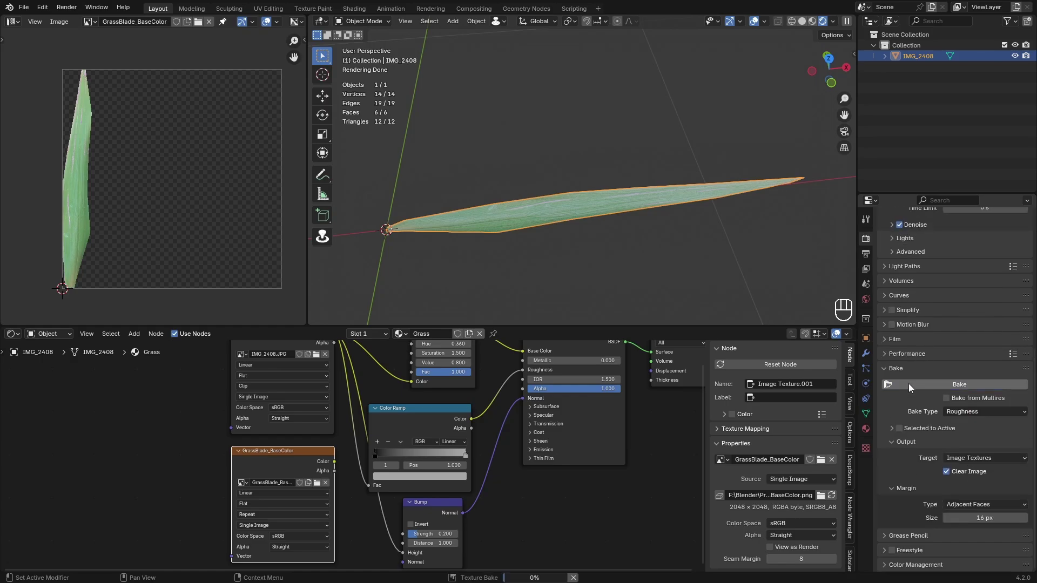
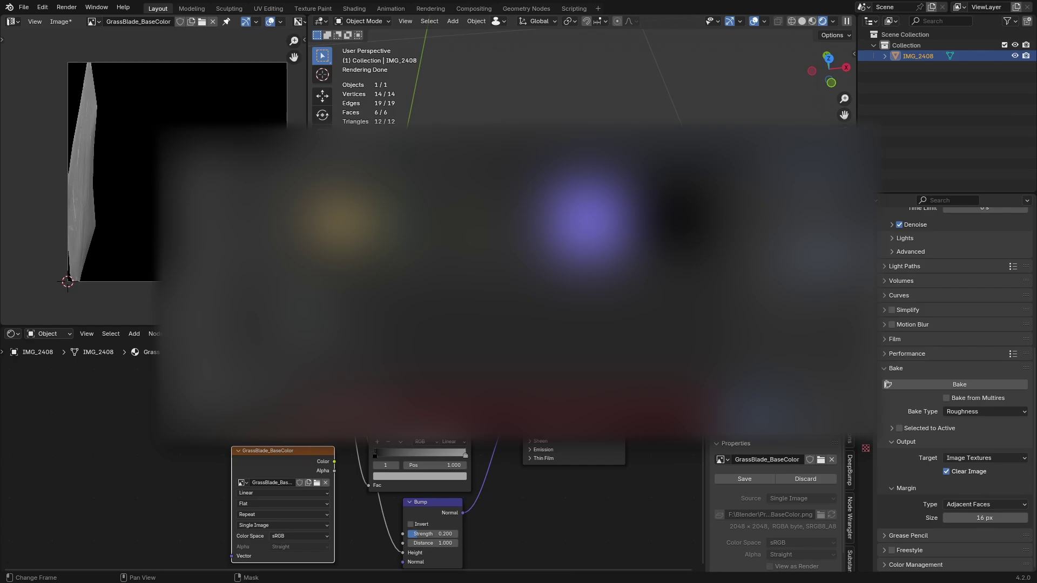
drag(978, 414, 966, 479)
click(932, 391)
middle_click(505, 369)
drag(73, 25, 82, 144)
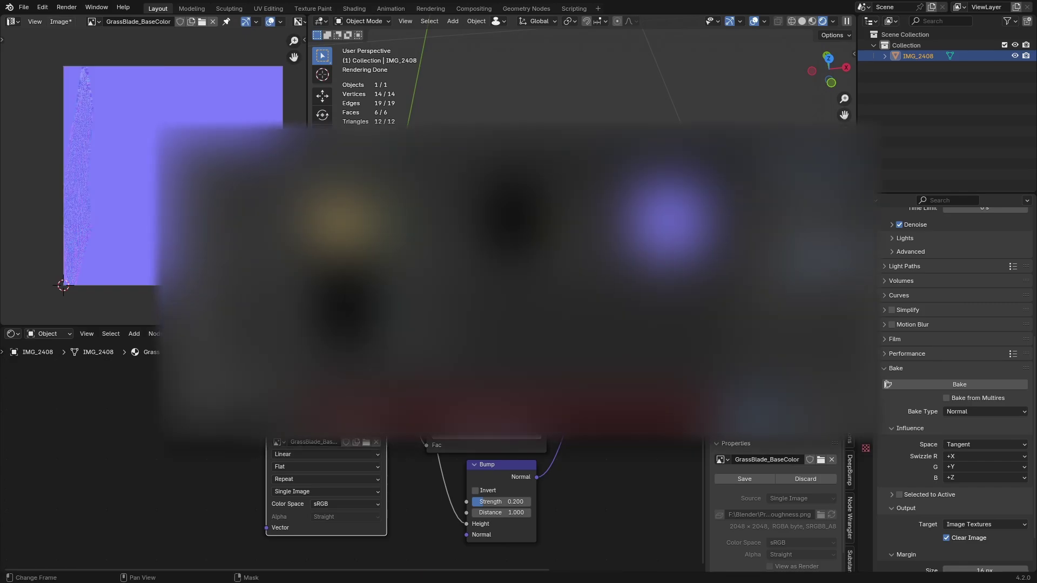
Rename the blade object in the Outliner to GrassBlade
middle_click(643, 201)
click(629, 202)
click(937, 61)
drag(937, 61, 457, 406)
Confirm the GrassBlade name and delete the old Grass material nodes, leaving a plain Principled BSDF
key(s)
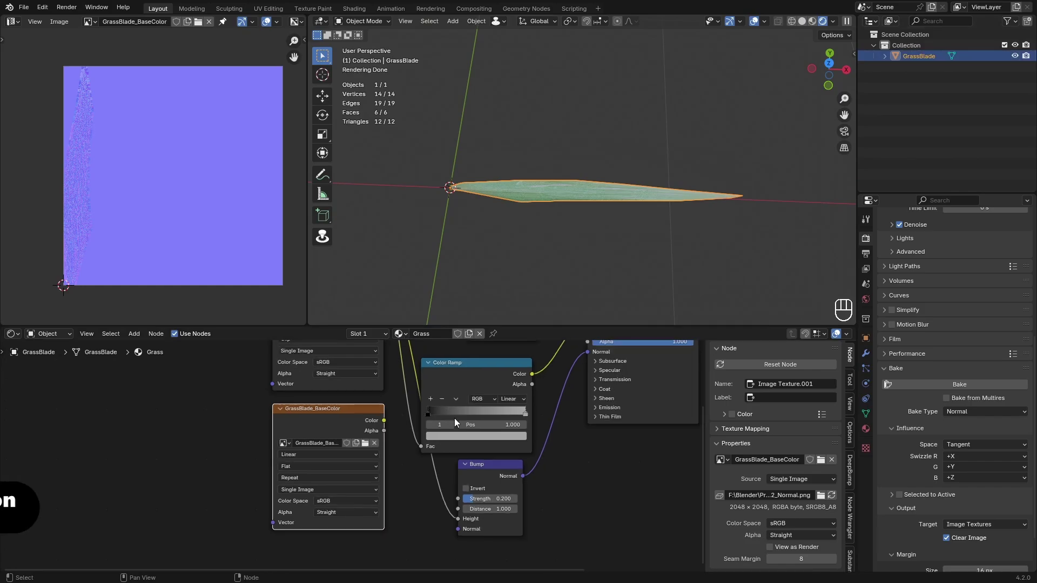
middle_click(426, 488)
click(431, 542)
drag(209, 353, 186, 358)
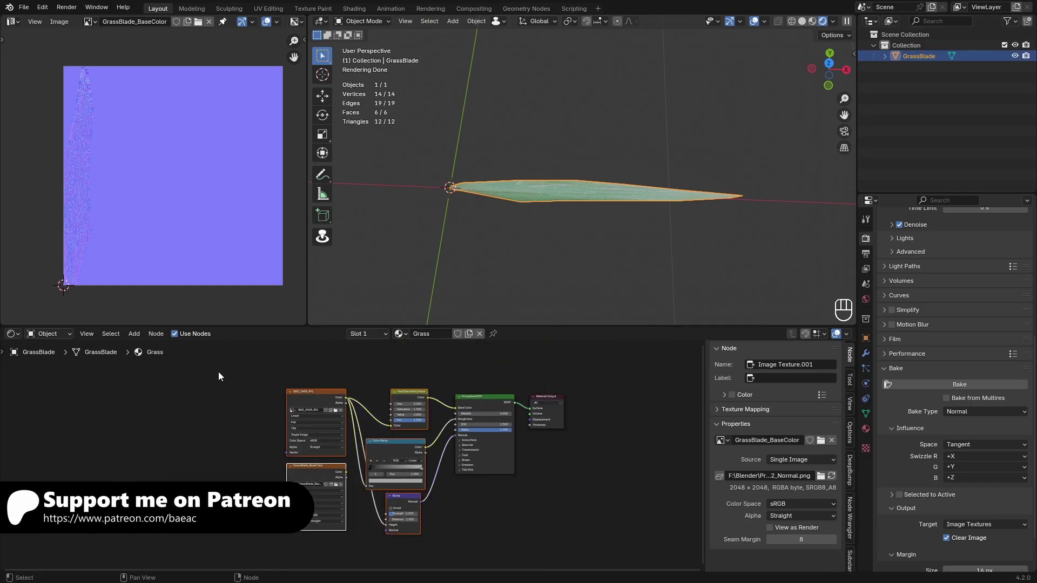
key(x)
click(212, 22)
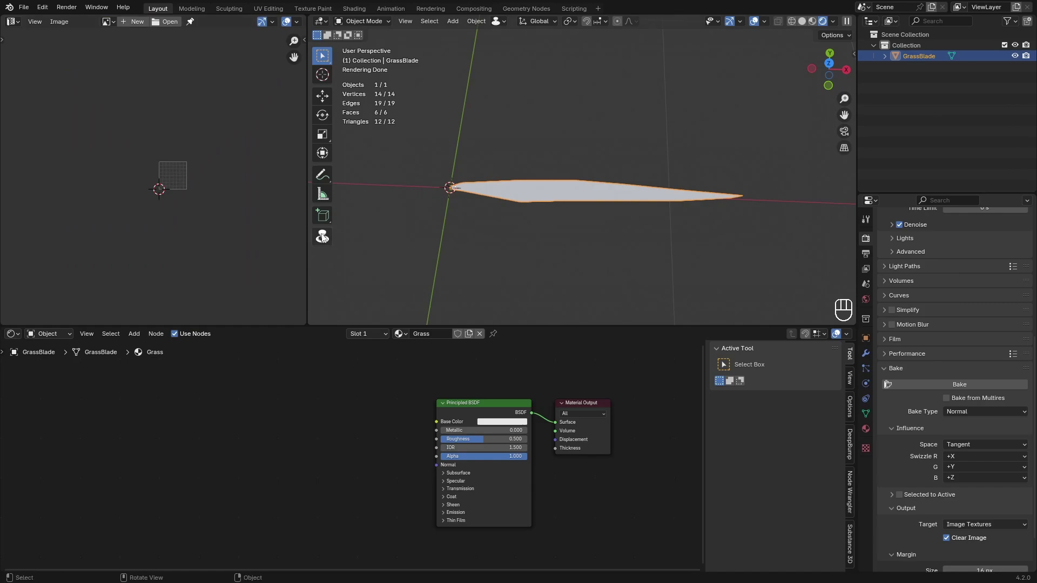
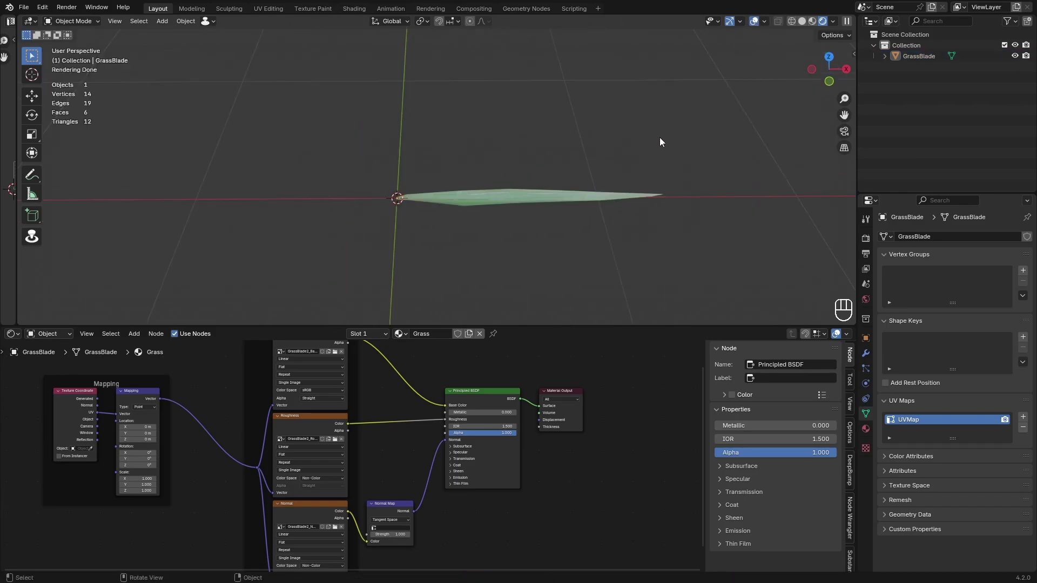
Switch the blade to solid shading and add a new collection for the grass originals
click(601, 144)
click(881, 110)
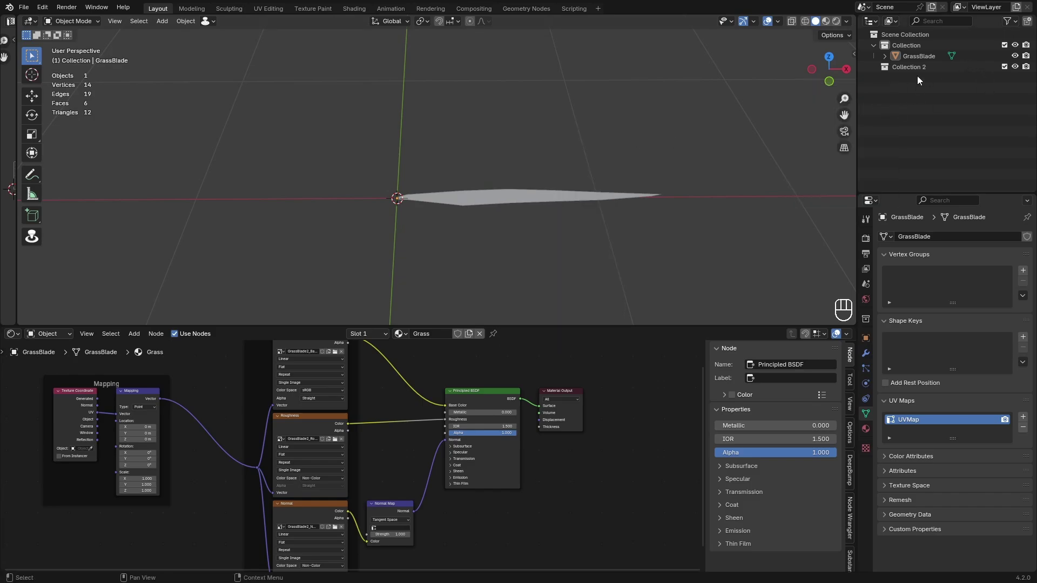
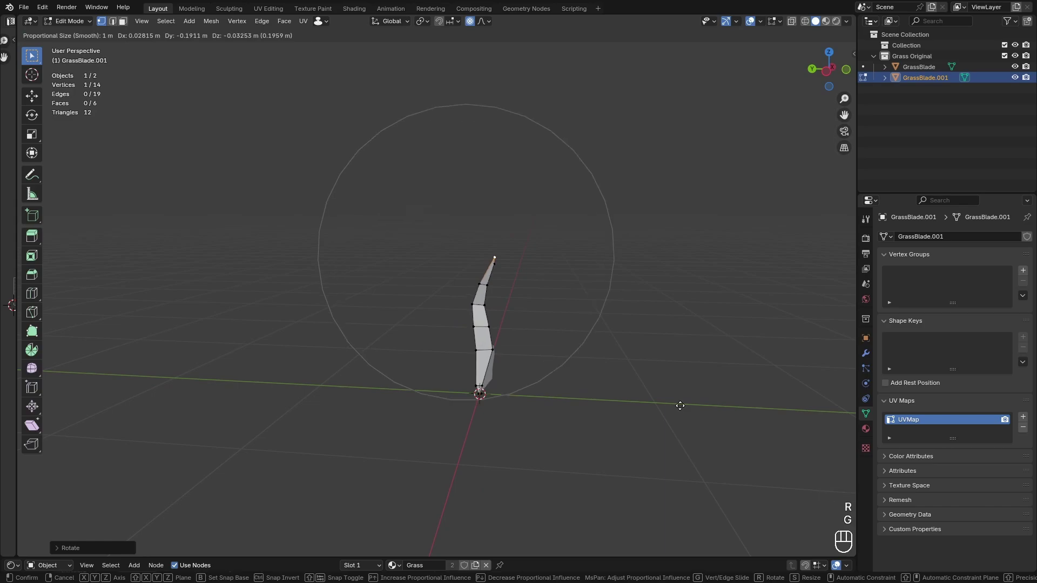
Bend the copied blade so its tip leans over, using proportional-falloff vertex moves
key(z)
drag(500, 292, 495, 397)
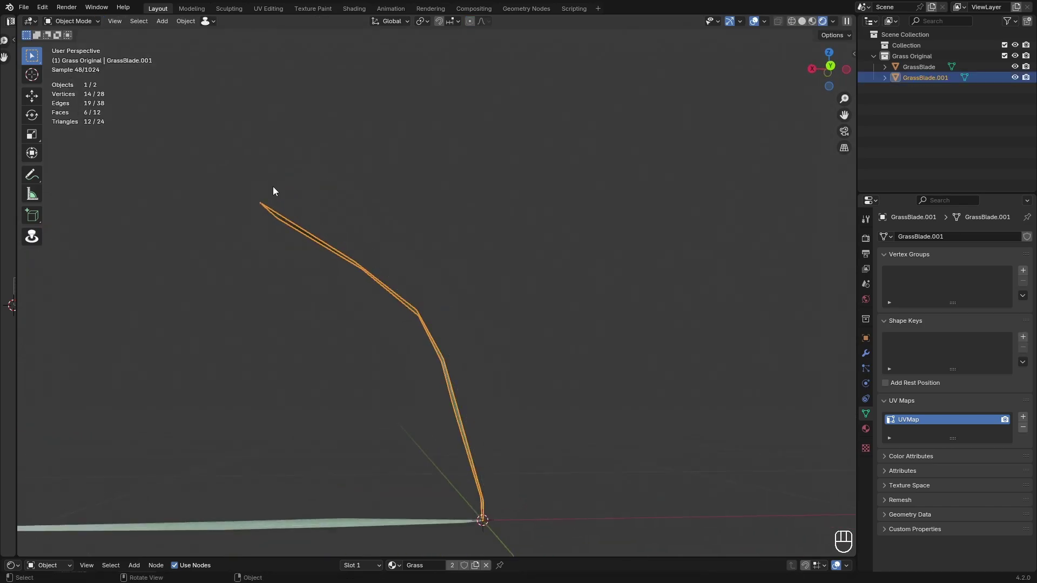
drag(517, 340, 482, 402)
drag(512, 332, 450, 312)
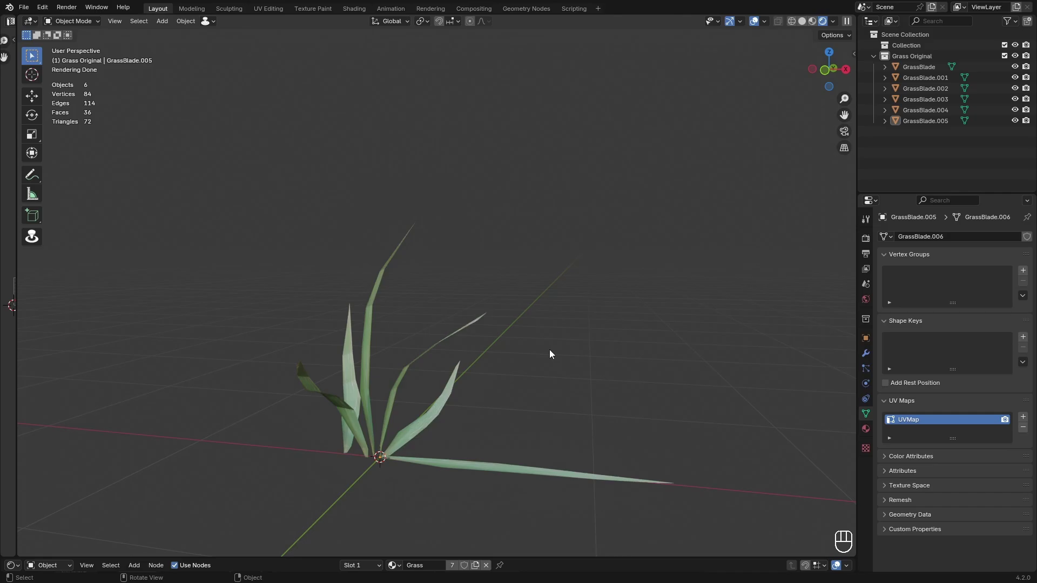
middle_click(574, 382)
drag(578, 383, 599, 263)
drag(592, 278, 593, 304)
drag(594, 336, 670, 339)
drag(492, 348, 408, 342)
drag(470, 383, 538, 363)
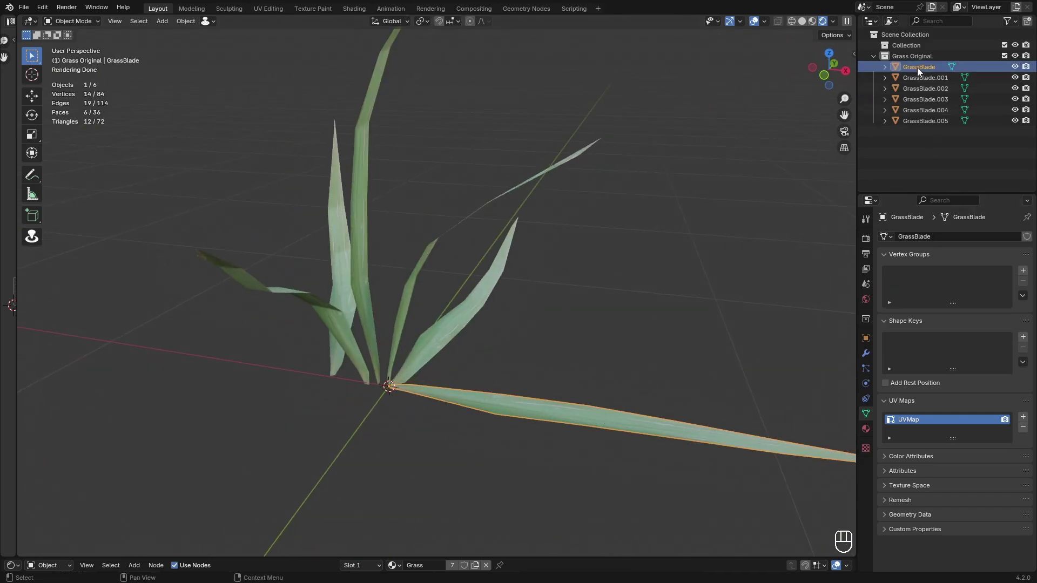
Move the first GrassBlade into its own Collection and exclude it from the view
click(923, 62)
click(1023, 57)
double_click(1021, 60)
drag(663, 218, 413, 405)
middle_click(431, 393)
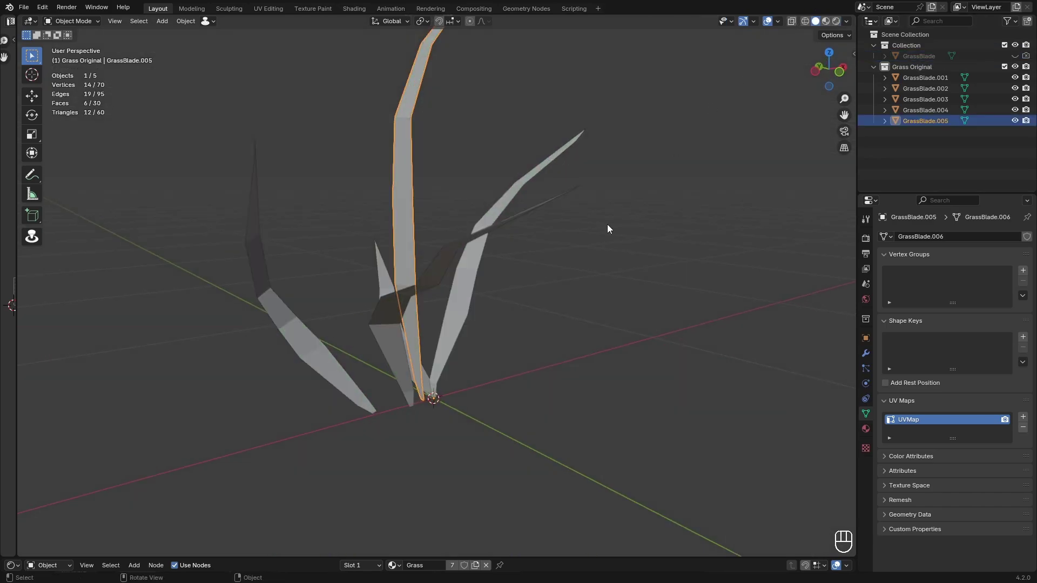
drag(558, 351, 441, 354)
click(473, 22)
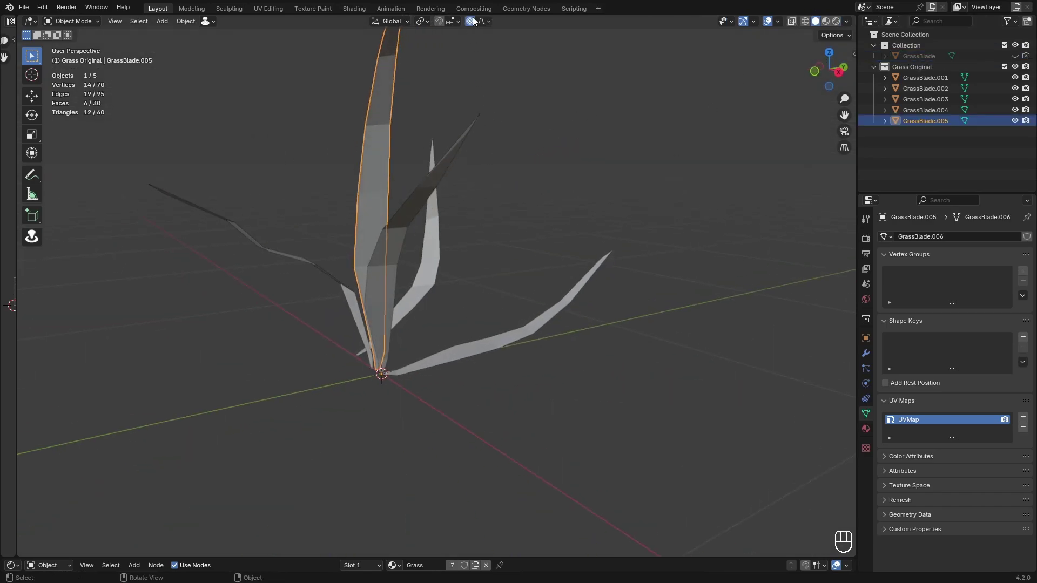
click(476, 20)
drag(506, 315, 569, 236)
drag(507, 302, 450, 312)
drag(450, 312, 446, 325)
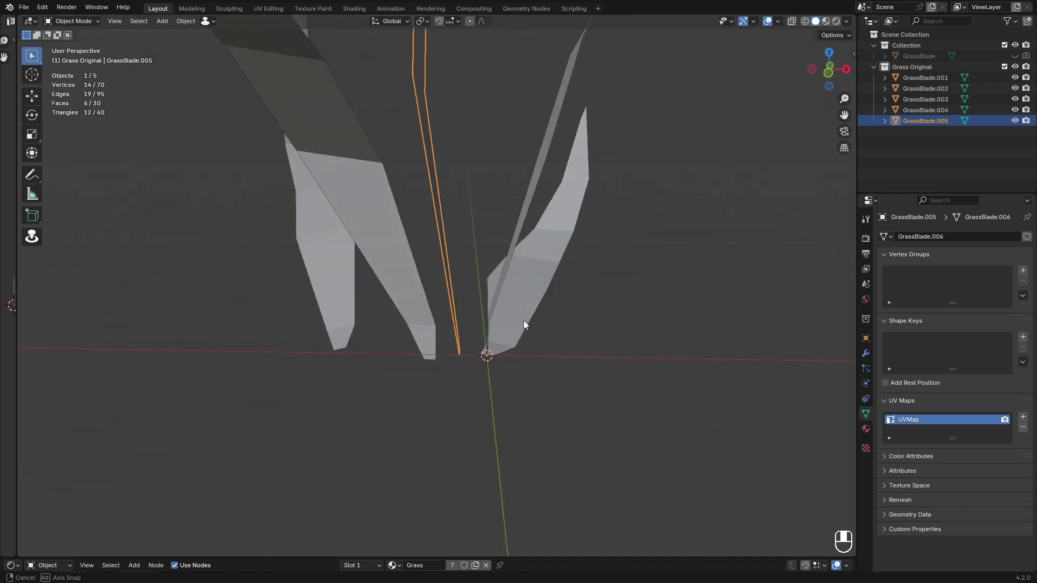
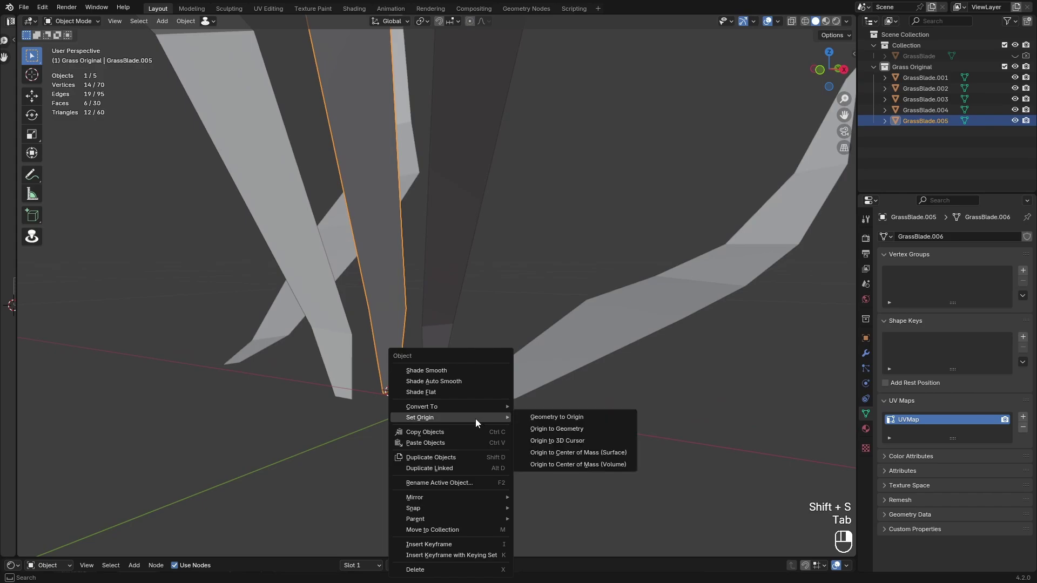
Clear the blade's location with Alt+G and set its origin to the 3D cursor at the base
middle_click(554, 444)
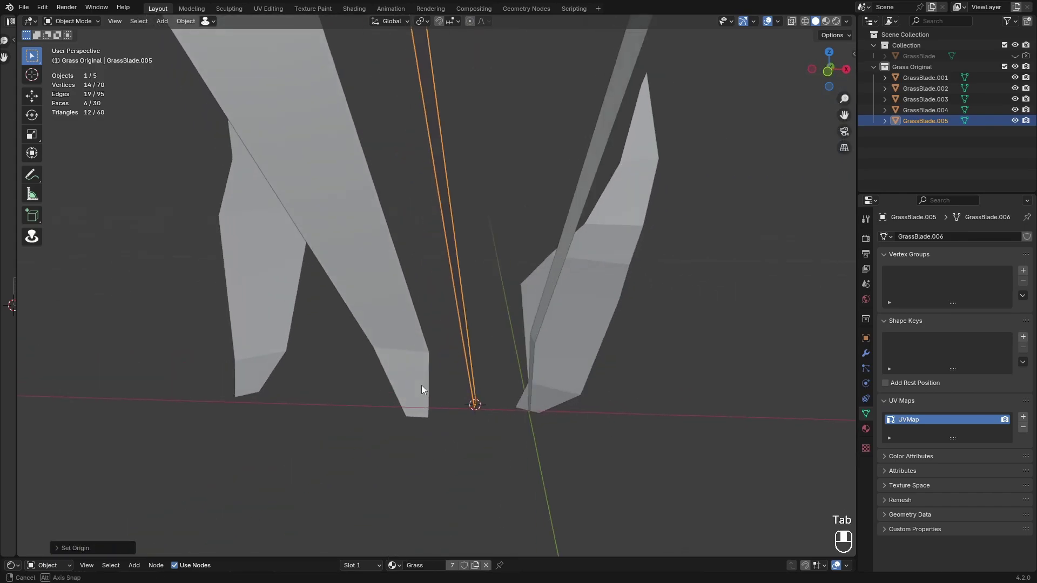
drag(425, 389, 604, 407)
key(alt+g)
drag(622, 404, 556, 402)
drag(501, 400, 563, 413)
click(473, 243)
click(491, 251)
drag(504, 304, 441, 272)
Snap the 3D cursor to the blade base in Edit Mode and re-zero the blade's position
key(shift+s)
key(Tab)
key(alt+g)
drag(497, 400, 426, 400)
drag(488, 378, 418, 379)
drag(419, 378, 499, 392)
drag(507, 403, 485, 314)
middle_click(572, 406)
drag(558, 397, 497, 390)
drag(520, 297, 435, 392)
Rotate blades around their base to fan them apart into a clump
key(r)
drag(465, 381, 503, 363)
drag(502, 363, 573, 293)
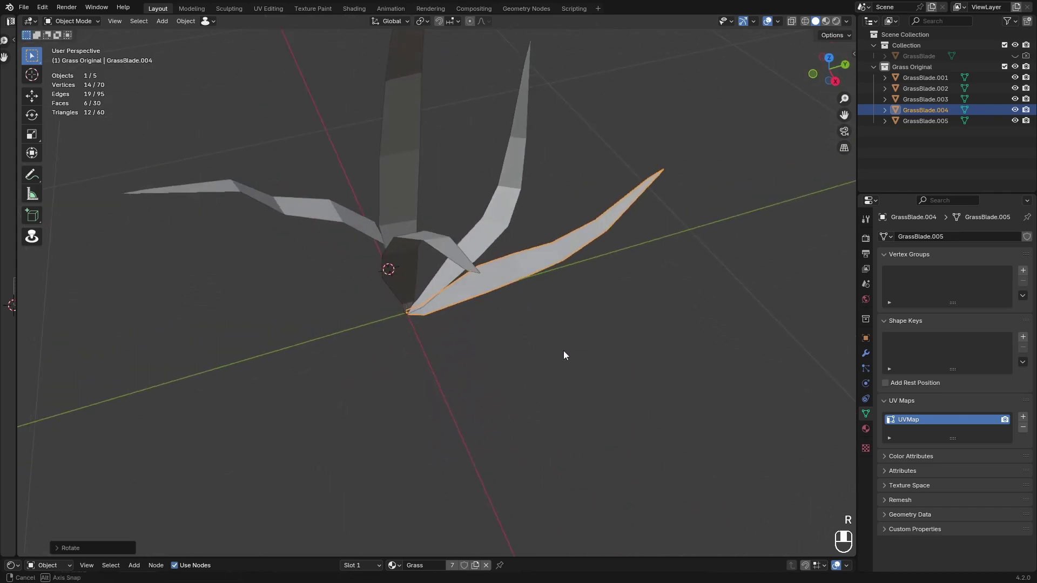
drag(496, 394, 455, 395)
drag(454, 395, 480, 393)
click(520, 393)
middle_click(540, 388)
key(r)
drag(551, 300, 537, 313)
key(a)
drag(511, 320, 494, 325)
Apply the blades' transforms with Ctrl+A and snap the cursor back
key(ctrl+a)
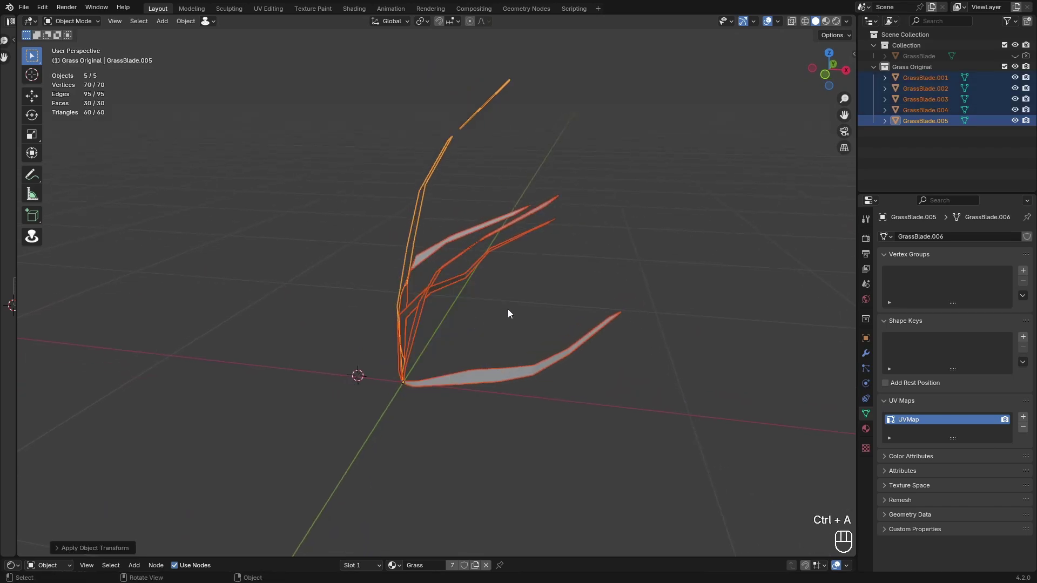
key(shift+s)
click(432, 404)
middle_click(572, 324)
key(z)
middle_click(632, 206)
Move a blade with G to adjust its place within the clump
drag(536, 276, 502, 307)
drag(501, 307, 540, 258)
drag(558, 240, 496, 269)
drag(496, 269, 470, 278)
drag(470, 278, 481, 353)
key(g)
drag(508, 297, 566, 370)
drag(566, 370, 551, 354)
click(500, 367)
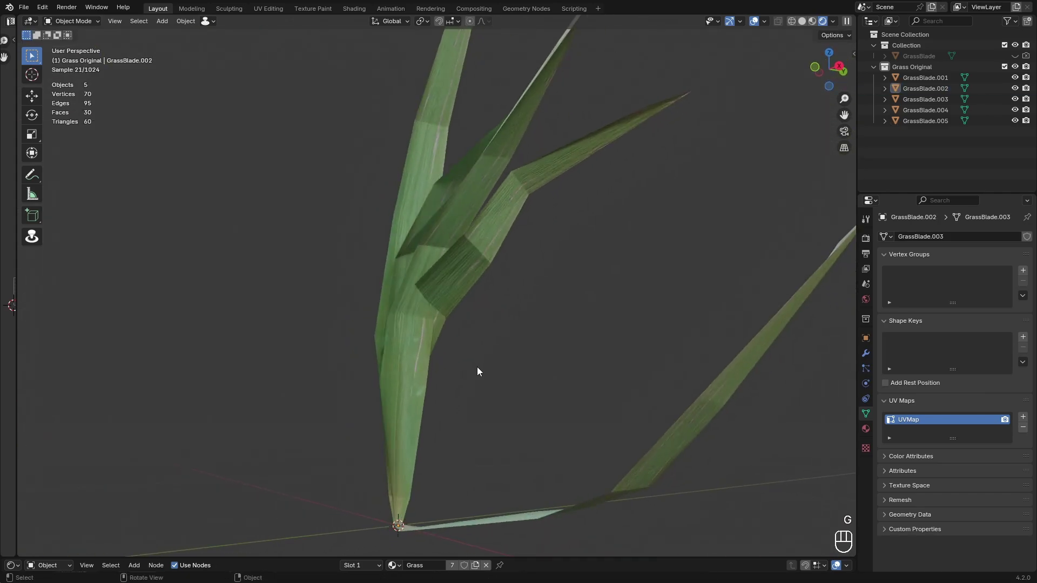
drag(479, 259, 495, 327)
Select a blade and set the clump to Shade Auto Smooth
click(494, 274)
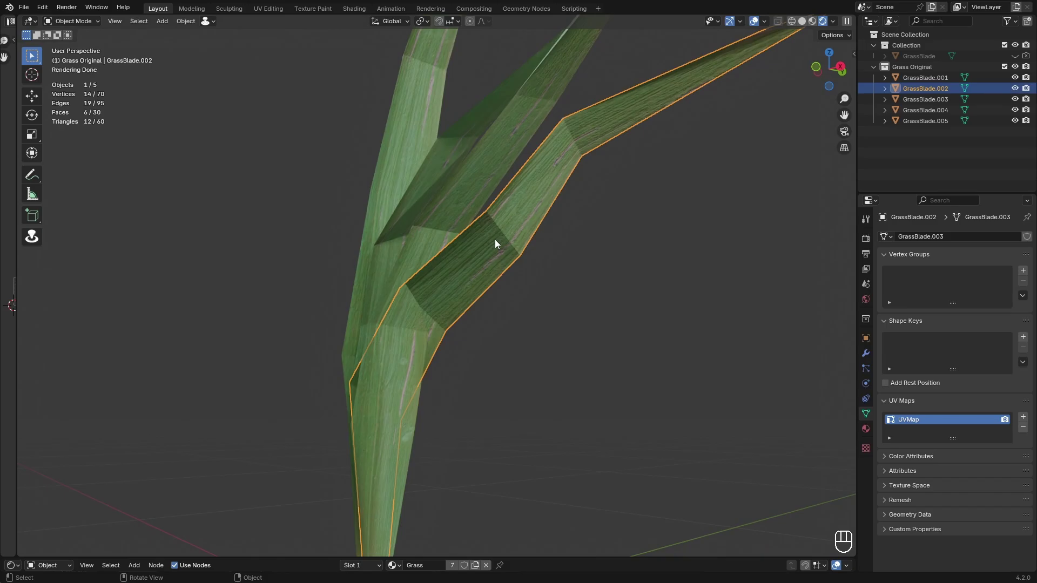
middle_click(438, 240)
drag(502, 301, 457, 254)
drag(458, 255, 596, 320)
middle_click(597, 324)
click(604, 318)
middle_click(604, 318)
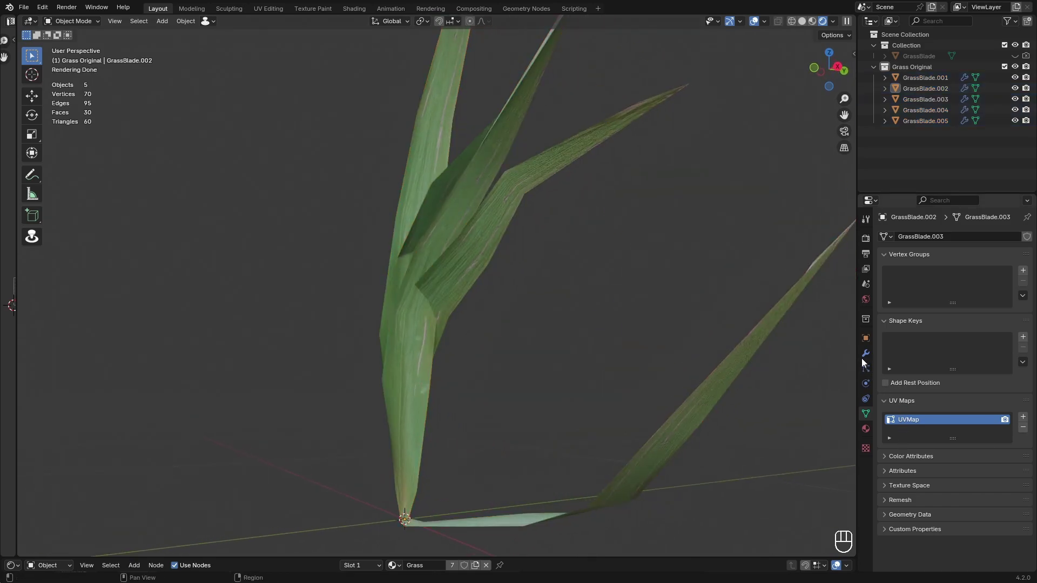
Undo the last changes in the modifier panel and select all five blades
click(865, 358)
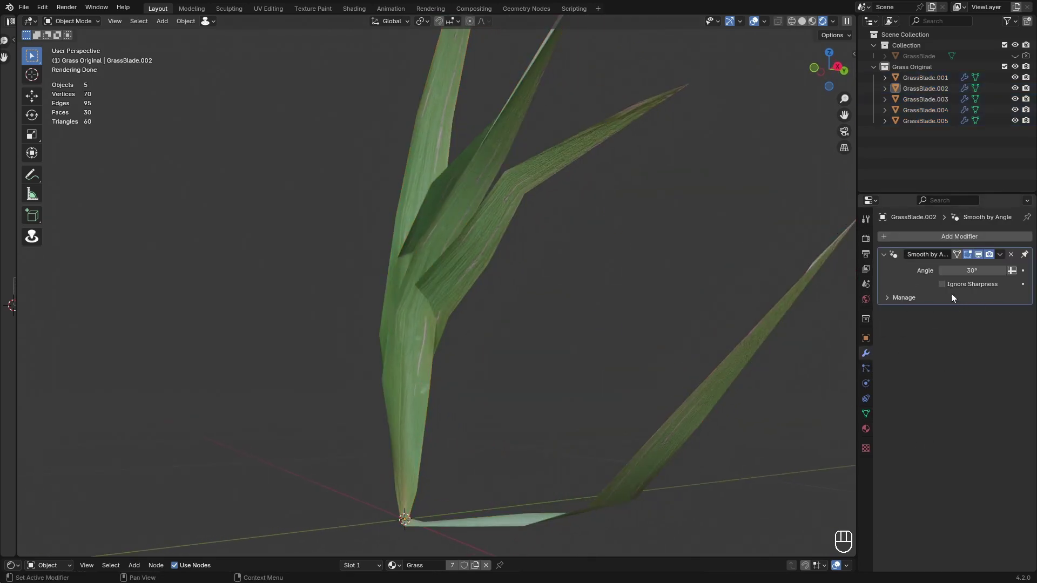
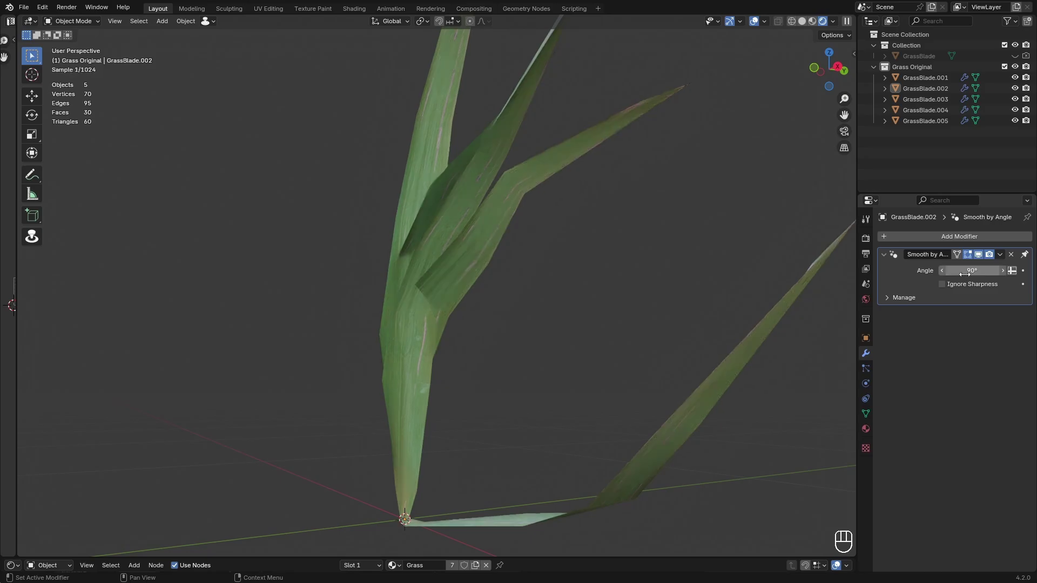
key(ctrl+z)
key(ctrl+z)
drag(610, 241, 601, 276)
drag(519, 288, 472, 271)
key(a)
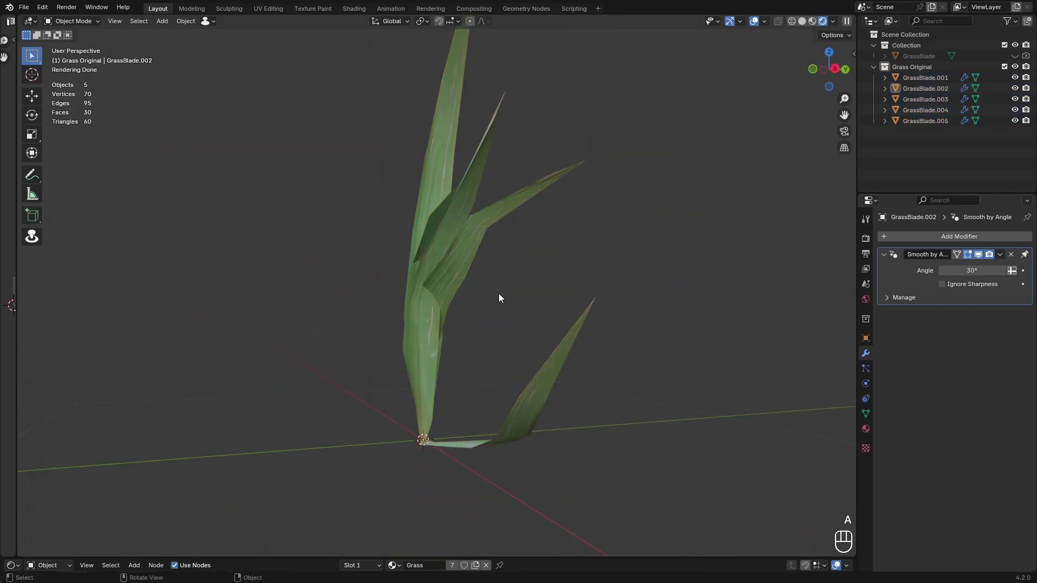
drag(502, 296, 529, 293)
key(a)
middle_click(520, 294)
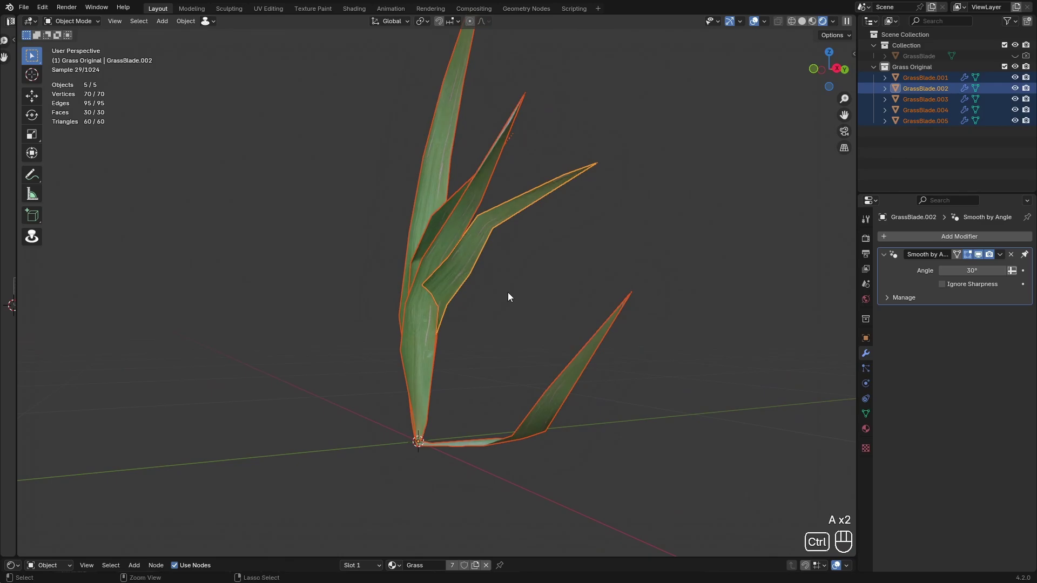
Try a Subdivision modifier (Ctrl+1) on the blades and inspect the clump from above
key(ctrl+1)
click(548, 288)
drag(505, 290, 647, 308)
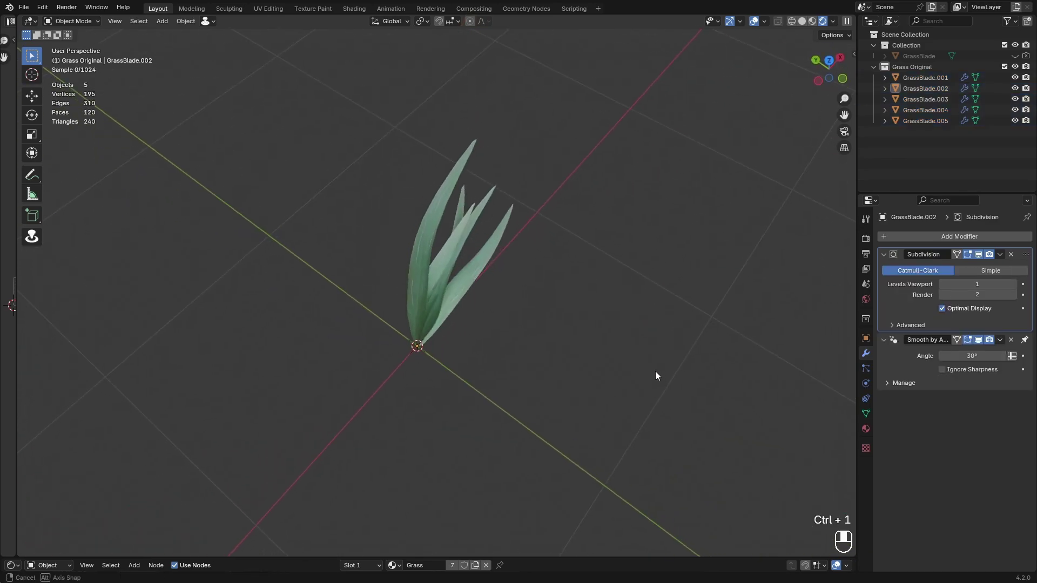
drag(550, 255, 549, 273)
drag(524, 285, 1013, 258)
drag(1013, 258, 860, 275)
drag(860, 274, 562, 317)
click(562, 317)
drag(562, 317, 534, 296)
drag(564, 317, 472, 319)
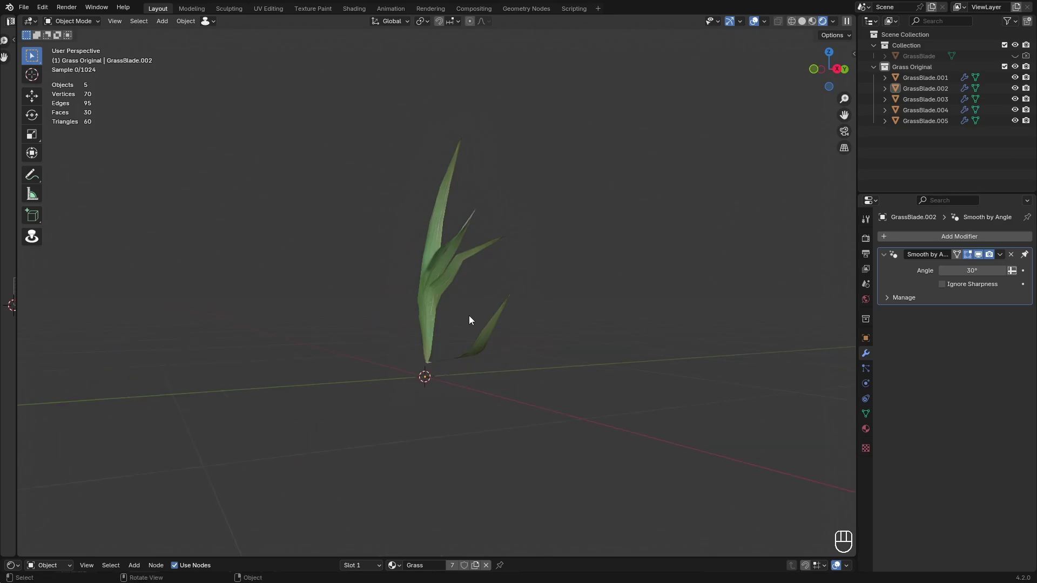
drag(493, 339, 538, 350)
Remove the subdivision again and duplicate all five blades
click(906, 162)
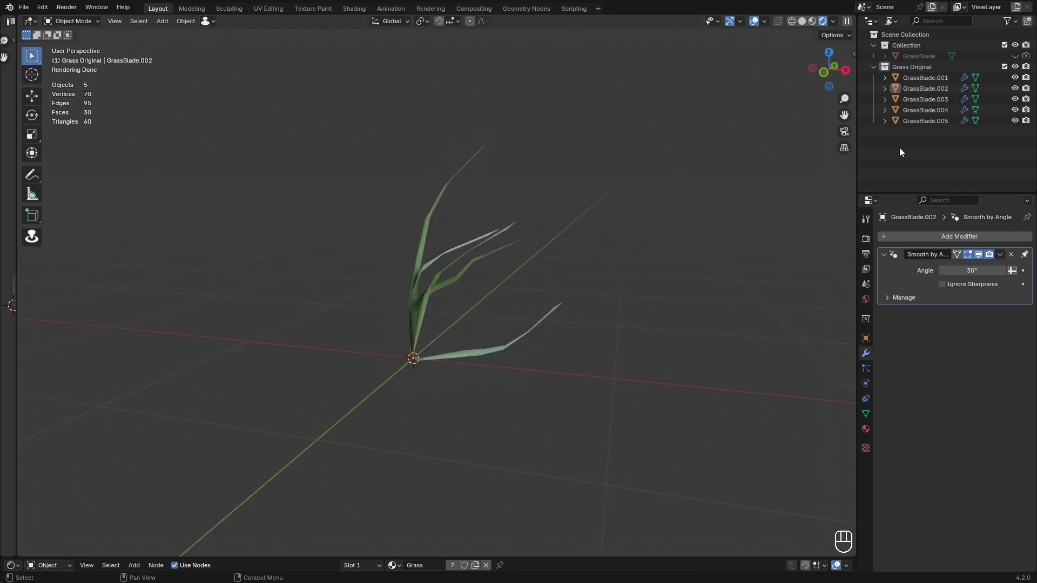
drag(906, 149, 909, 151)
click(917, 136)
drag(917, 136, 933, 81)
key(s)
click(925, 129)
Put the copies into a new Grass collection and hide the Grass Original collection
key(shift+d)
click(914, 179)
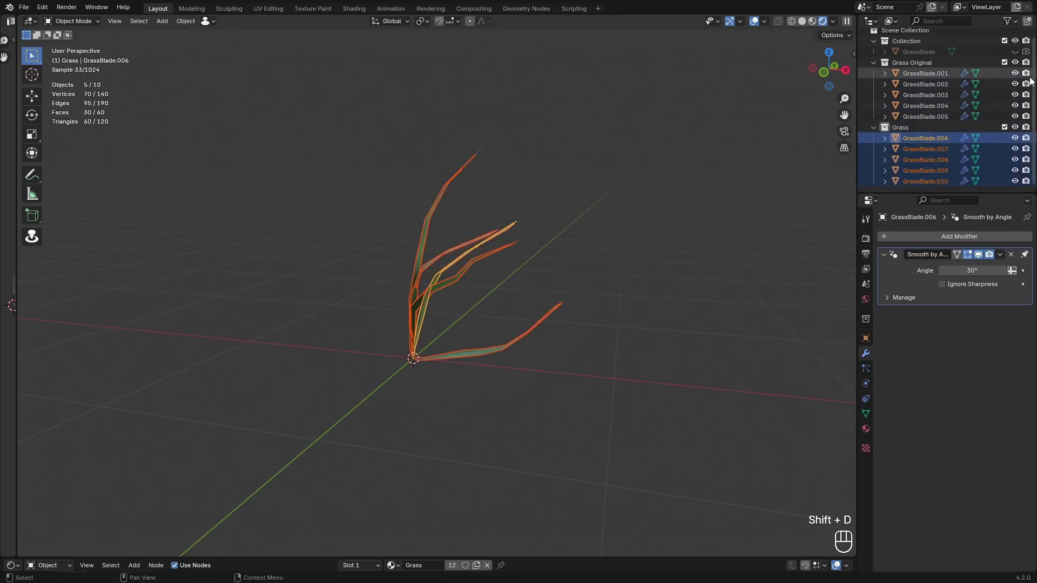
click(1007, 67)
click(1016, 67)
click(914, 72)
click(905, 56)
Freely rotate copied blades with R R trackball to spread them into a wider fan
key(r)
drag(479, 325, 472, 389)
drag(469, 392, 523, 390)
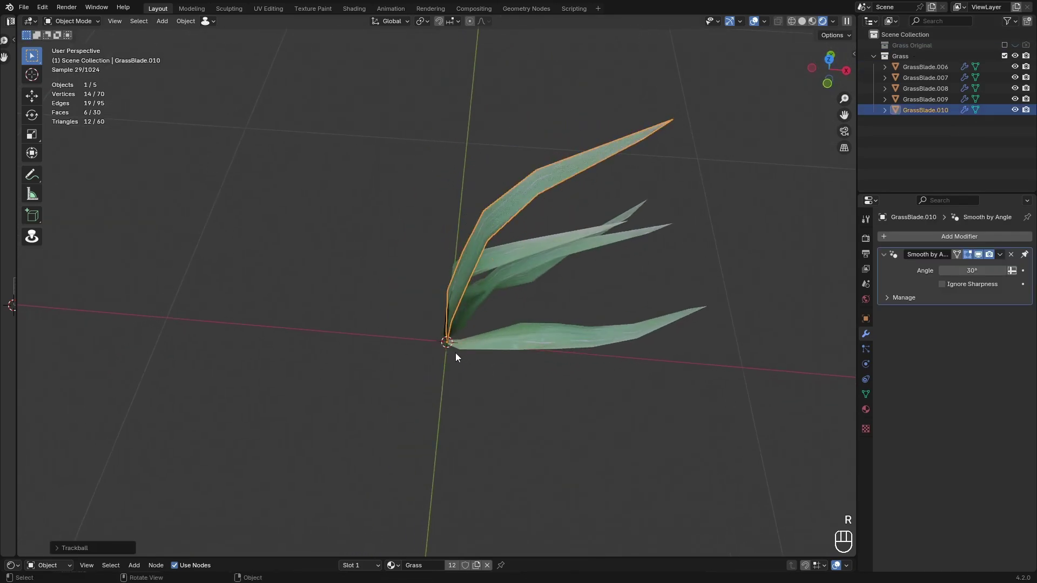
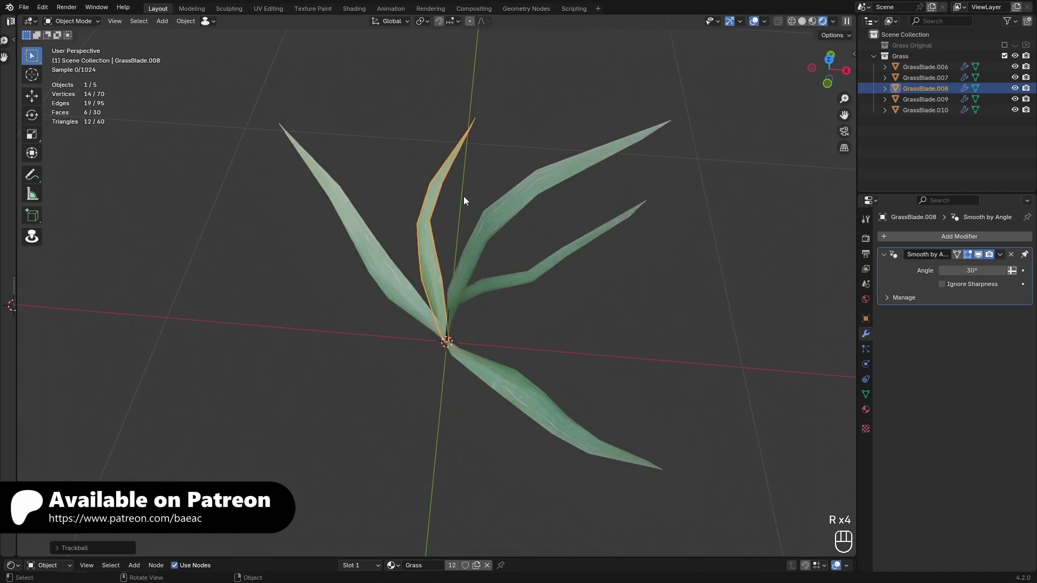
key(r)
key(r)
key(r)
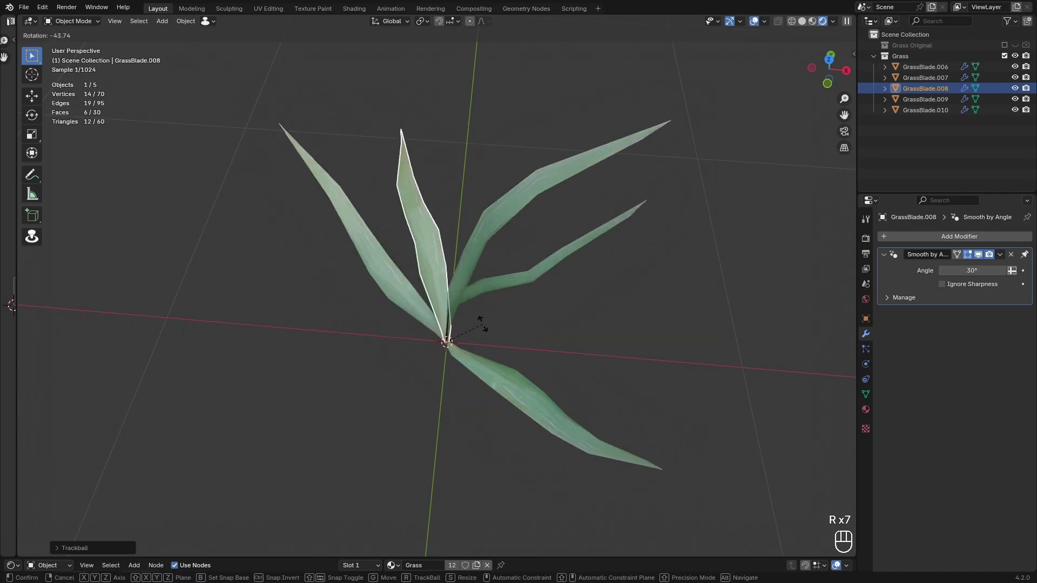
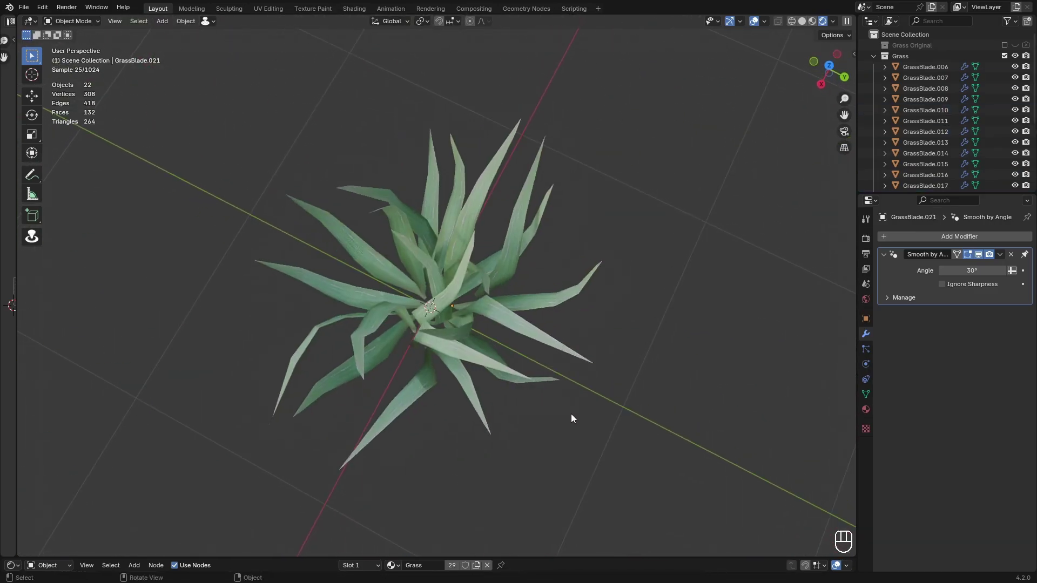
Select all the blades of the clump and resize them with S
drag(394, 247, 310, 147)
drag(670, 371, 651, 359)
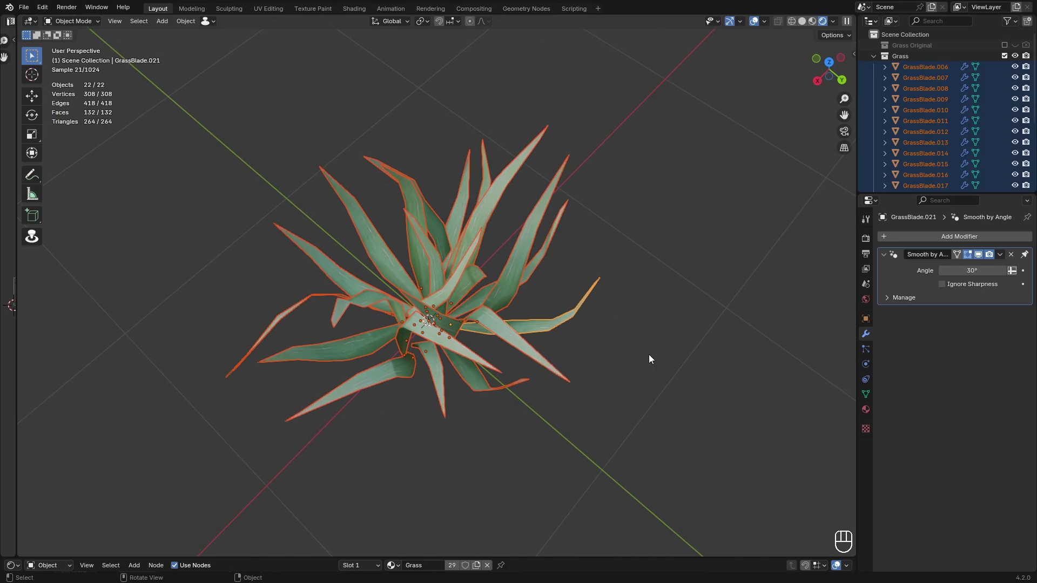
drag(476, 333, 579, 271)
drag(584, 271, 480, 349)
drag(530, 321, 588, 272)
middle_click(612, 264)
middle_click(581, 355)
drag(502, 257, 522, 281)
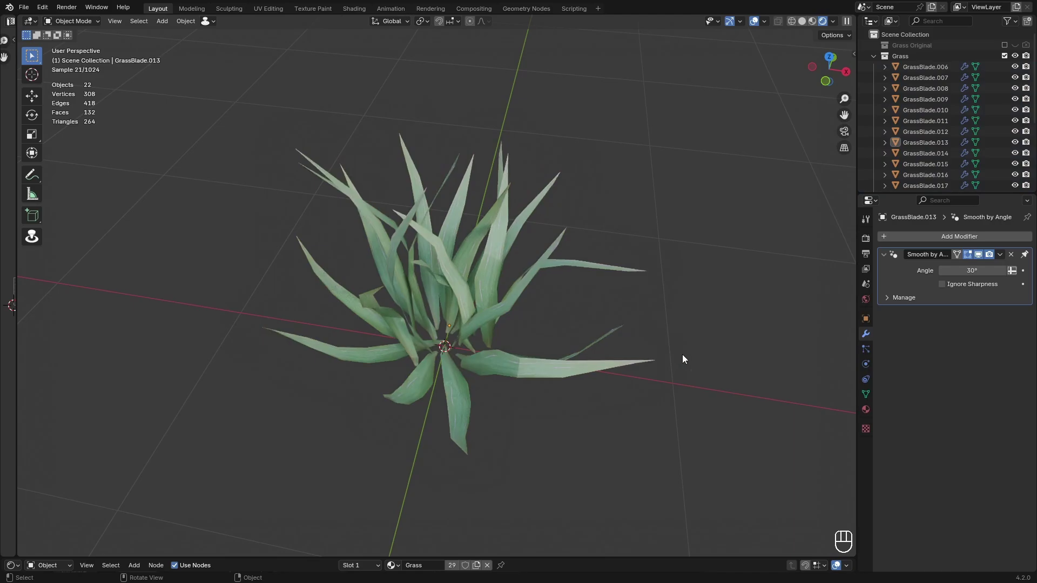
drag(716, 334, 640, 348)
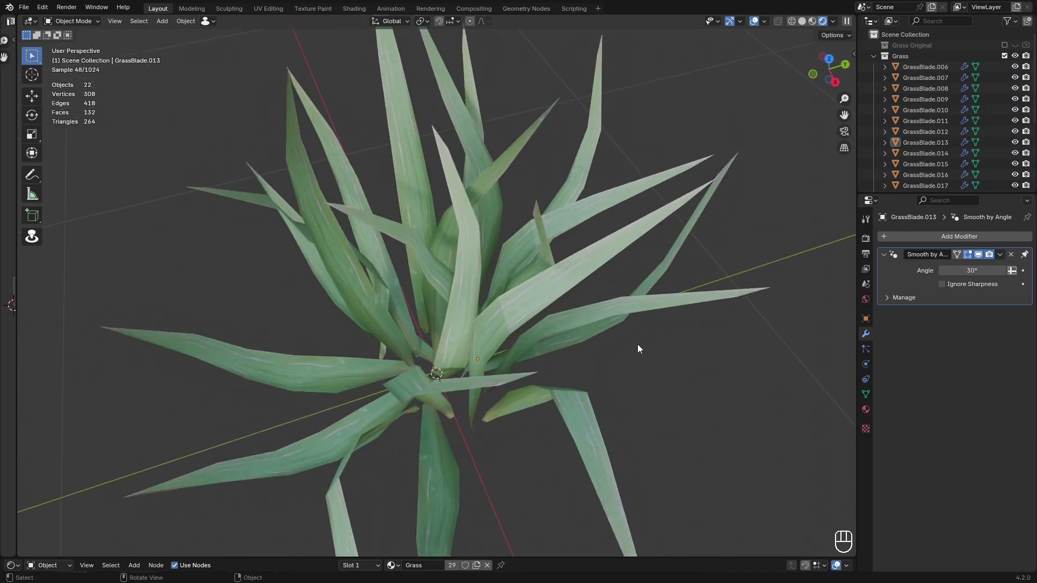
drag(612, 367, 680, 350)
drag(500, 319, 509, 311)
drag(398, 276, 232, 154)
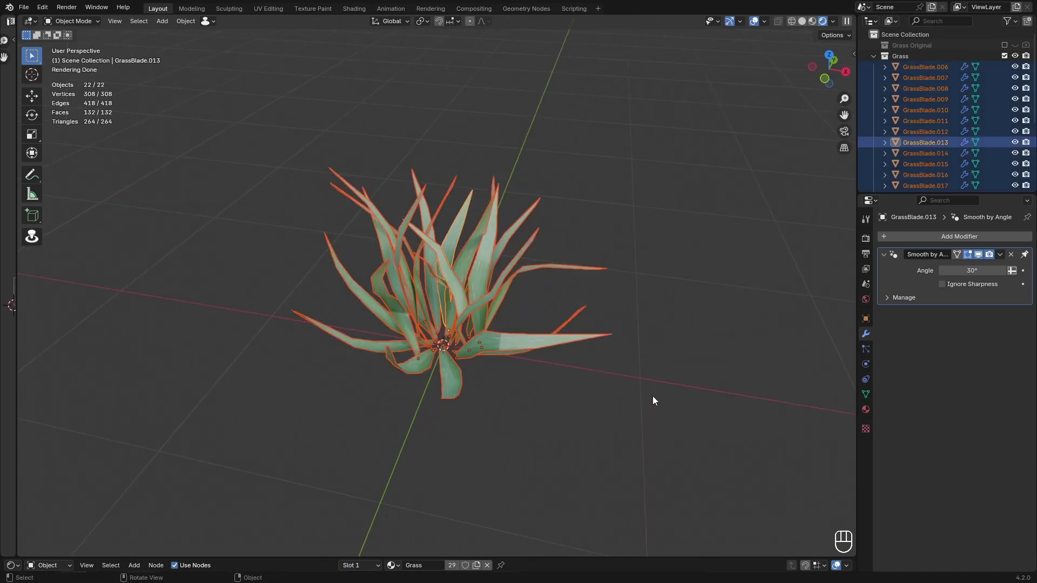
key(s)
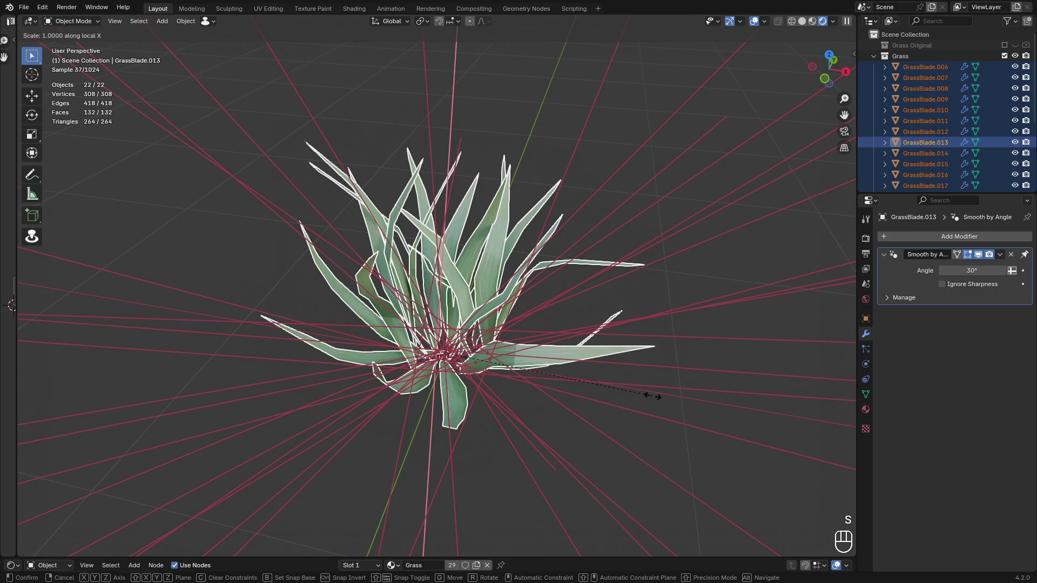
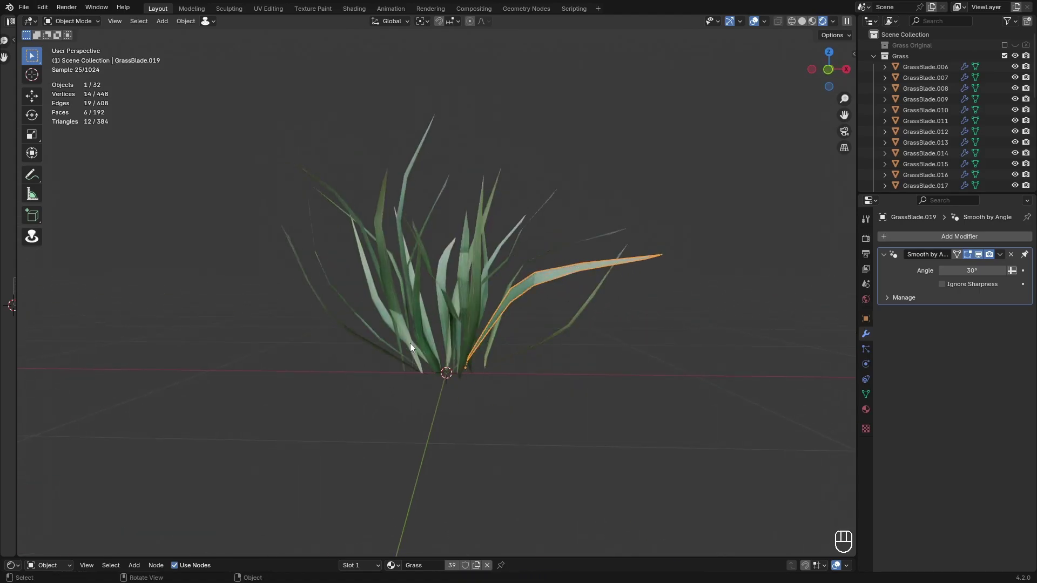
Rotate a new blade around the vertical axis into place in the clump and save
drag(634, 391, 554, 459)
drag(557, 442, 566, 463)
drag(545, 437, 563, 363)
drag(564, 362, 597, 351)
middle_click(580, 380)
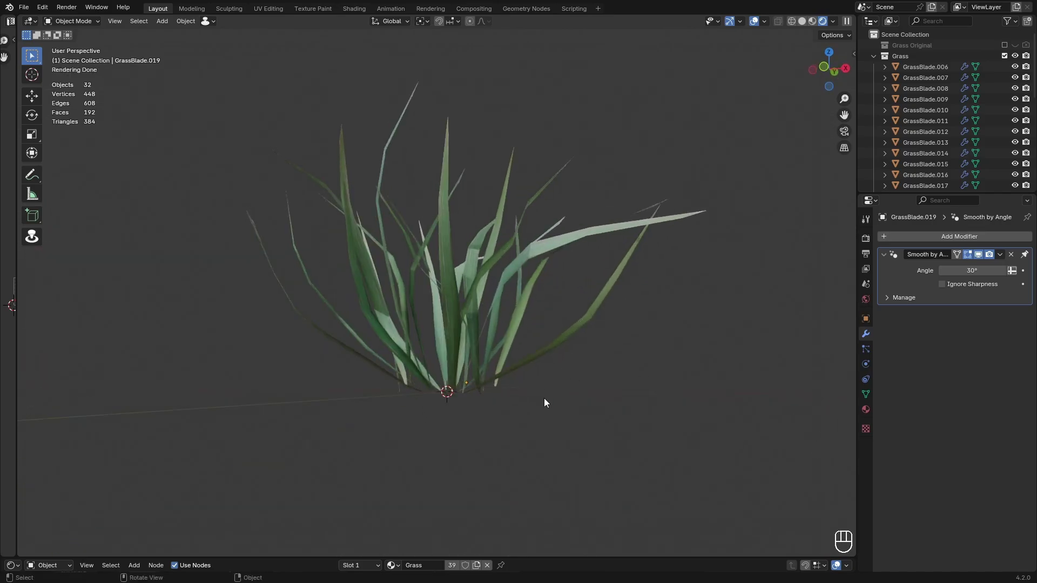
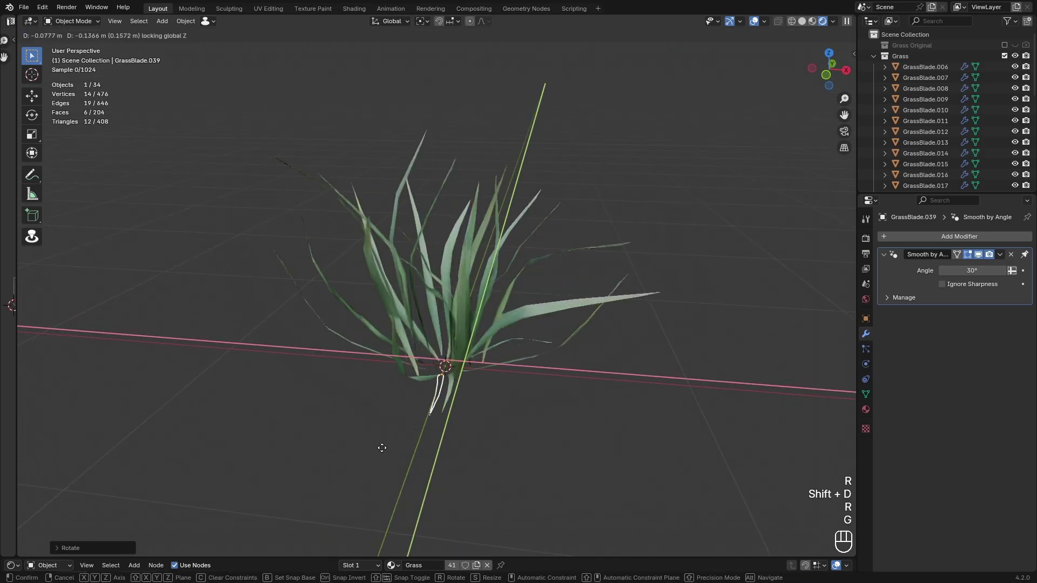
drag(403, 457, 463, 469)
key(r)
key(g)
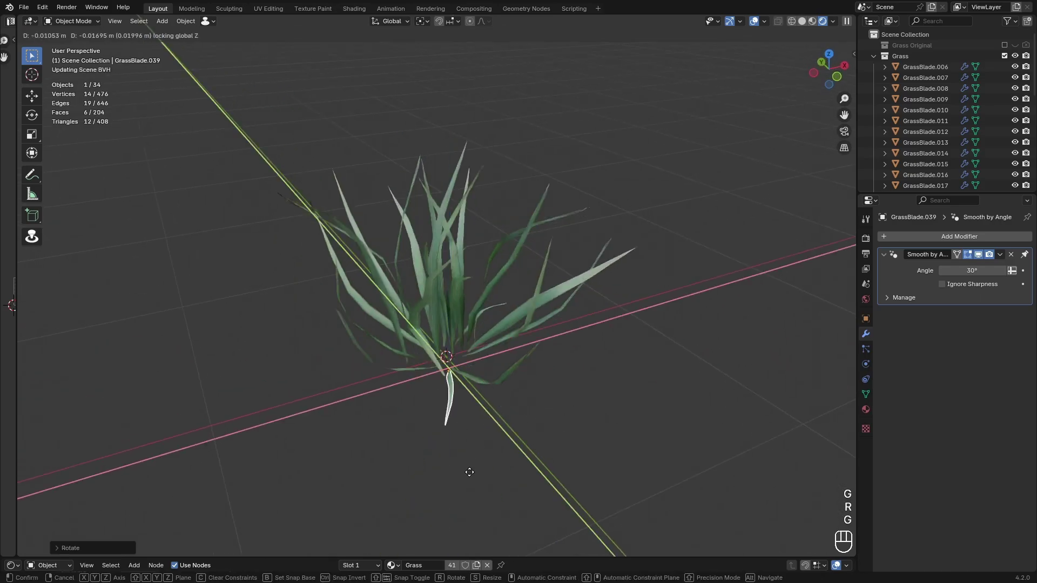
middle_click(496, 430)
key(ctrl+s)
drag(376, 208, 574, 288)
drag(559, 280, 546, 330)
Join all the blades into one object, GrassBlade.024, with Ctrl+J
key(ctrl+j)
drag(576, 339, 662, 303)
middle_click(662, 304)
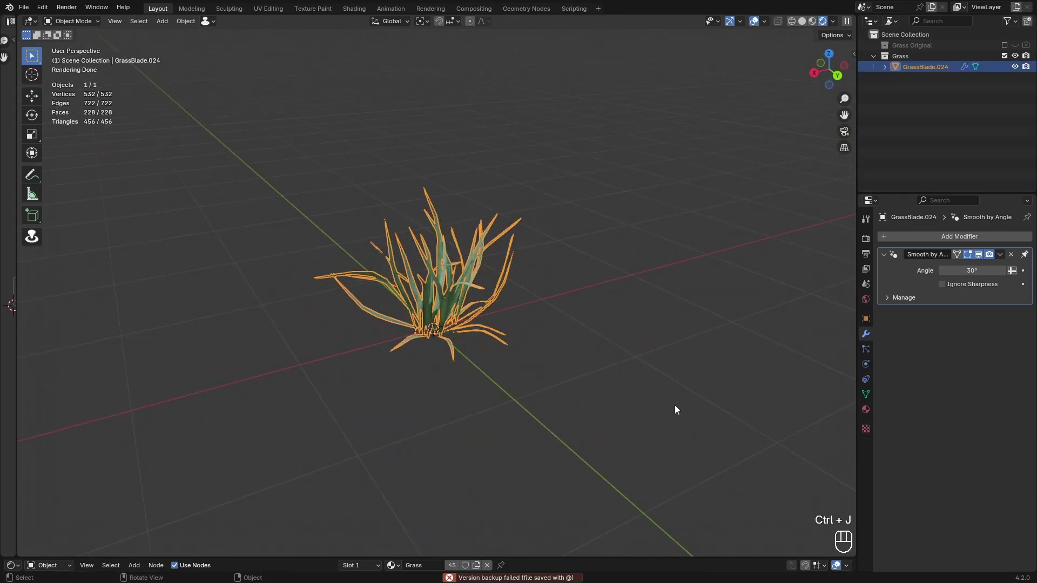
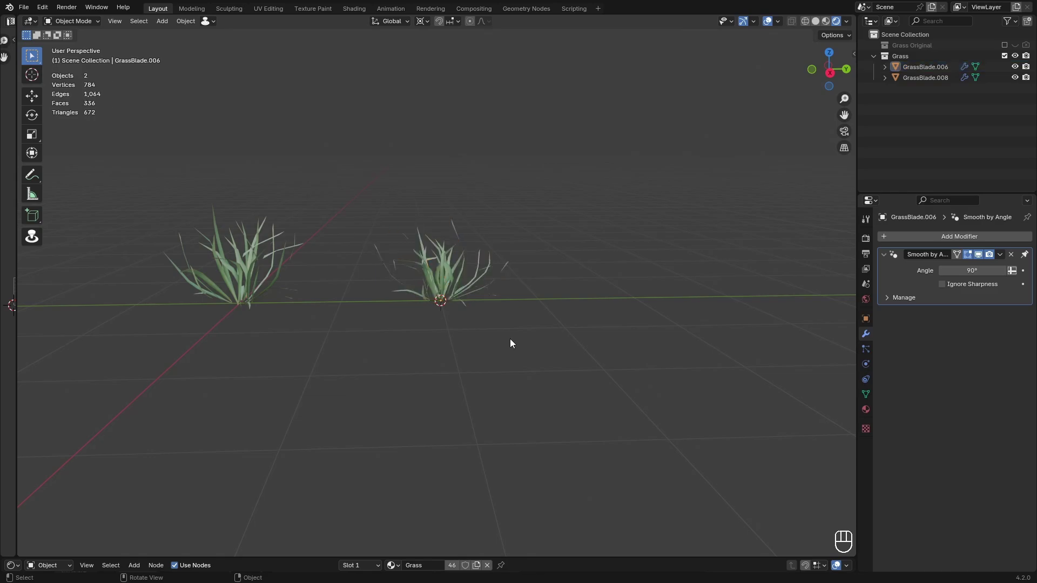
Save NatureAssets2.blend with the two clumps and zoom in closer on them
key(ctrl+s)
drag(501, 247, 501, 281)
drag(384, 297, 497, 301)
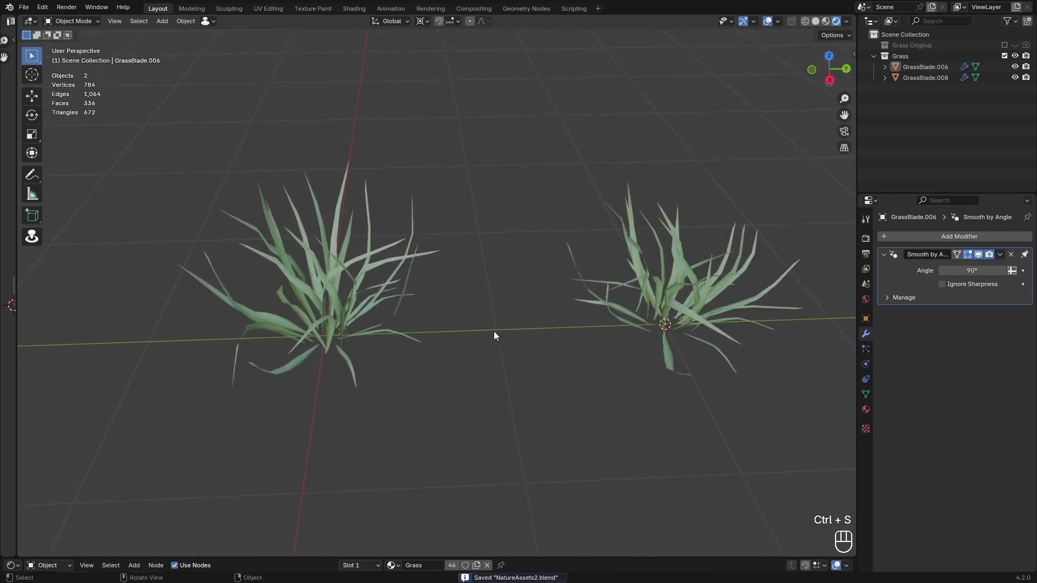
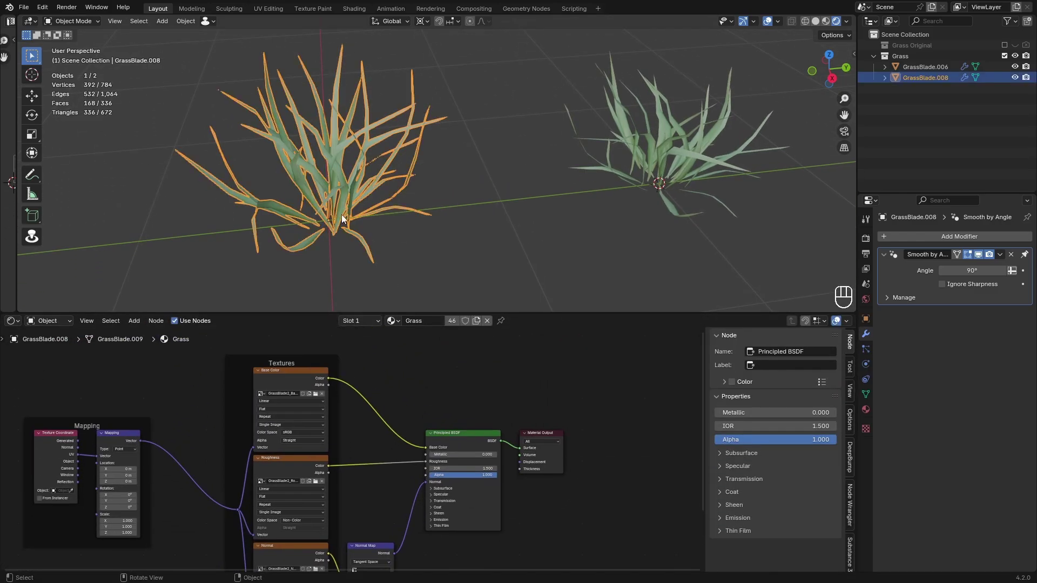
Isolate the selected clump in the viewport, save, and bring up the Grass material node tree
drag(482, 145, 676, 157)
key(j)
key(h)
click(420, 161)
key(ctrl+s)
click(598, 172)
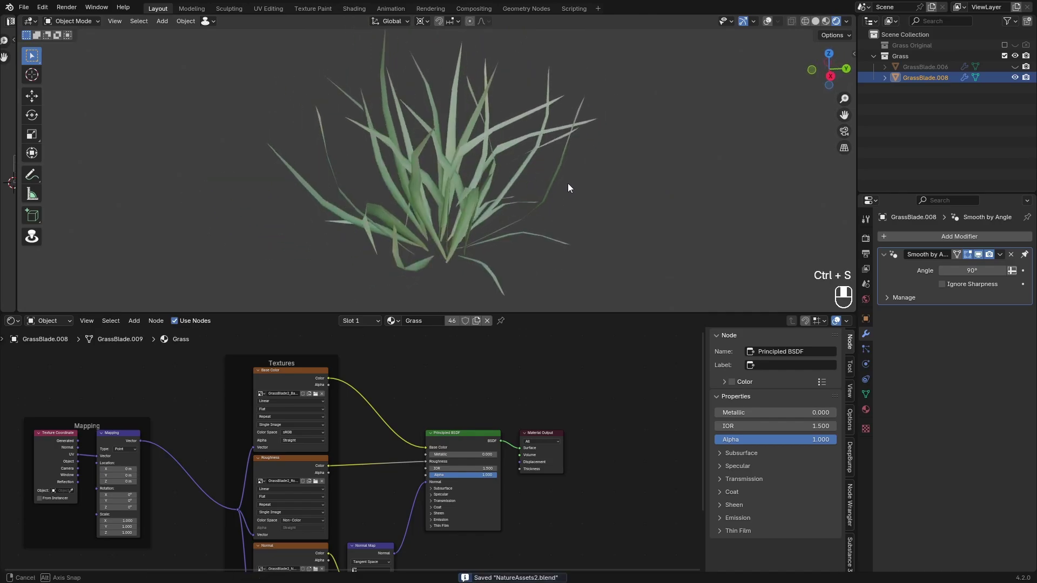
click(419, 168)
drag(513, 127, 493, 138)
click(772, 26)
drag(601, 140, 627, 145)
drag(626, 151, 653, 144)
click(373, 411)
click(393, 376)
Add a Hue/Saturation/Value node after Base Color with Geometry Random Per Island feeding its Fac
key(shift+a)
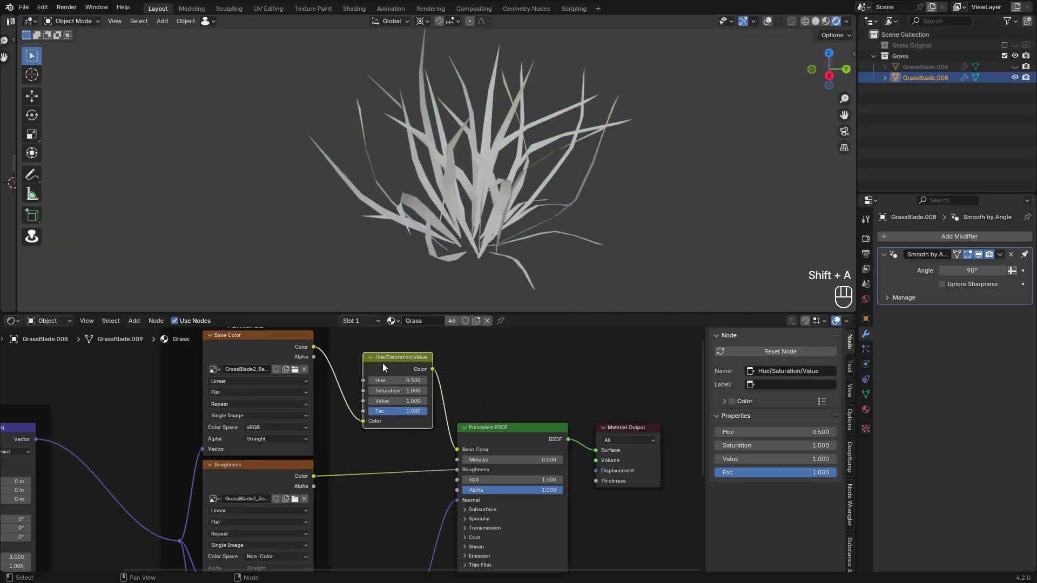
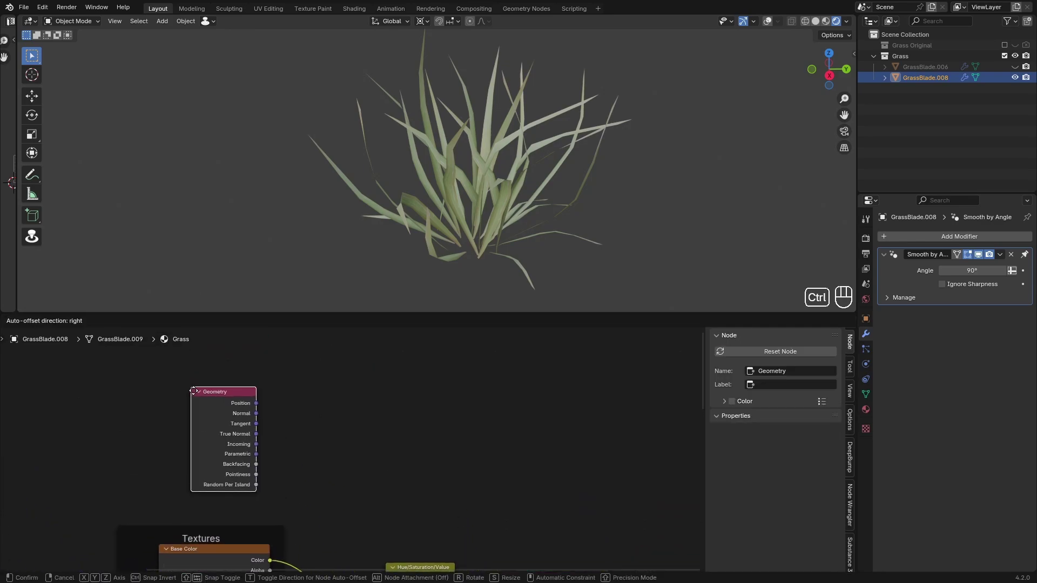
drag(253, 436, 253, 387)
middle_click(282, 427)
drag(240, 394, 351, 508)
drag(636, 224, 635, 224)
drag(542, 182, 580, 184)
drag(609, 207, 560, 201)
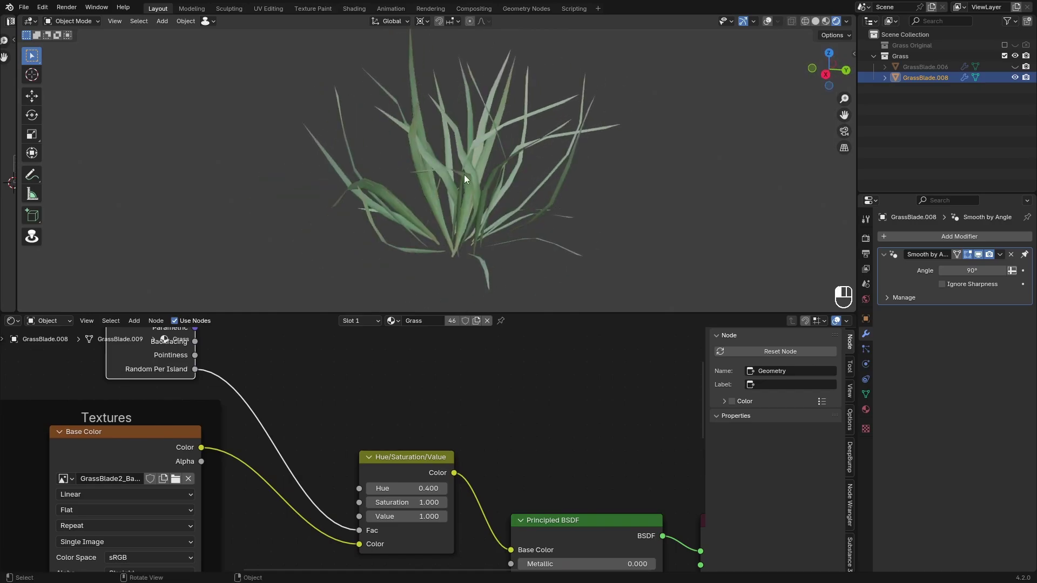
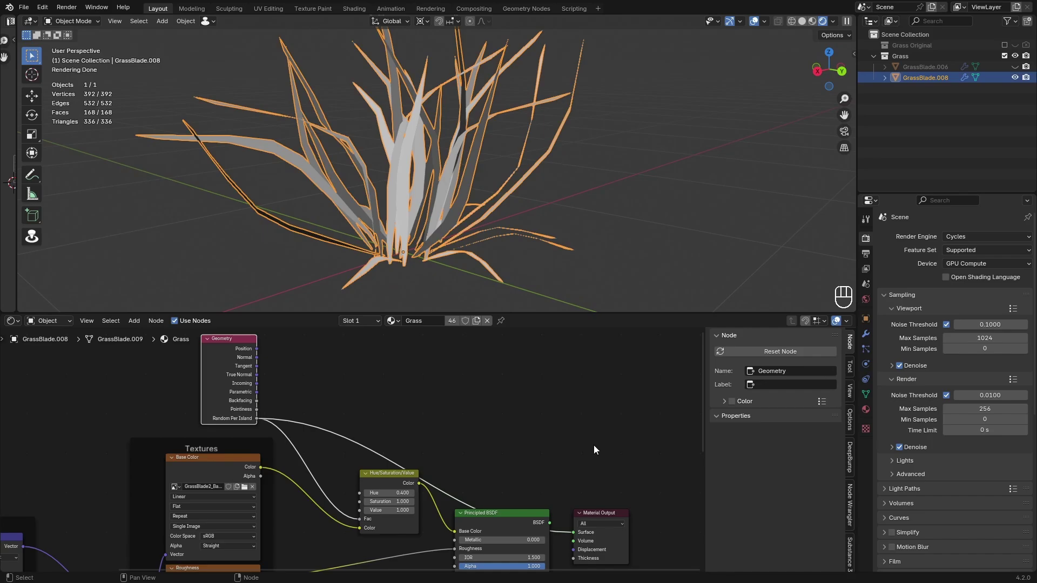
Set the hue adjustment to Hue 0.400 and Saturation 2 so each blade gets a random hue
drag(492, 446, 498, 499)
drag(692, 154, 736, 173)
drag(640, 211, 600, 215)
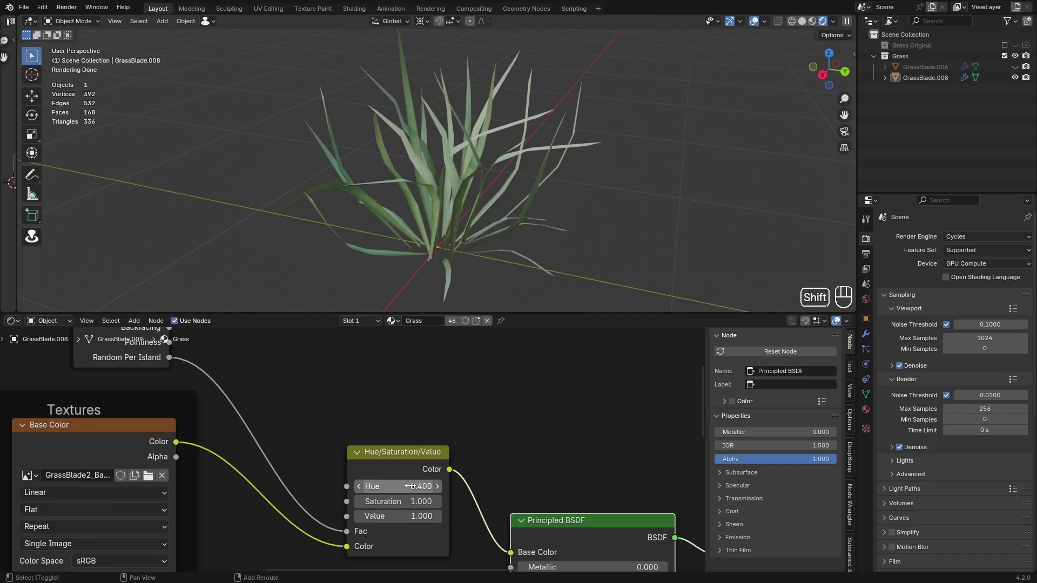
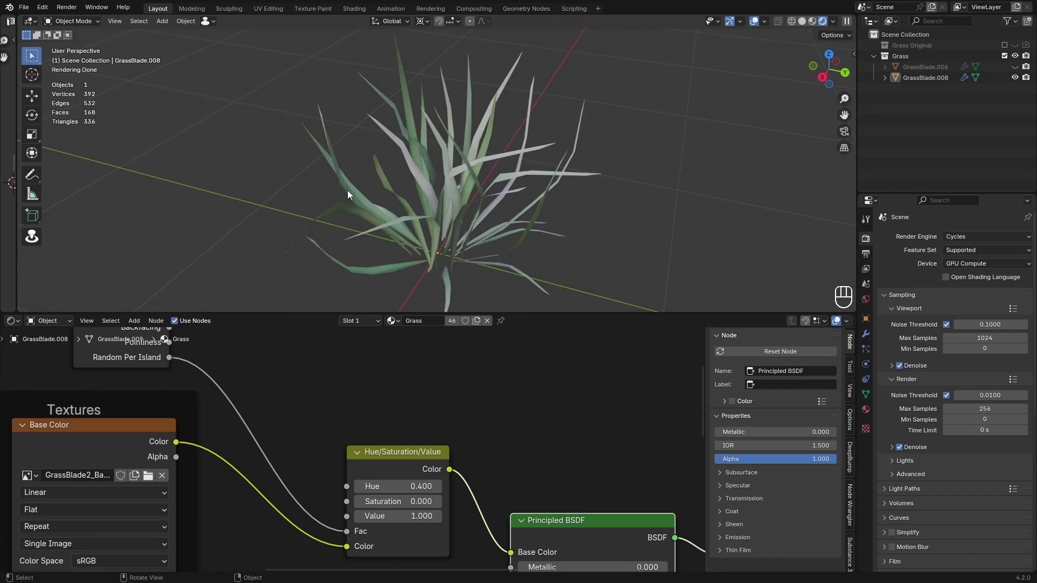
click(190, 433)
click(190, 433)
click(190, 433)
double_click(190, 433)
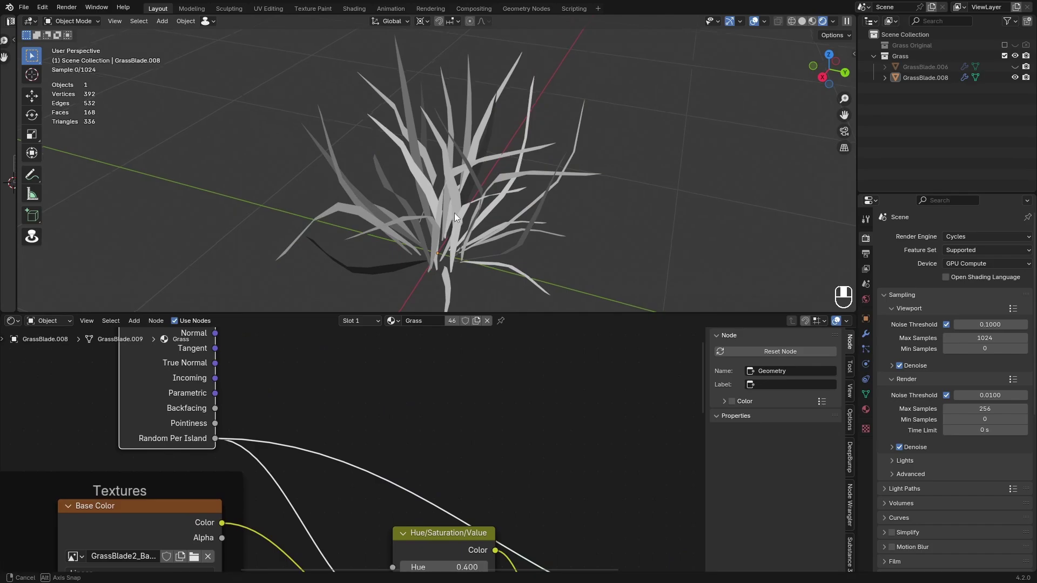
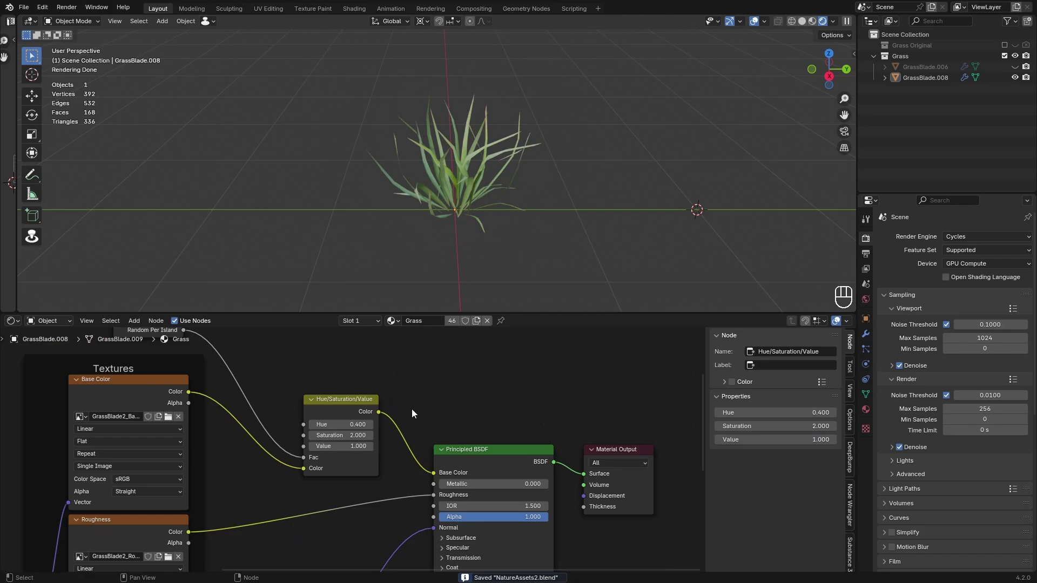
drag(403, 393, 293, 516)
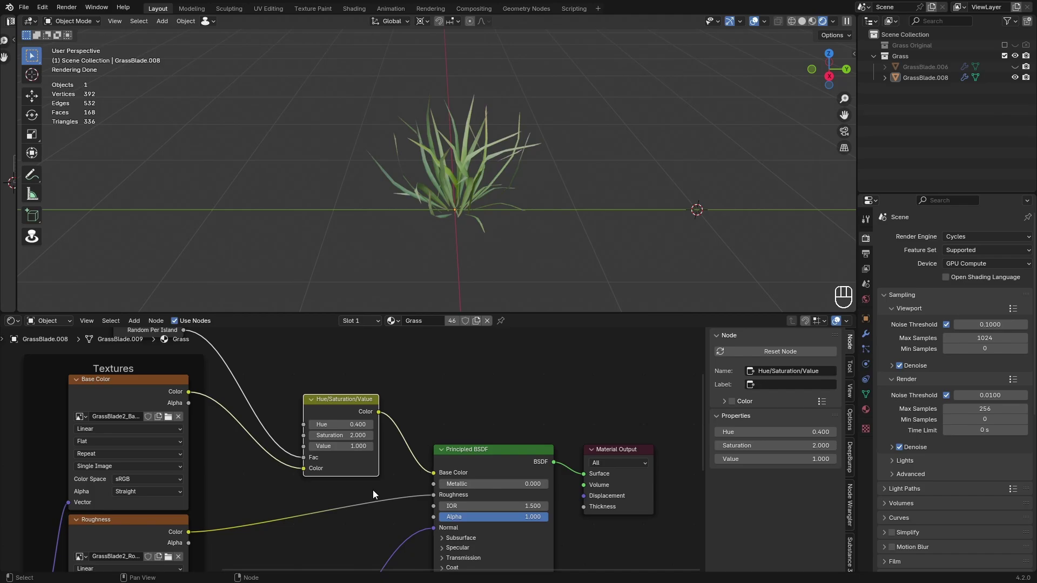
Add a Plane mesh via Shift+A and scale it up as the ground
key(g)
click(709, 407)
drag(743, 427, 718, 426)
drag(657, 407, 455, 219)
drag(460, 221, 445, 224)
key(shift+a)
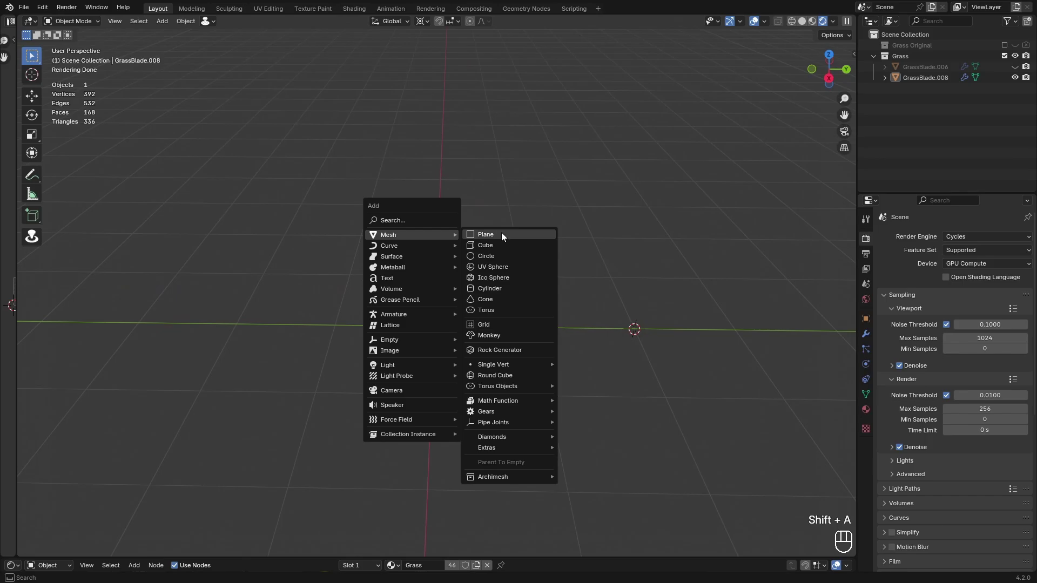
key(s)
key(s)
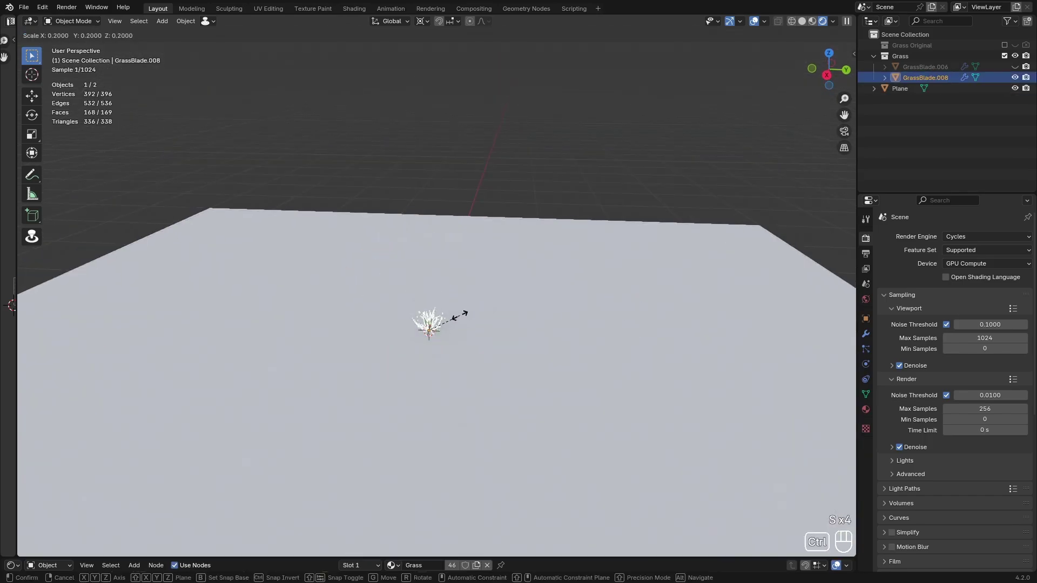
Apply the scale, add a Hair particle system rendering the Grass collection, and assign the Dirt material
key(ctrl+a)
drag(514, 349, 552, 378)
click(547, 361)
click(753, 20)
click(869, 334)
click(983, 302)
click(971, 310)
click(896, 439)
click(576, 353)
key(ctrl+a)
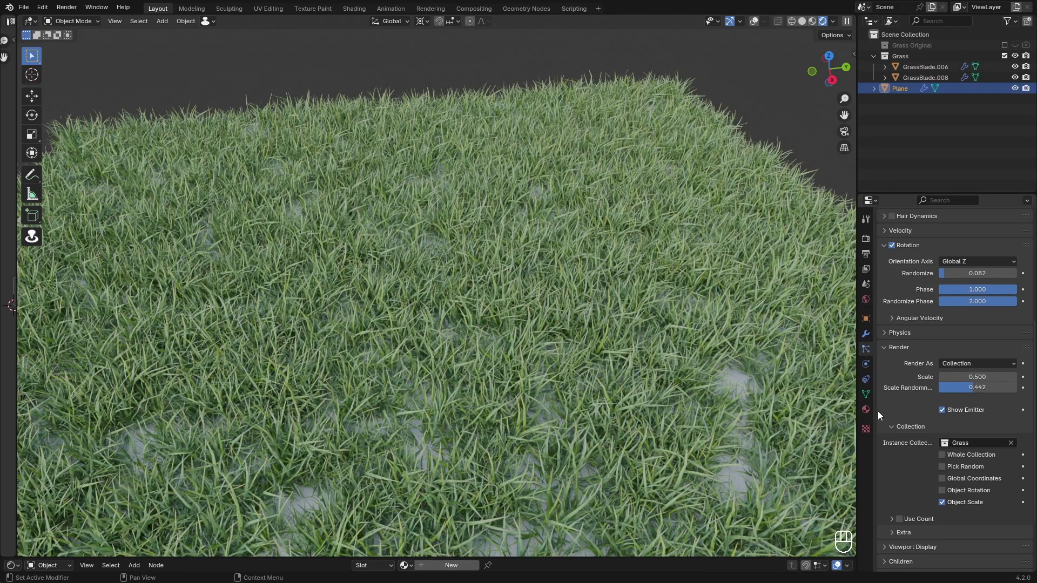
drag(643, 405, 680, 398)
drag(595, 369, 603, 358)
drag(610, 361, 584, 359)
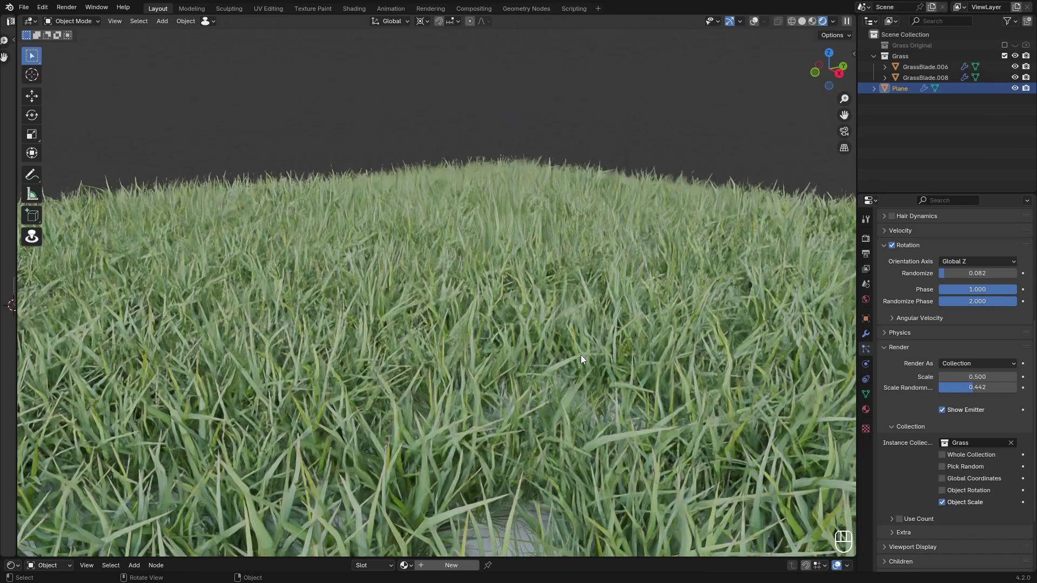